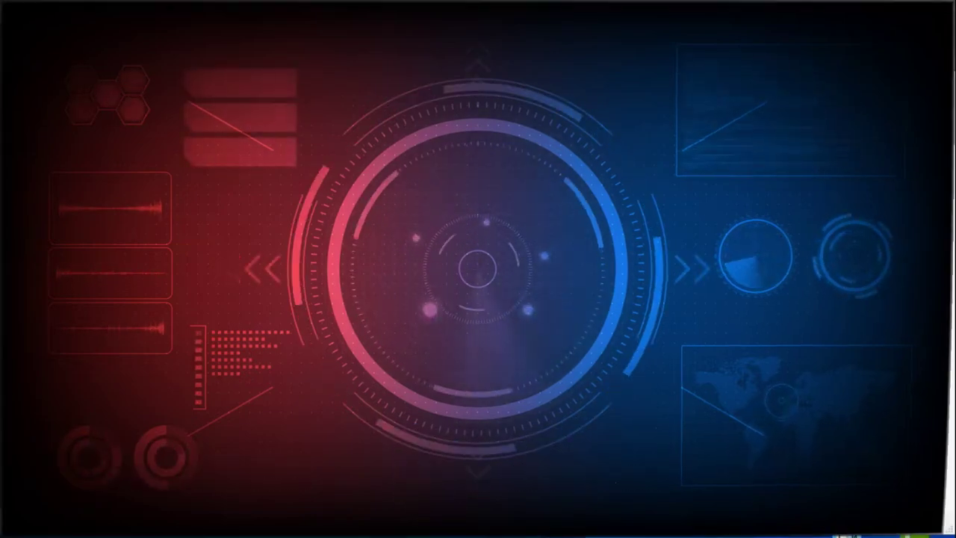
Review the Model Info Units page showing decimal centimetres for length, area and volume
{"action": "scroll", "scroll_direction": "up", "scroll_amount": 3}
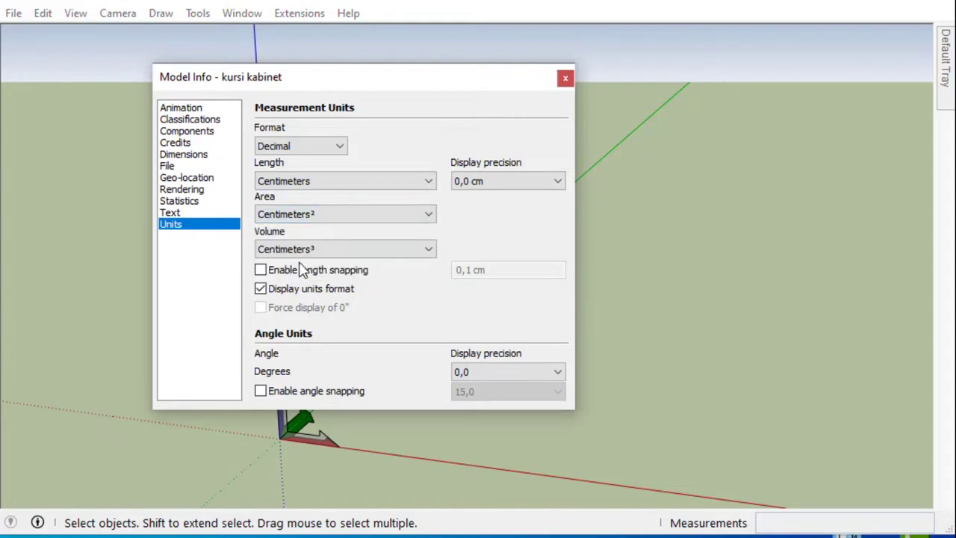
Enable angle snapping and orbit to the origin to begin the base rectangle
{"action": "double_click", "coordinate": [264, 279]}
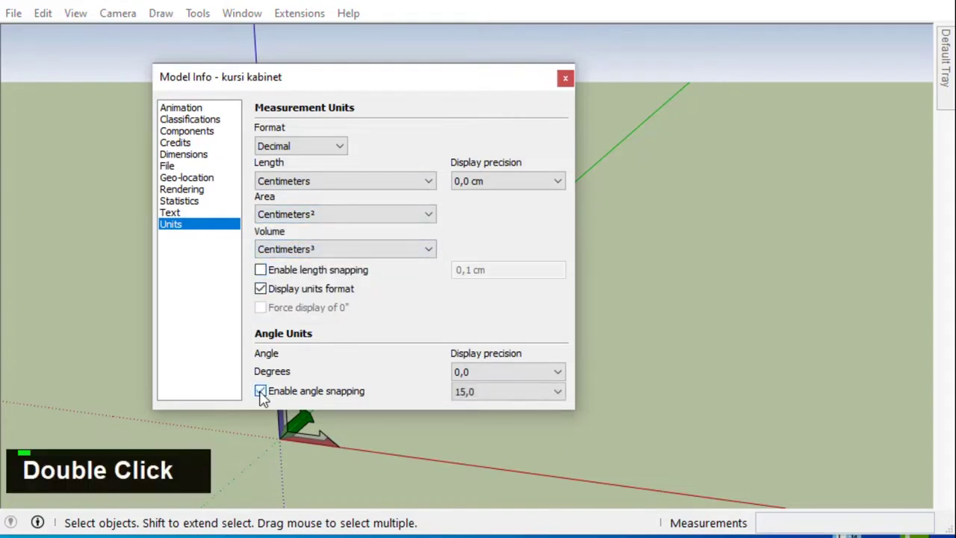
{"action": "scroll", "scroll_direction": "down", "scroll_amount": 3}
{"action": "middle_click", "coordinate": [462, 209]}
{"action": "scroll", "scroll_direction": "up", "scroll_amount": 3}
{"action": "middle_click", "coordinate": [358, 352]}
Draw a 40×40 cm rectangle, raise two stacked 40 cm boxes and dimension them
{"action": "type", "text": "r"}
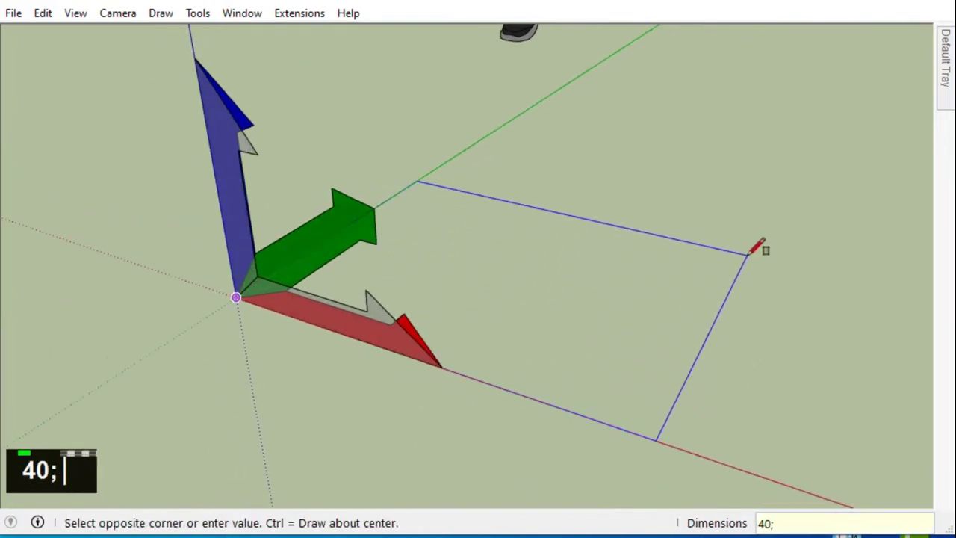
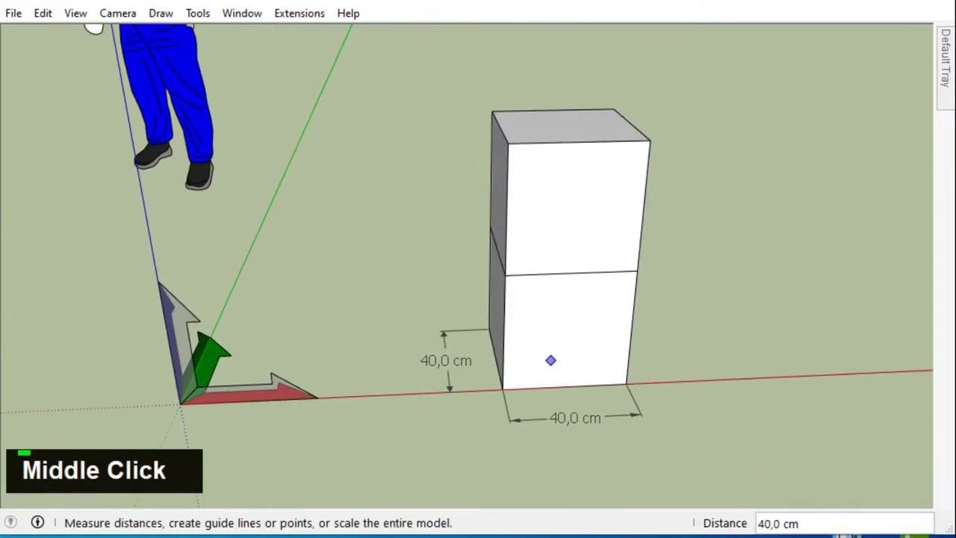
{"action": "key", "text": "Escape"}
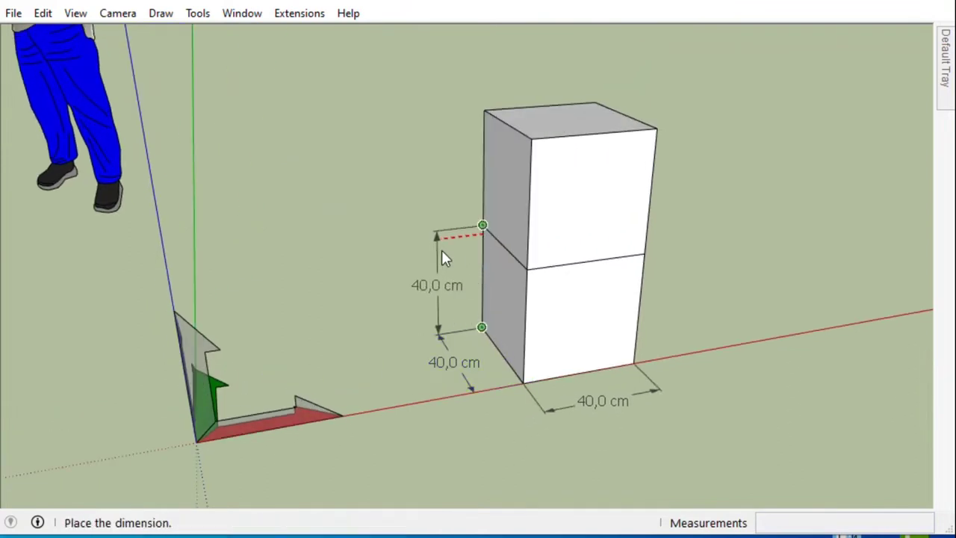
{"action": "key", "text": "space"}
{"action": "key", "text": "Delete"}
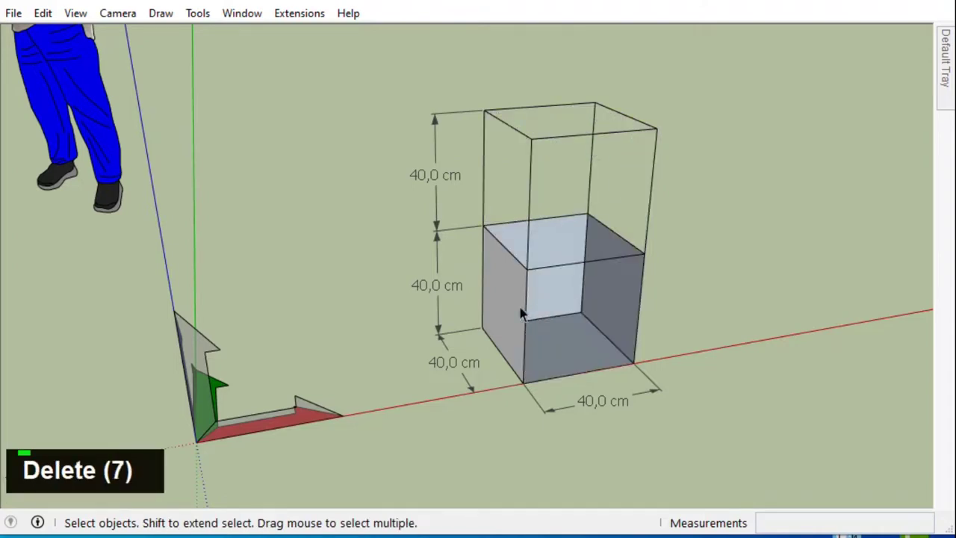
Delete the box faces so only the edge outlines of the two cubes remain
{"action": "double_click", "coordinate": [534, 272]}
{"action": "right_click", "coordinate": [535, 272]}
{"action": "middle_click", "coordinate": [751, 306]}
{"action": "scroll", "scroll_direction": "down", "scroll_amount": 3}
{"action": "middle_click", "coordinate": [667, 386]}
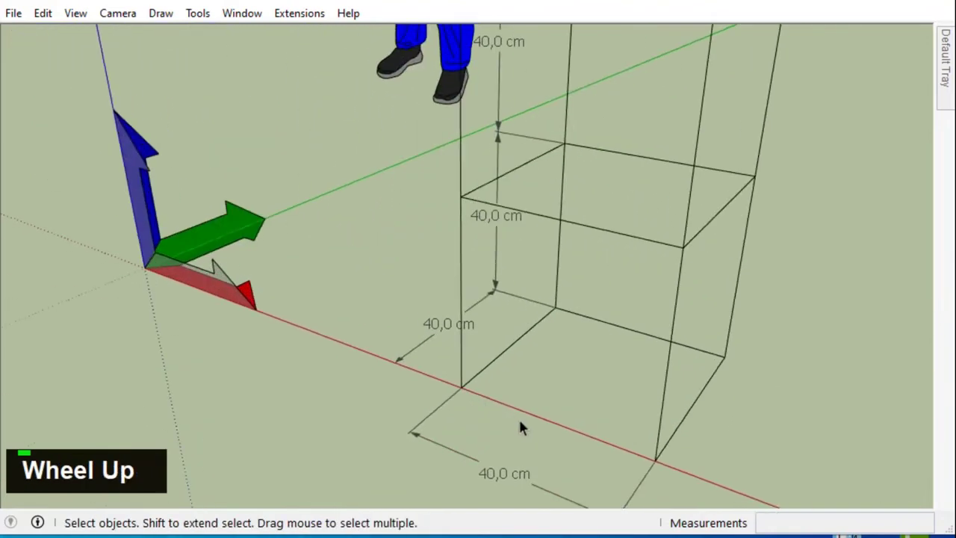
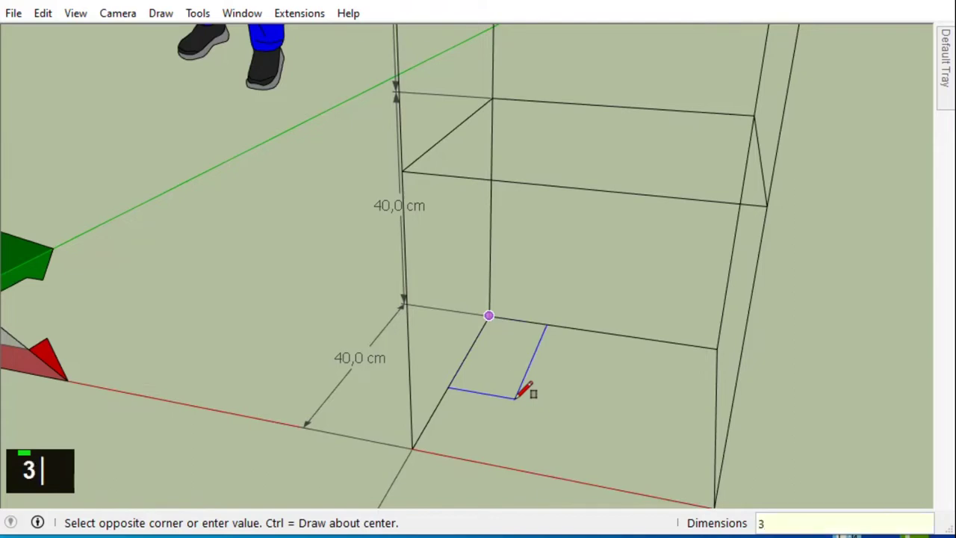
Draw a 3×7 cm rectangle at the box corner and make it a component
{"action": "scroll", "scroll_direction": "up", "scroll_amount": 3}
{"action": "middle_click", "coordinate": [483, 368]}
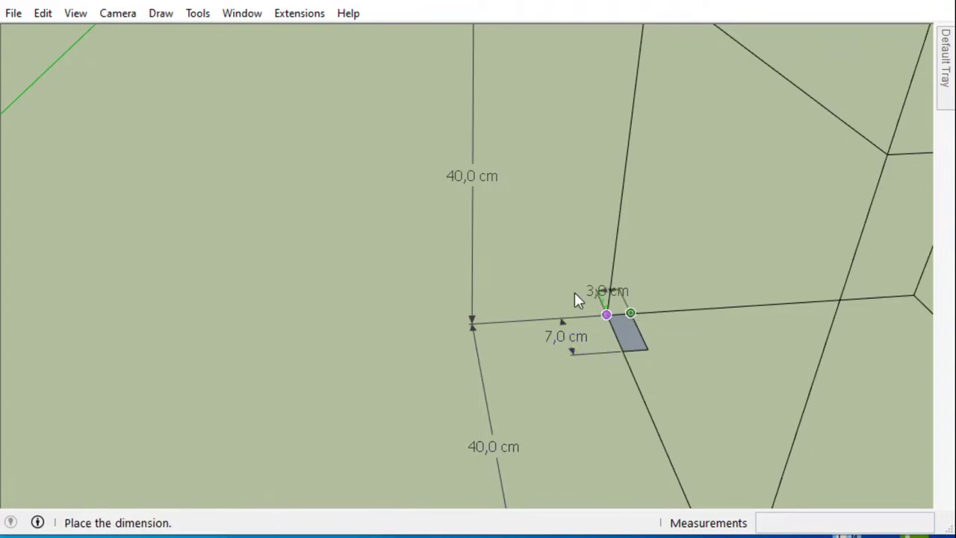
{"action": "middle_click", "coordinate": [631, 326]}
{"action": "scroll", "scroll_direction": "up", "scroll_amount": 3}
{"action": "scroll", "scroll_direction": "down", "scroll_amount": 3}
{"action": "middle_click", "coordinate": [534, 283]}
{"action": "key", "text": "space"}
{"action": "double_click", "coordinate": [552, 323]}
{"action": "right_click", "coordinate": [552, 322]}
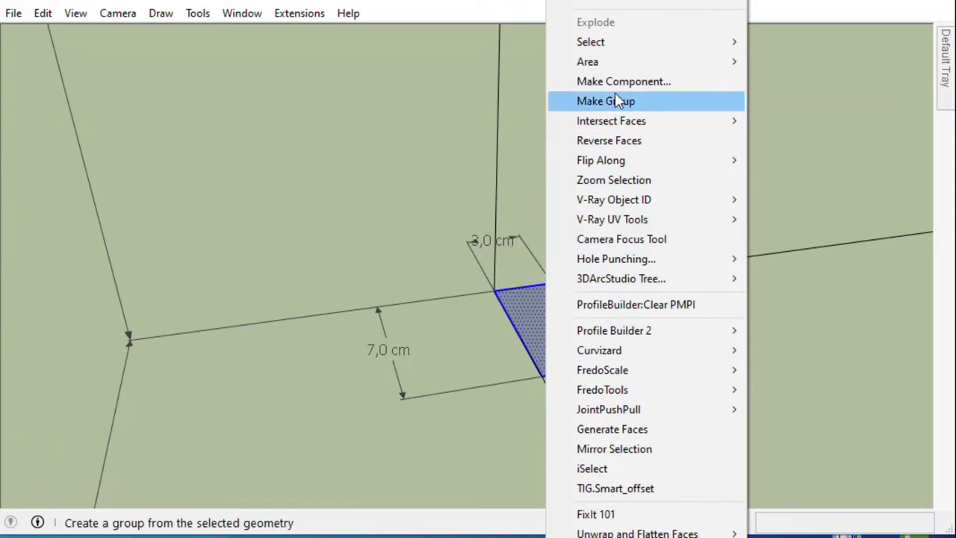
Pull the corner post up and place a copy of the post component nearby
{"action": "scroll", "scroll_direction": "down", "scroll_amount": 3}
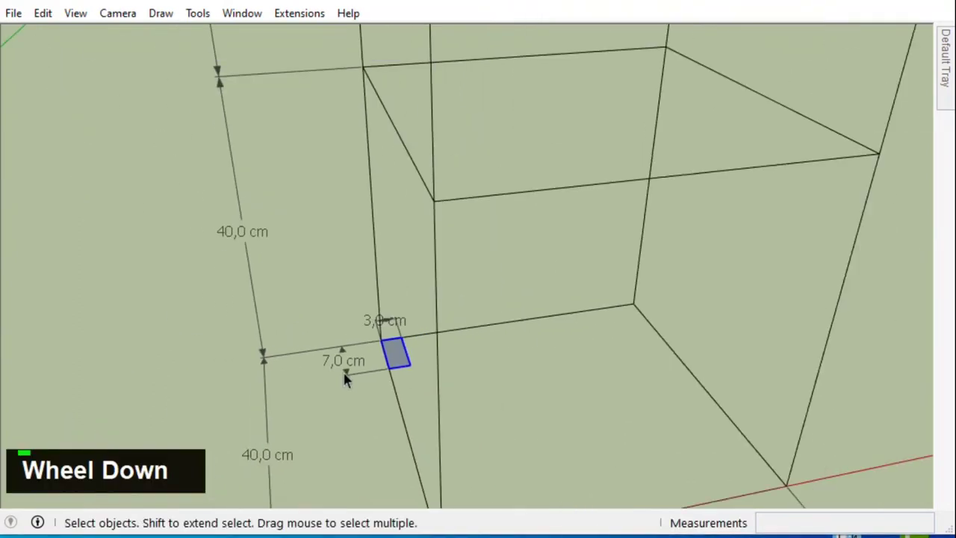
{"action": "scroll", "scroll_direction": "down", "scroll_amount": 3}
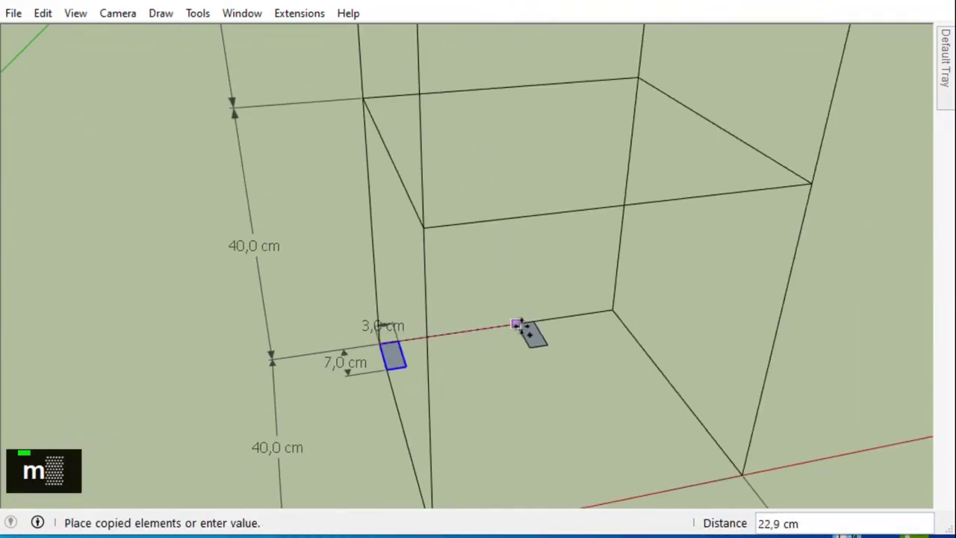
{"action": "right_click", "coordinate": [636, 318]}
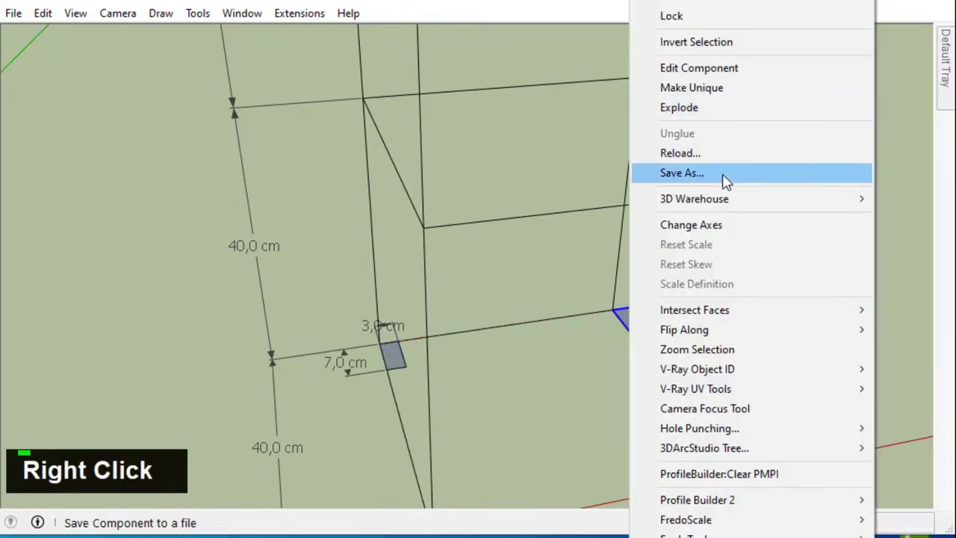
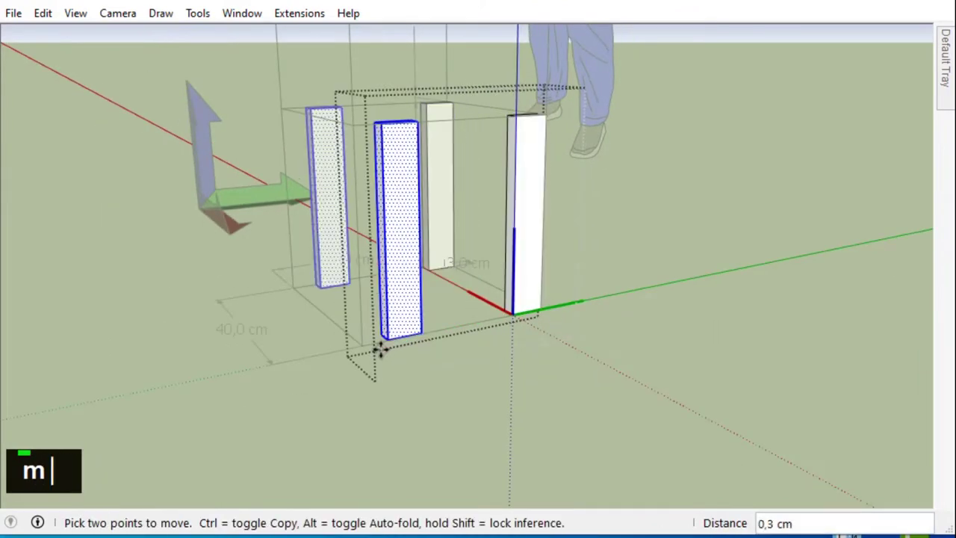
Move-copy the post to the remaining corners and raise the rear posts 40 cm
{"action": "scroll", "scroll_direction": "down", "scroll_amount": 3}
{"action": "scroll", "scroll_direction": "up", "scroll_amount": 3}
{"action": "type", "text": "m"}
{"action": "scroll", "scroll_direction": "down", "scroll_amount": 3}
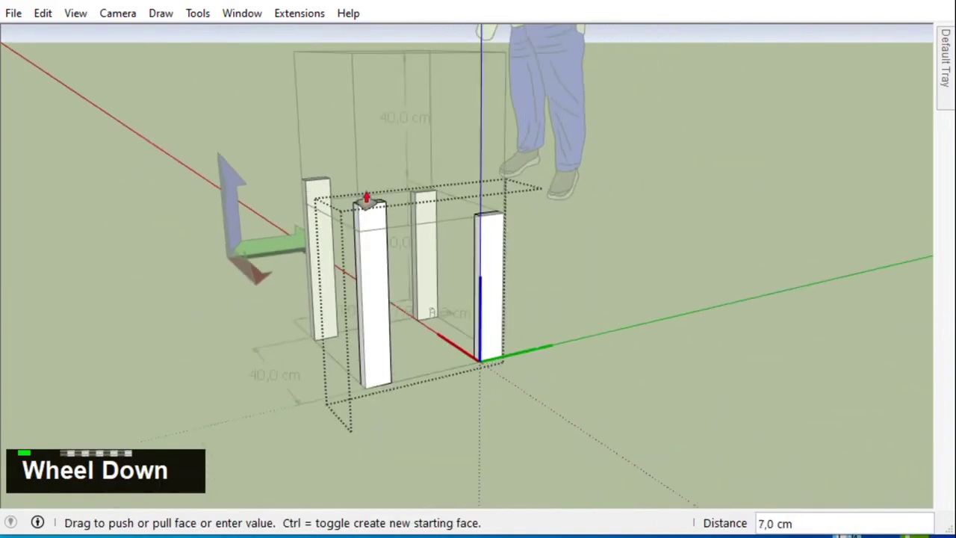
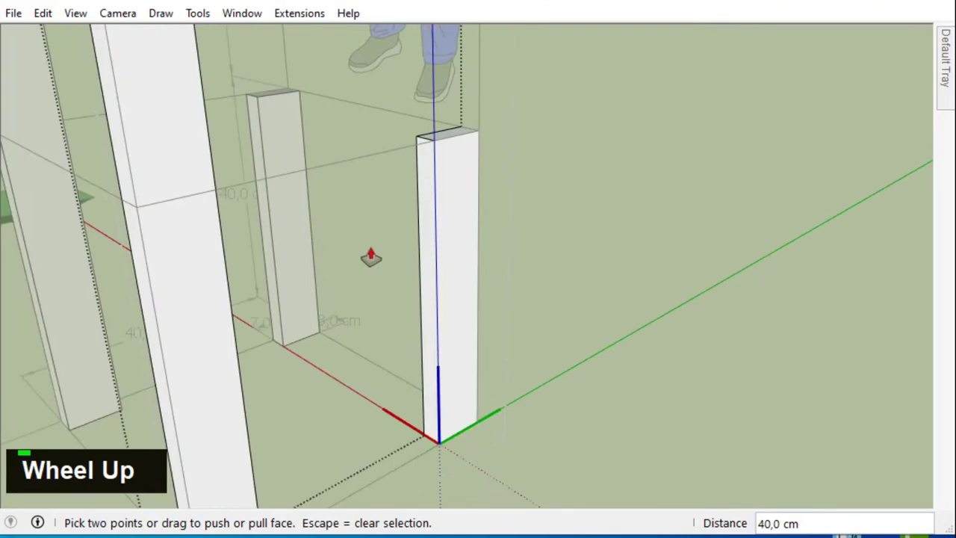
Add a 7 cm Tape Measure guide and draw a slanted line on one post
{"action": "key", "text": "t"}
{"action": "scroll", "scroll_direction": "down", "scroll_amount": 3}
{"action": "key", "text": "7"}
{"action": "key", "text": "Return"}
{"action": "scroll", "scroll_direction": "down", "scroll_amount": 3}
{"action": "scroll", "scroll_direction": "up", "scroll_amount": 3}
{"action": "scroll", "scroll_direction": "down", "scroll_amount": 3}
{"action": "scroll", "scroll_direction": "up", "scroll_amount": 3}
{"action": "key", "text": "i"}
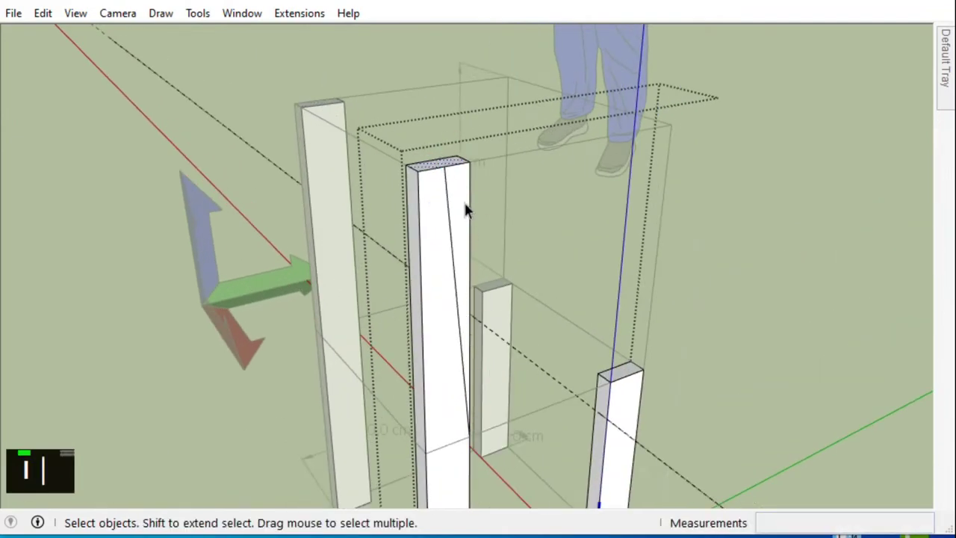
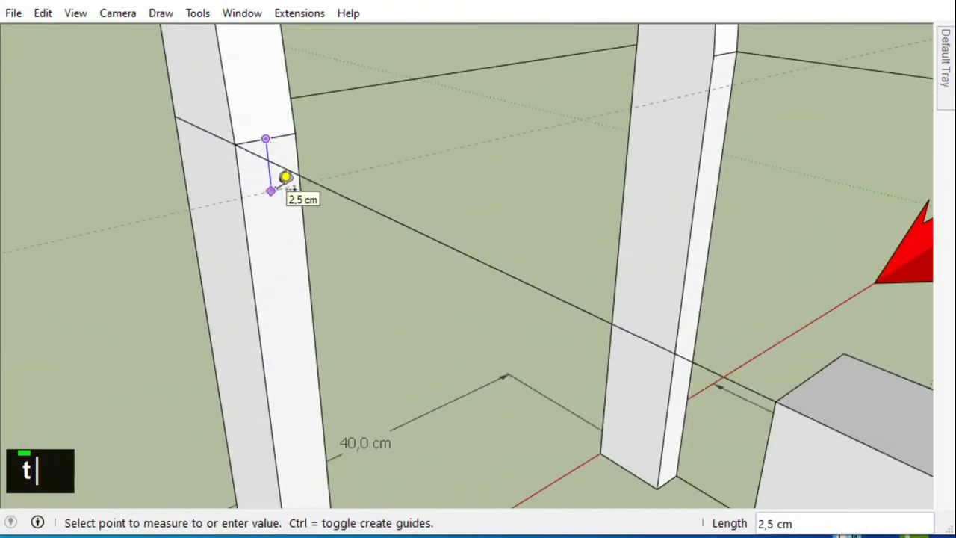
Draw the rail rectangle on the post at the 2.5 cm guide and pull it 26 cm
{"action": "key", "text": "Return"}
{"action": "type", "text": "r|"}
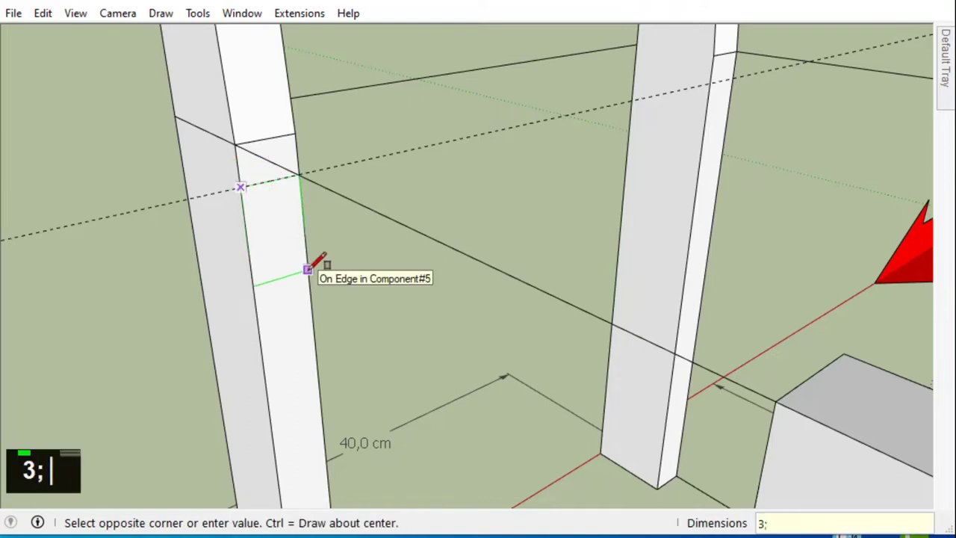
{"action": "key", "text": "space"}
{"action": "right_click", "coordinate": [296, 272]}
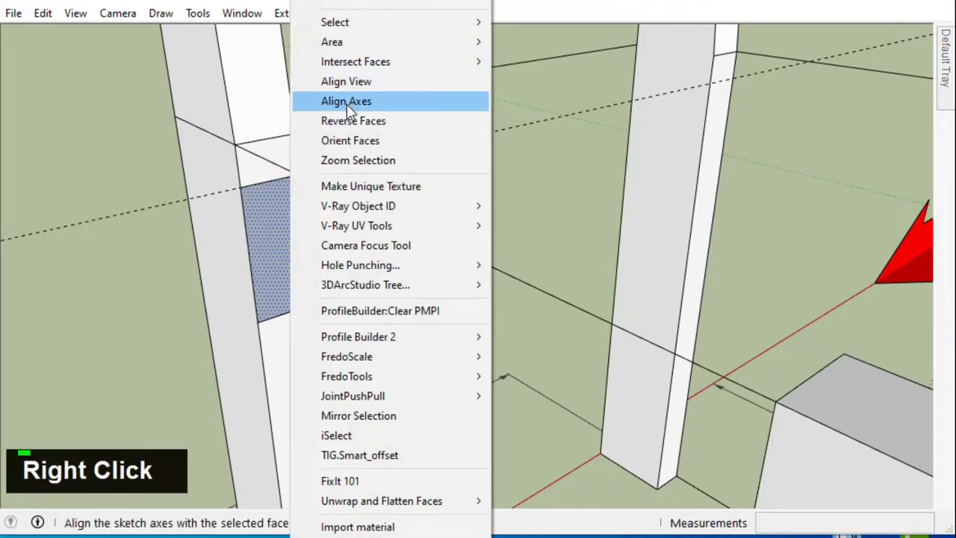
{"action": "type", "text": "p|"}
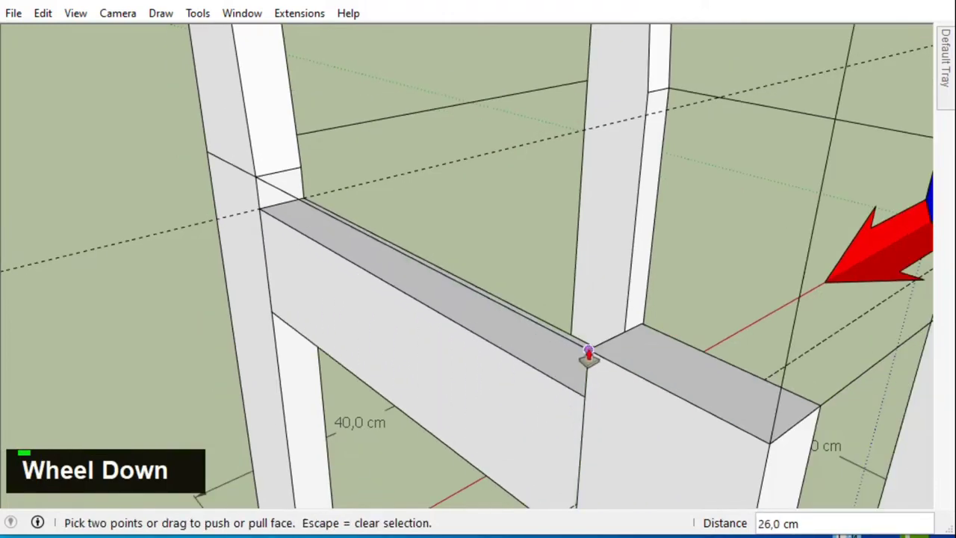
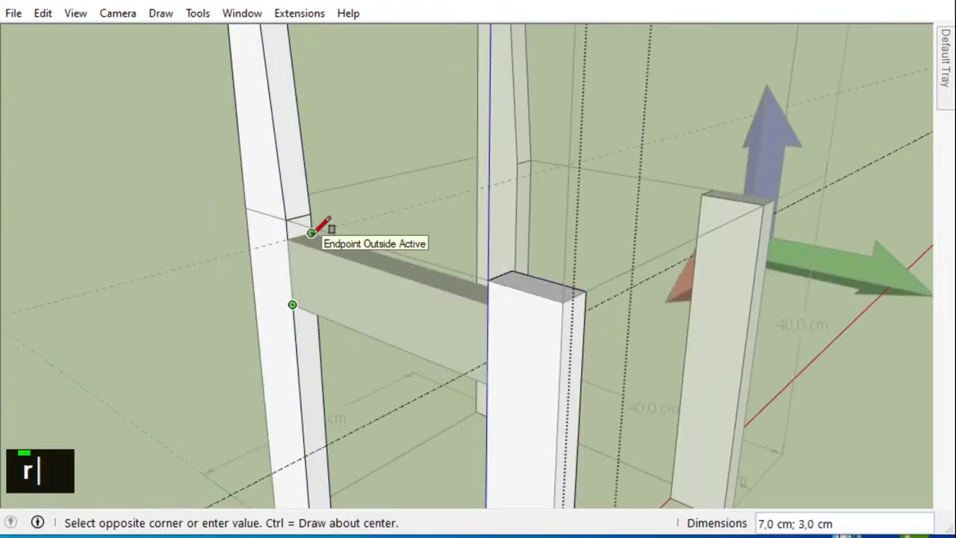
Extrude the matching rail on the other side and delete leftover faces and edges
{"action": "double_click", "coordinate": [346, 287]}
{"action": "key", "text": "Delete"}
{"action": "double_click", "coordinate": [348, 275]}
{"action": "key", "text": "Delete"}
{"action": "double_click", "coordinate": [315, 275]}
{"action": "type", "text": "p"}
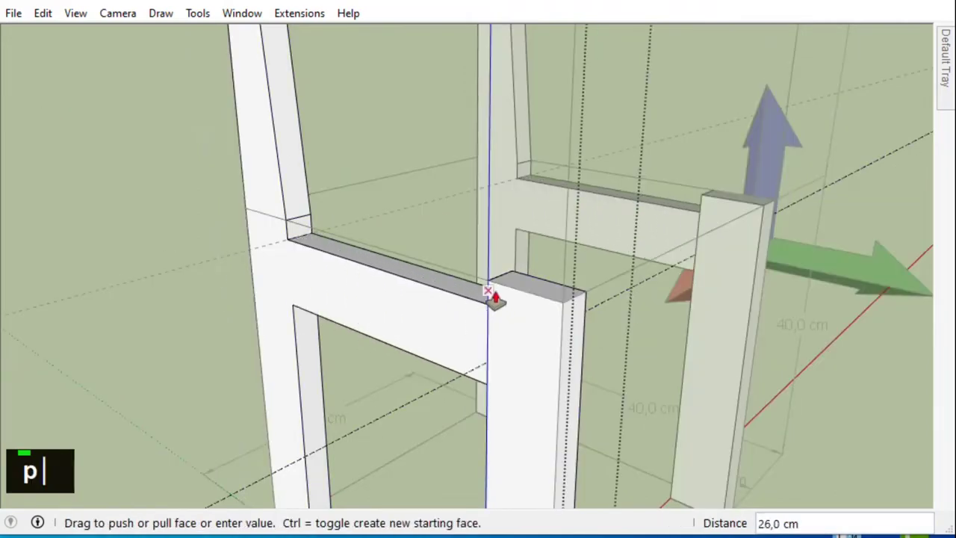
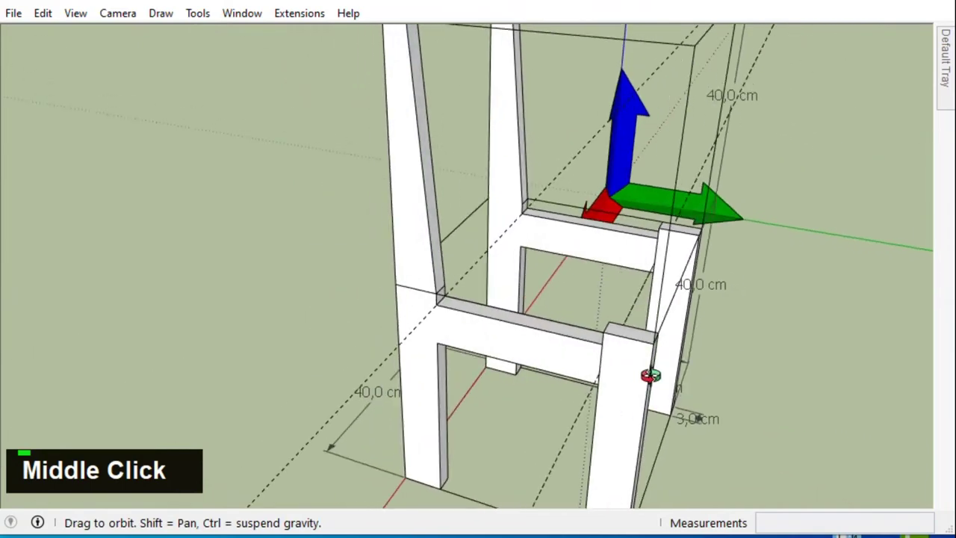
{"action": "key", "text": "space"}
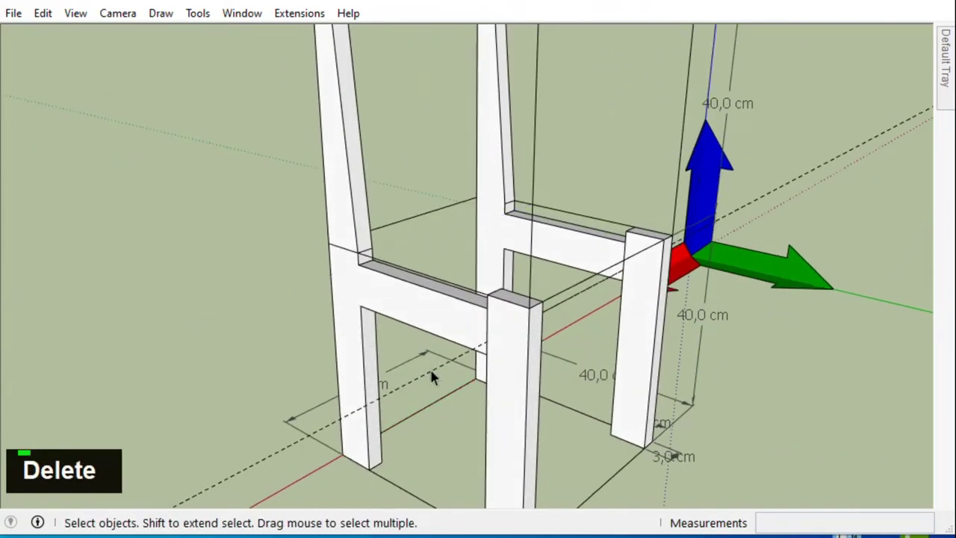
{"action": "double_click", "coordinate": [437, 371]}
{"action": "key", "text": "Delete"}
{"action": "middle_click", "coordinate": [518, 345]}
{"action": "scroll", "scroll_direction": "up", "scroll_amount": 3}
{"action": "scroll", "scroll_direction": "down", "scroll_amount": 3}
{"action": "scroll", "scroll_direction": "up", "scroll_amount": 3}
Draw a 2×7 cm slat rectangle on the rail and make it a component
{"action": "middle_click", "coordinate": [452, 230]}
{"action": "key", "text": "r"}
{"action": "scroll", "scroll_direction": "up", "scroll_amount": 3}
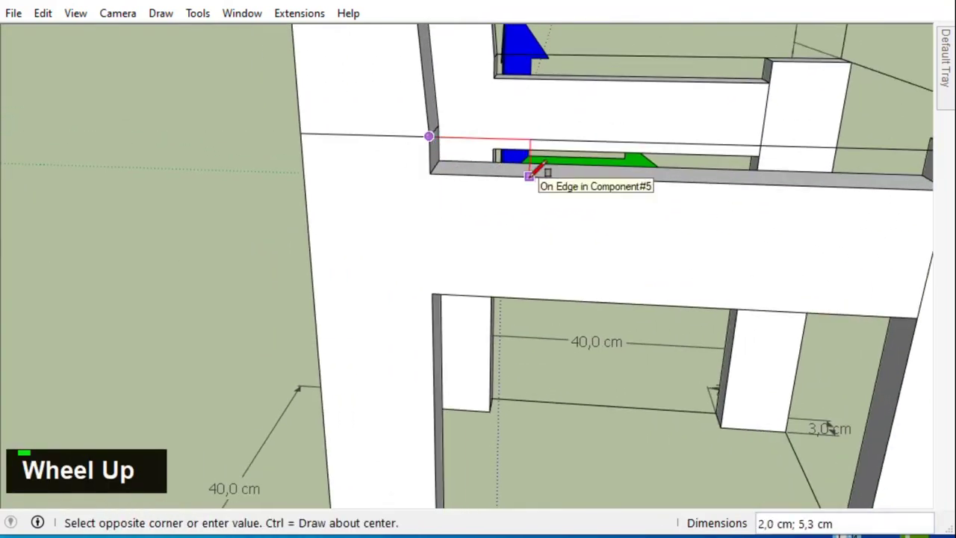
{"action": "key", "text": "Escape"}
{"action": "key", "text": "space"}
{"action": "key", "text": "r"}
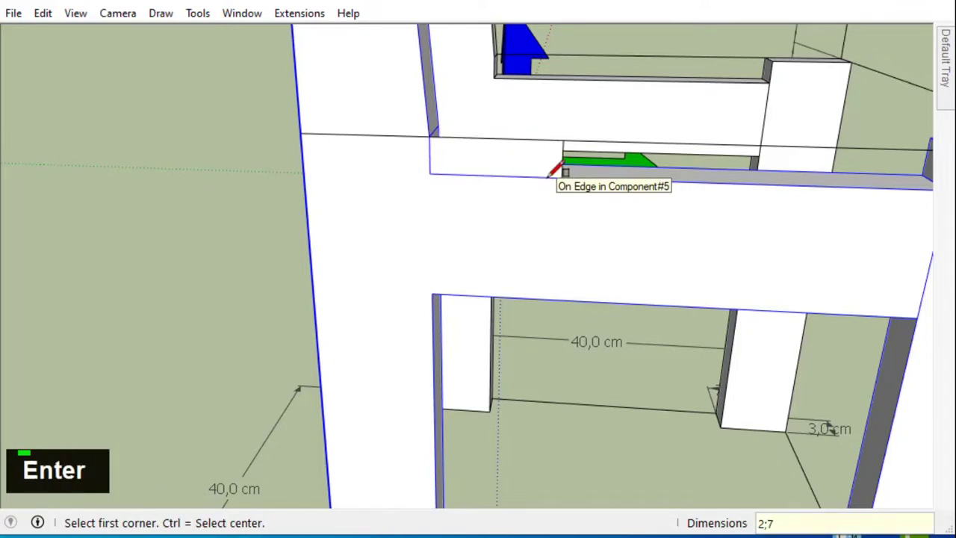
{"action": "scroll", "scroll_direction": "up", "scroll_amount": 3}
{"action": "key", "text": "space"}
{"action": "double_click", "coordinate": [504, 148]}
{"action": "right_click", "coordinate": [504, 147]}
Pull the slat across the seat and Move-copy it with /5 to array the slats
{"action": "scroll", "scroll_direction": "down", "scroll_amount": 3}
{"action": "scroll", "scroll_direction": "up", "scroll_amount": 3}
{"action": "key", "text": "m"}
{"action": "scroll", "scroll_direction": "down", "scroll_amount": 3}
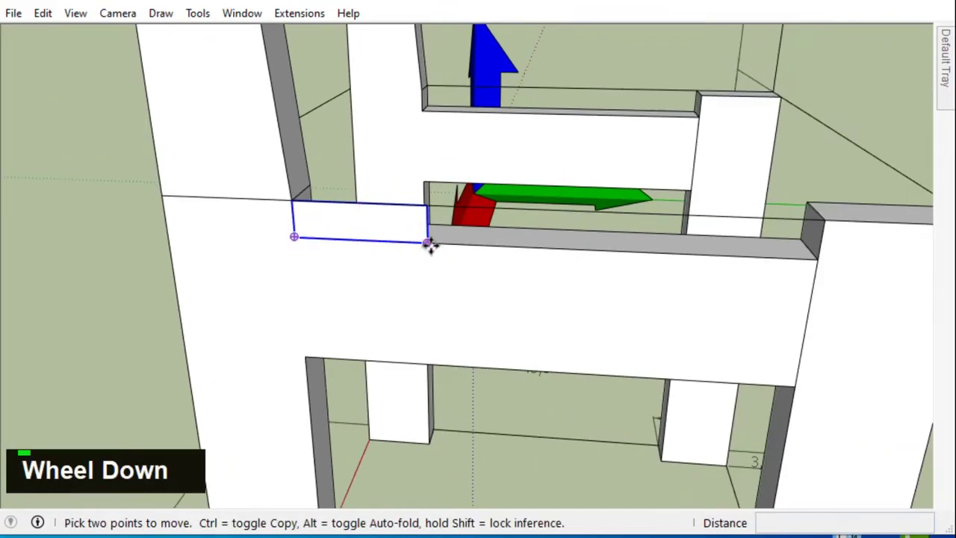
{"action": "scroll", "scroll_direction": "down", "scroll_amount": 3}
{"action": "type", "text": "/|"}
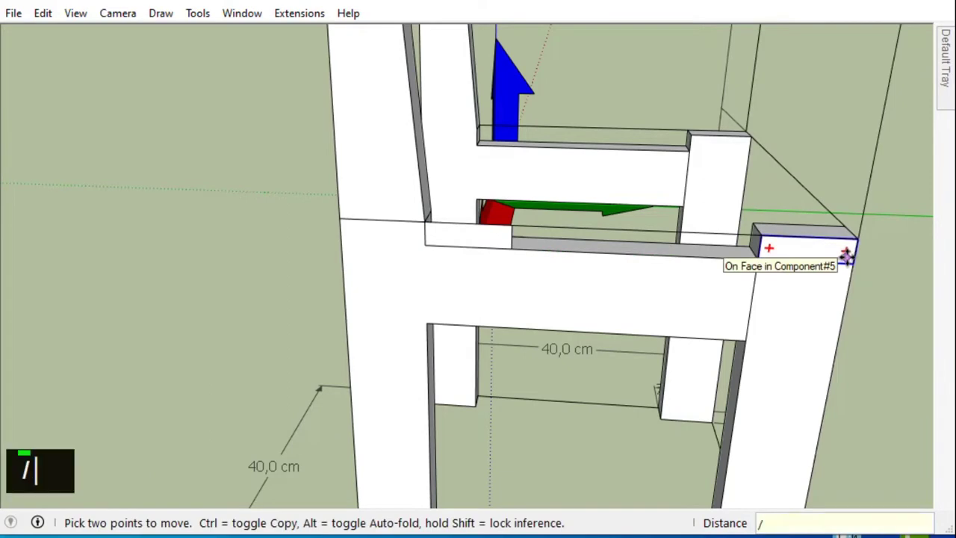
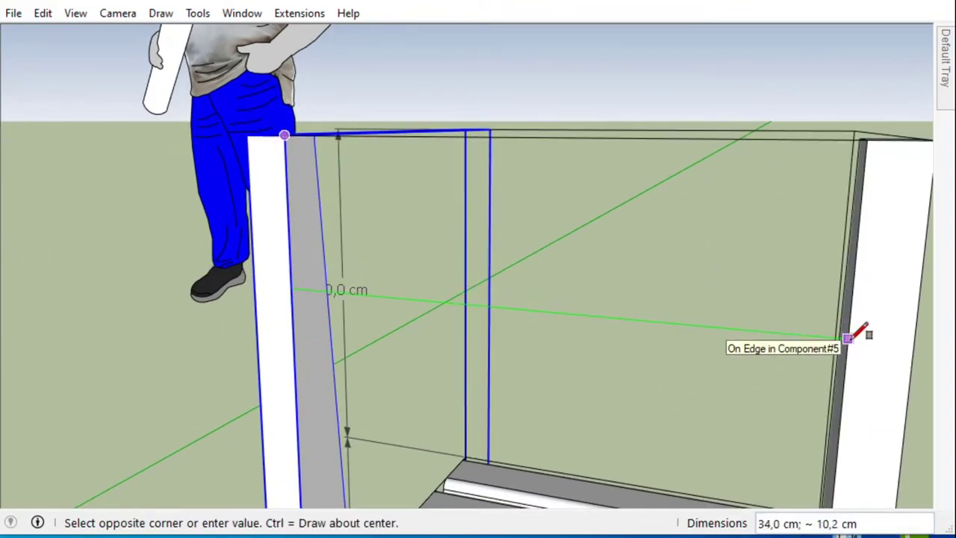
Draw the back rail rectangle between the rear posts and group it as a 3 cm panel
{"action": "type", "text": "3"}
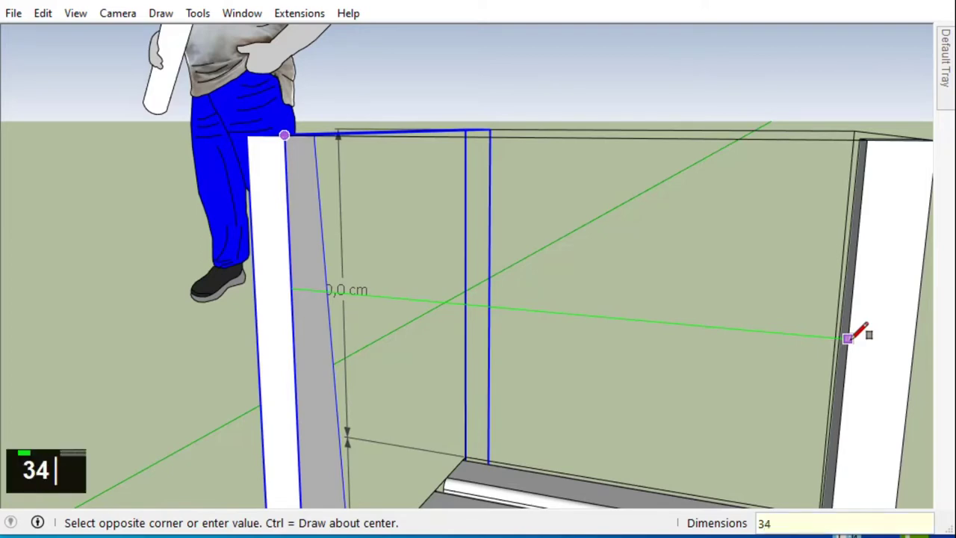
{"action": "key", "text": "Return"}
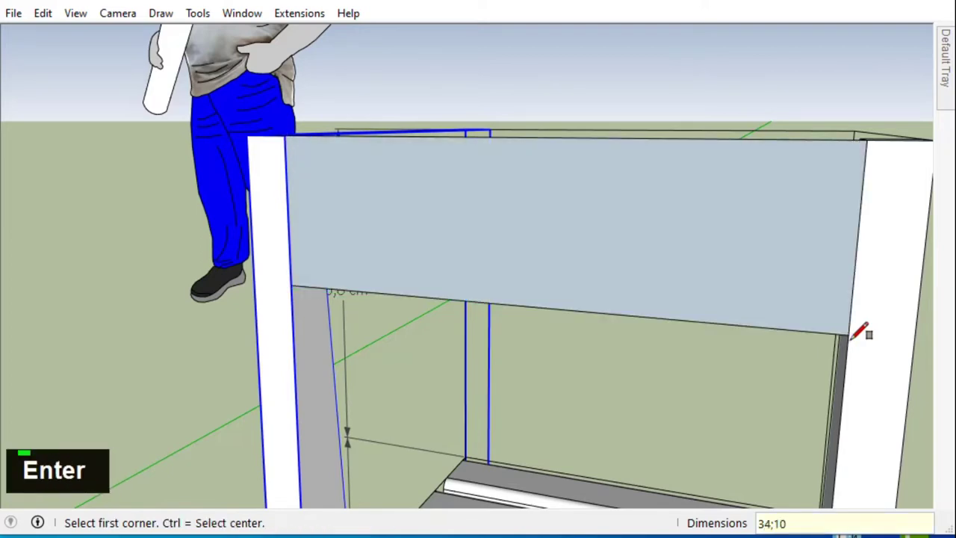
{"action": "scroll", "scroll_direction": "down", "scroll_amount": 3}
{"action": "scroll", "scroll_direction": "down", "scroll_amount": 3}
{"action": "double_click", "coordinate": [610, 190]}
{"action": "right_click", "coordinate": [609, 192]}
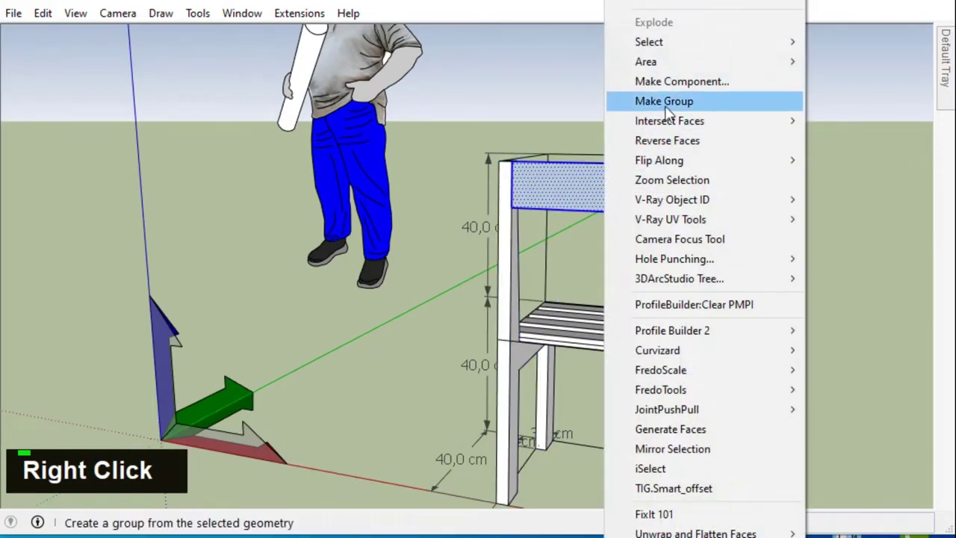
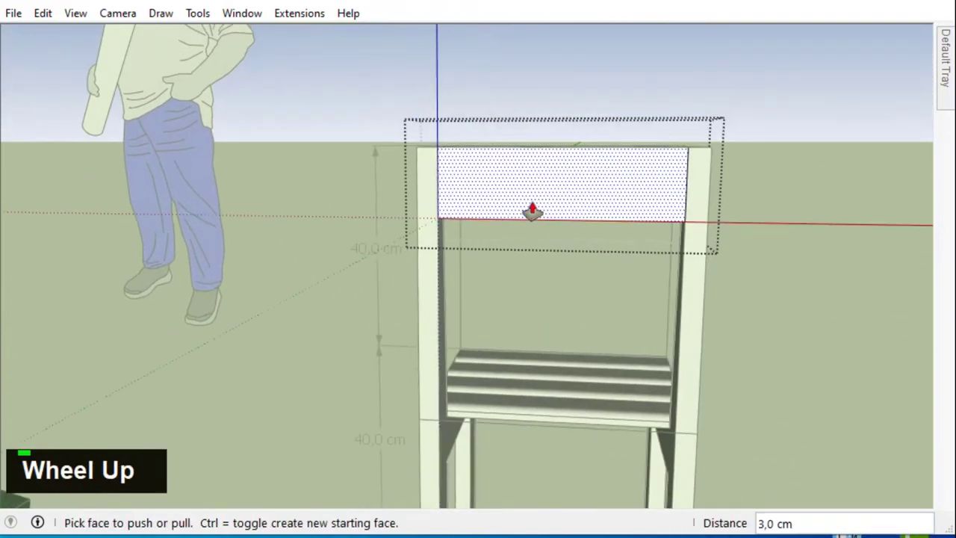
Mark a 5 cm Tape Measure guide on the back rail for the notch
{"action": "type", "text": "t"}
{"action": "scroll", "scroll_direction": "up", "scroll_amount": 3}
{"action": "key", "text": "5"}
{"action": "key", "text": "Return"}
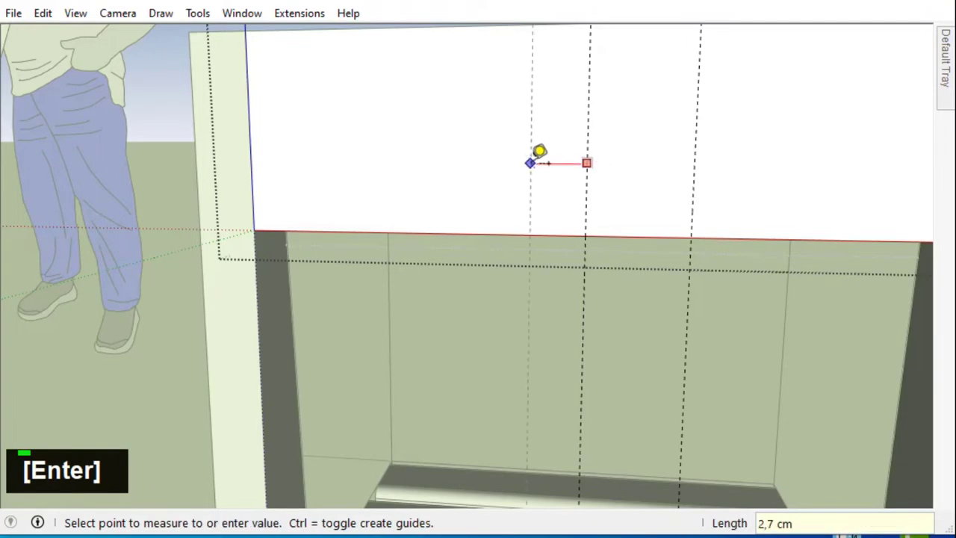
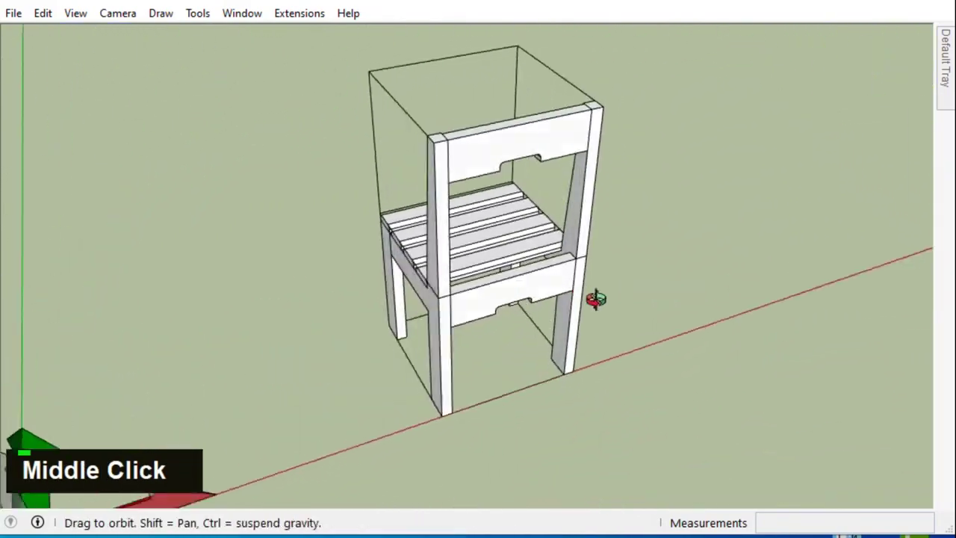
Draw a side panel rectangle beside the chair and group it
{"action": "key", "text": "r"}
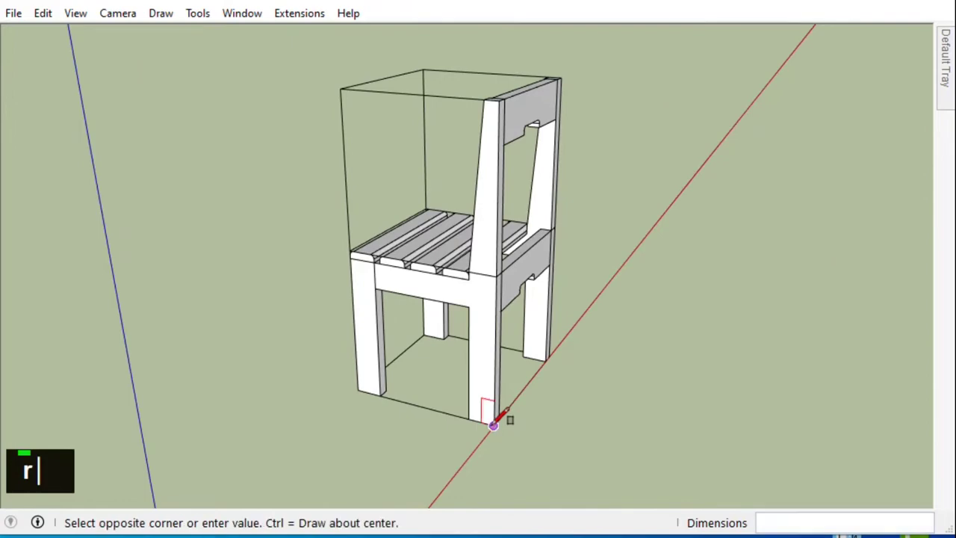
{"action": "double_click", "coordinate": [404, 120]}
{"action": "right_click", "coordinate": [401, 127]}
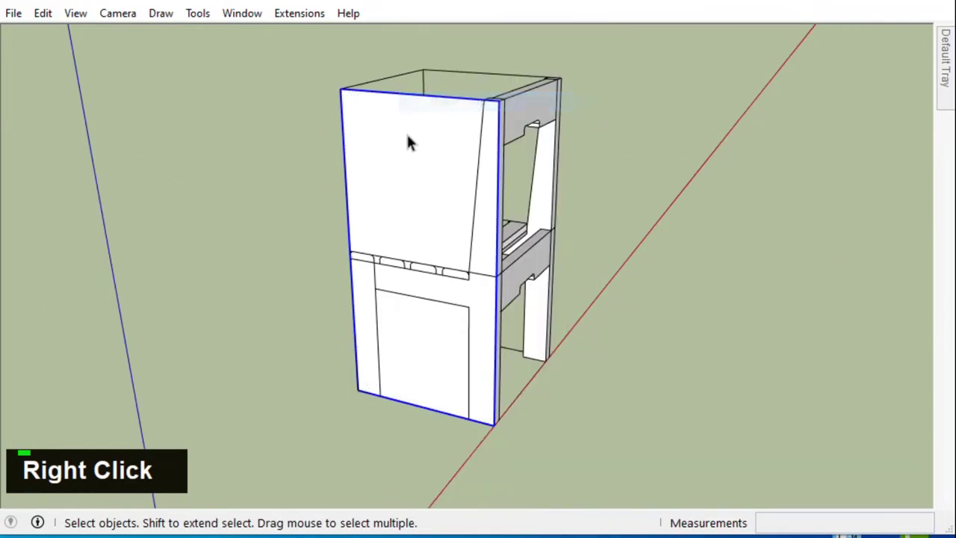
{"action": "middle_click", "coordinate": [669, 173]}
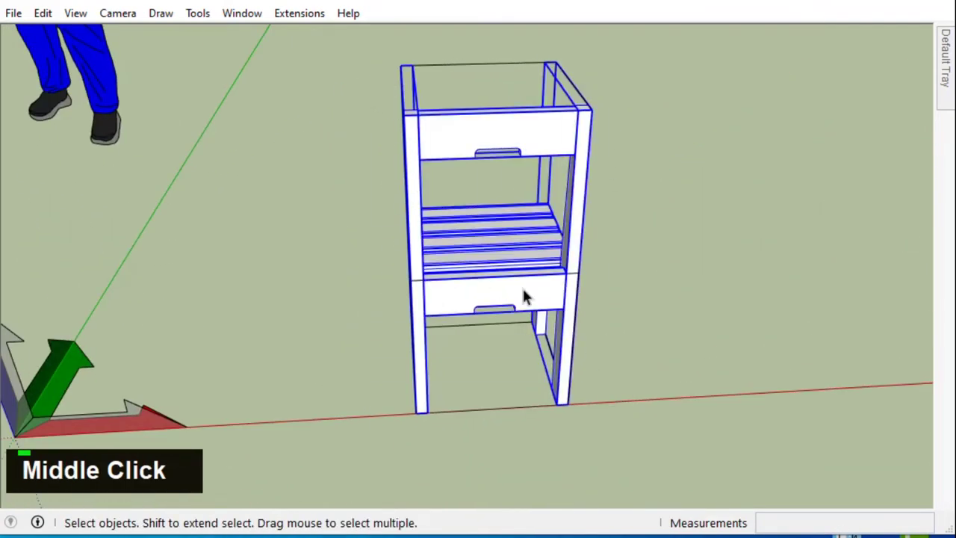
Select all chair parts and group the whole chair
{"action": "left_click", "coordinate": [404, 122]}
{"action": "left_click", "coordinate": [378, 93]}
{"action": "left_click", "coordinate": [407, 180]}
{"action": "middle_click", "coordinate": [575, 350]}
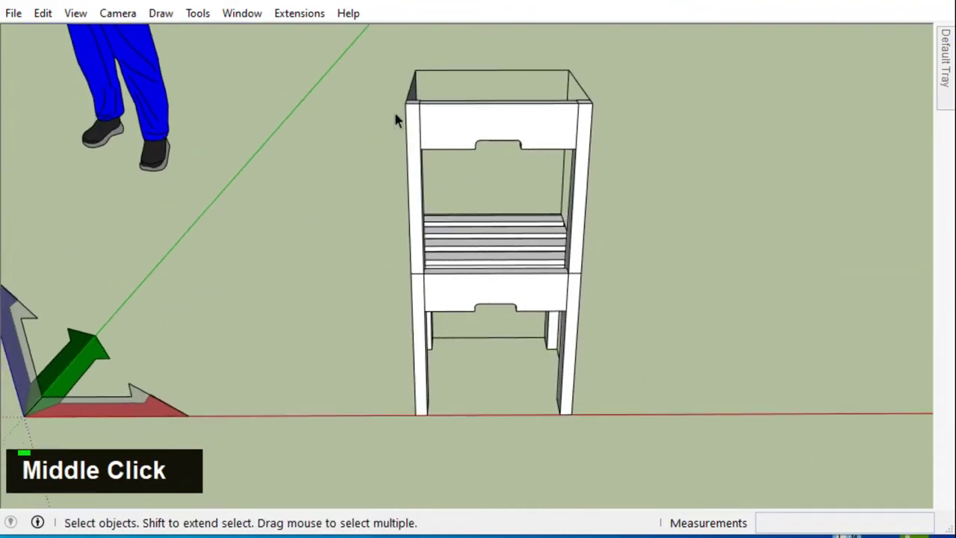
{"action": "left_click", "coordinate": [394, 97]}
{"action": "right_click", "coordinate": [453, 125]}
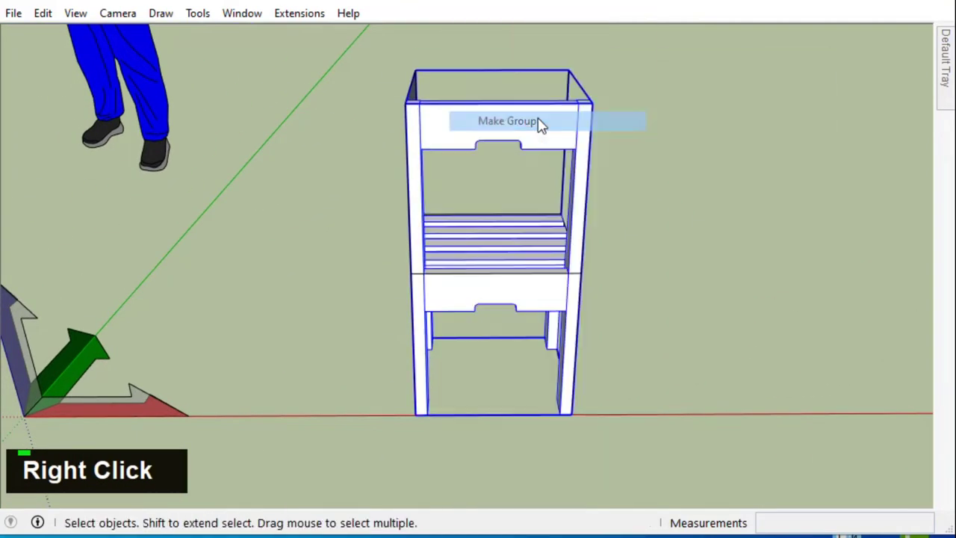
{"action": "middle_click", "coordinate": [436, 178]}
Pull the side panel to 4 cm and Move-copy it to enclose the chair in a cabinet box
{"action": "type", "text": "p"}
{"action": "key", "text": "Return"}
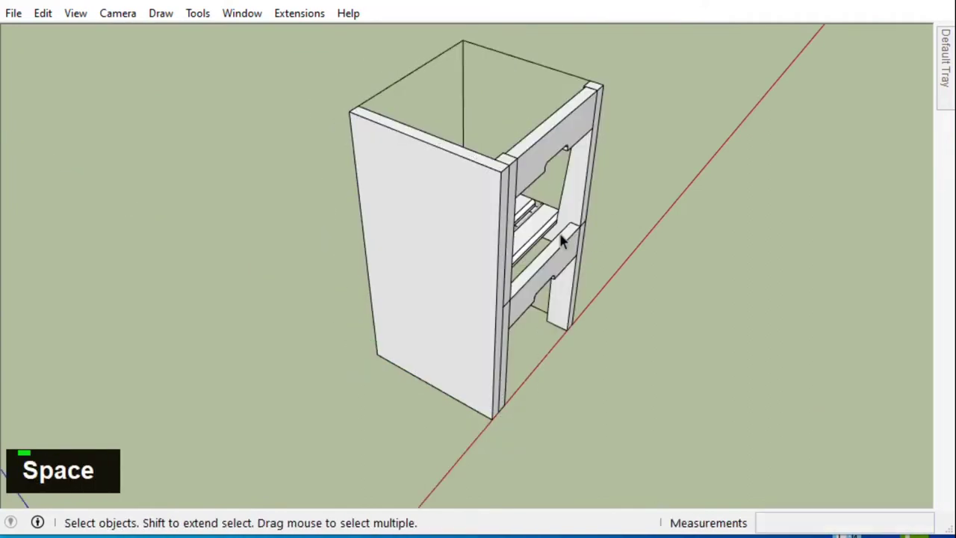
{"action": "type", "text": "m"}
{"action": "scroll", "scroll_direction": "up", "scroll_amount": 3}
{"action": "type", "text": "m"}
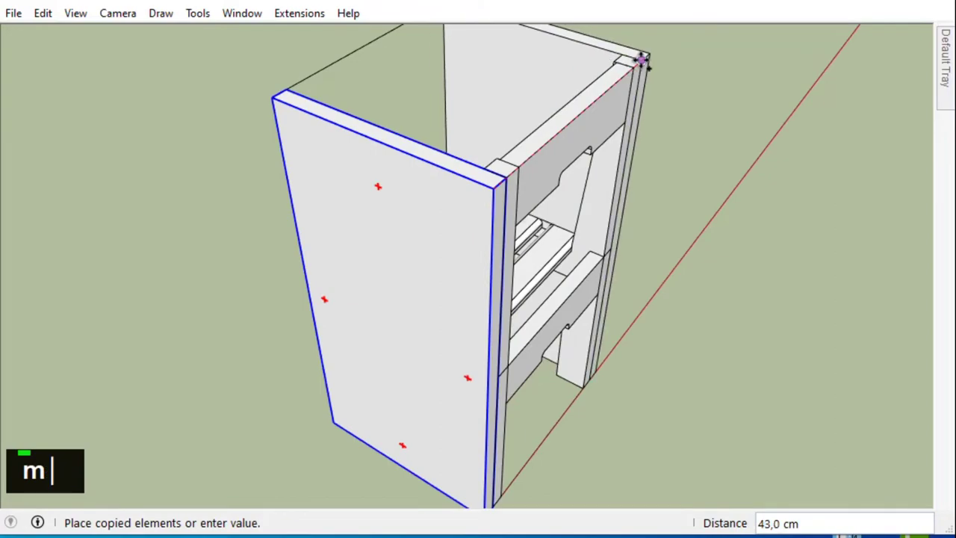
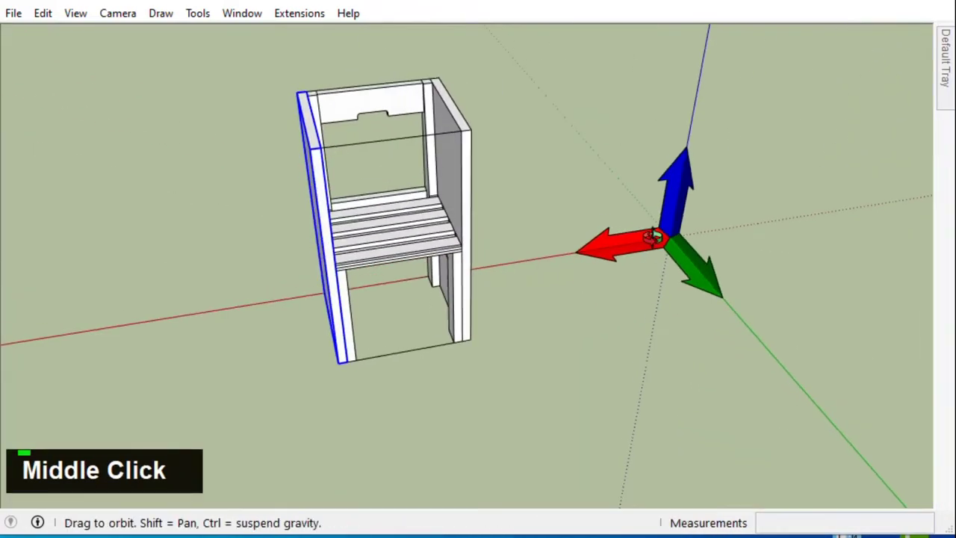
{"action": "scroll", "scroll_direction": "up", "scroll_amount": 3}
{"action": "scroll", "scroll_direction": "down", "scroll_amount": 3}
{"action": "scroll", "scroll_direction": "up", "scroll_amount": 3}
{"action": "key", "text": "r"}
{"action": "scroll", "scroll_direction": "up", "scroll_amount": 3}
{"action": "scroll", "scroll_direction": "down", "scroll_amount": 3}
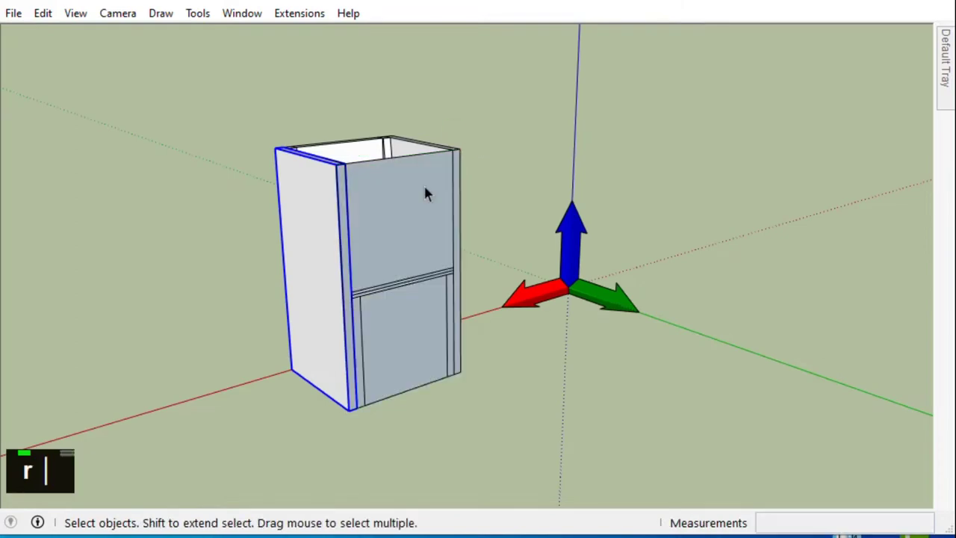
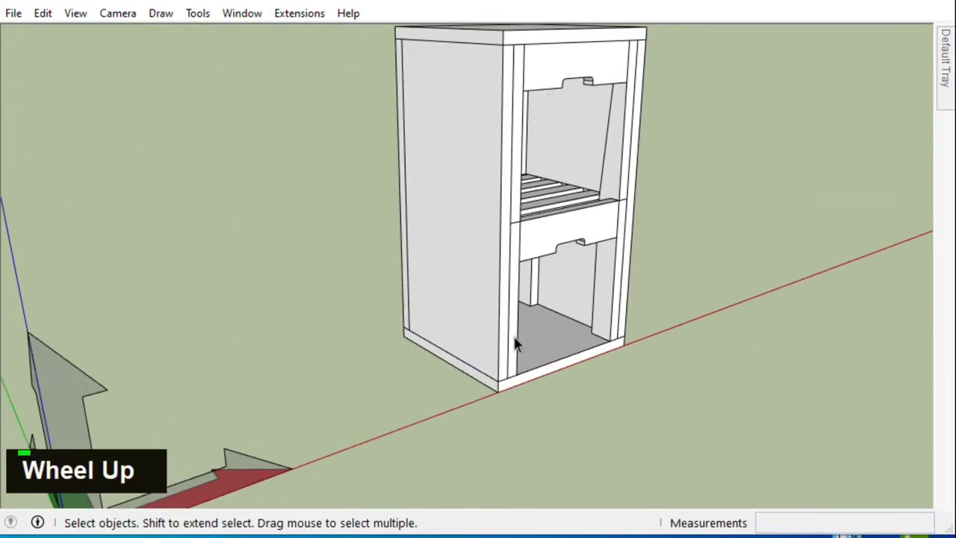
{"action": "scroll", "scroll_direction": "down", "scroll_amount": 3}
{"action": "type", "text": "m"}
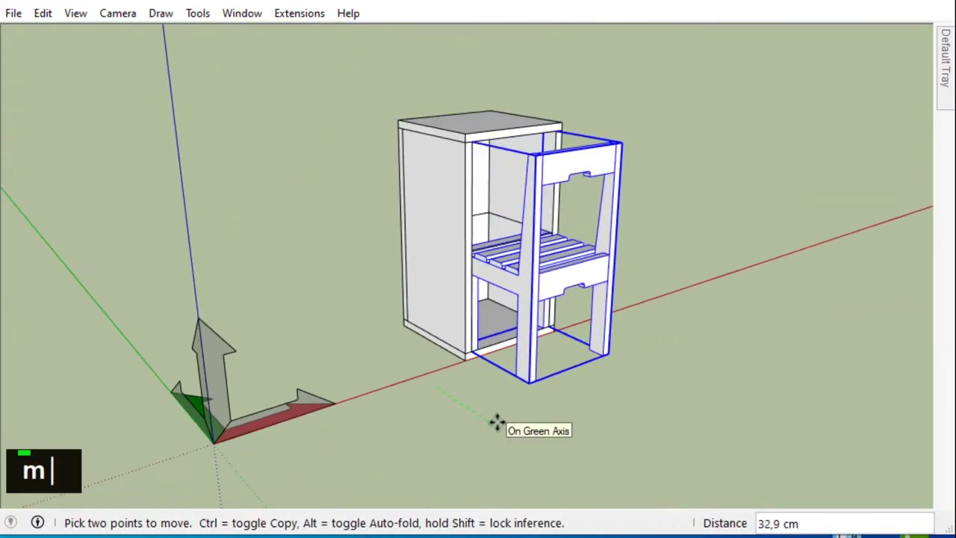
{"action": "key", "text": "Return"}
{"action": "key", "text": "0"}
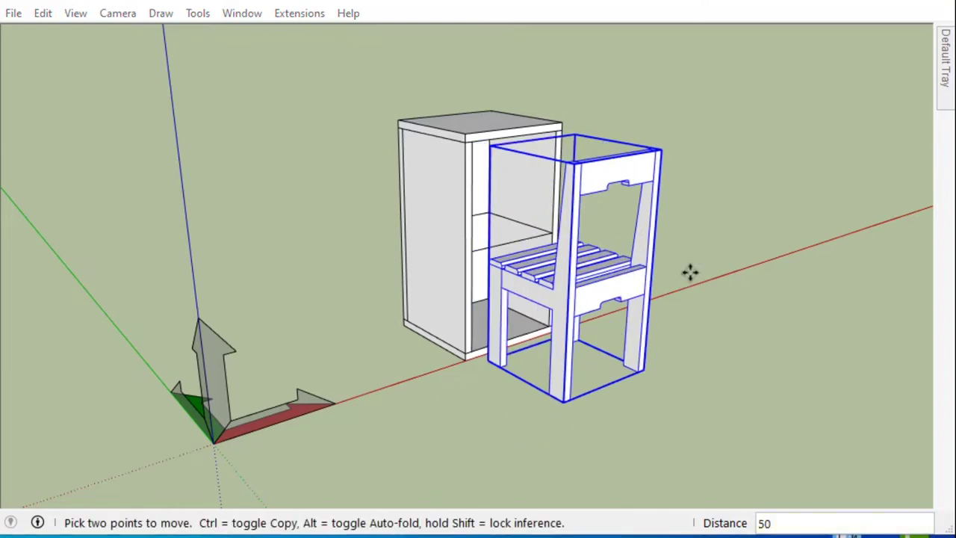
{"action": "scroll", "scroll_direction": "up", "scroll_amount": 3}
{"action": "scroll", "scroll_direction": "up", "scroll_amount": 3}
{"action": "scroll", "scroll_direction": "down", "scroll_amount": 3}
{"action": "scroll", "scroll_direction": "up", "scroll_amount": 3}
{"action": "middle_click", "coordinate": [552, 179]}
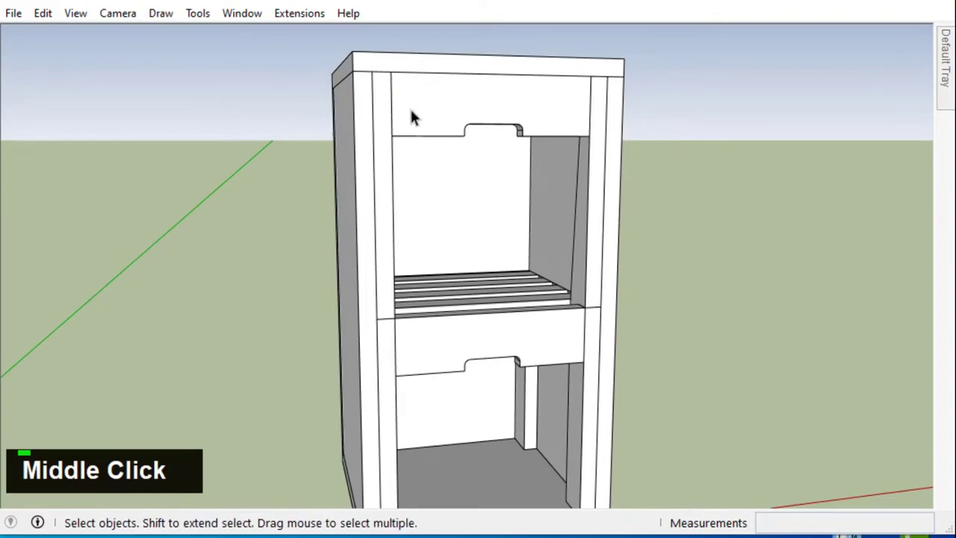
Draw the drawer front panel on the cabinet and split it with a dividing line
{"action": "key", "text": "r"}
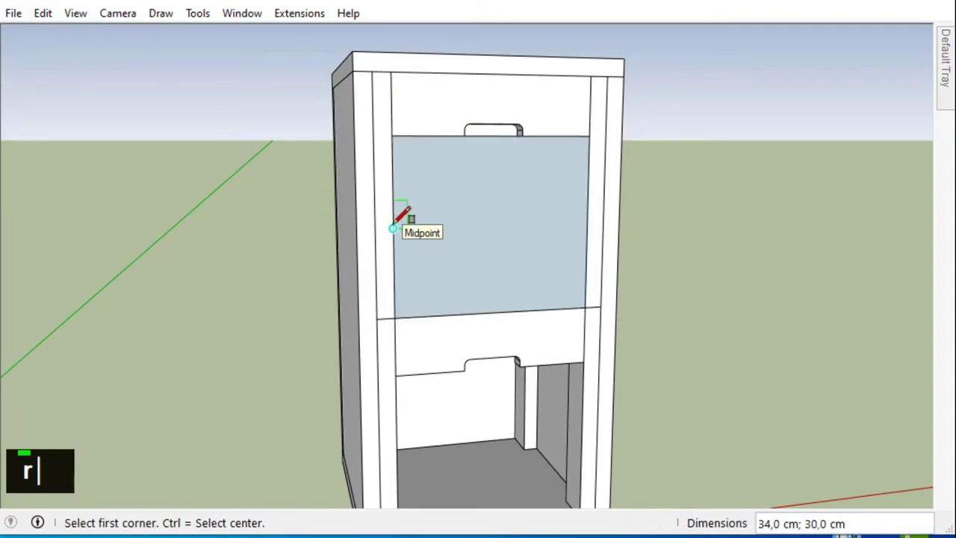
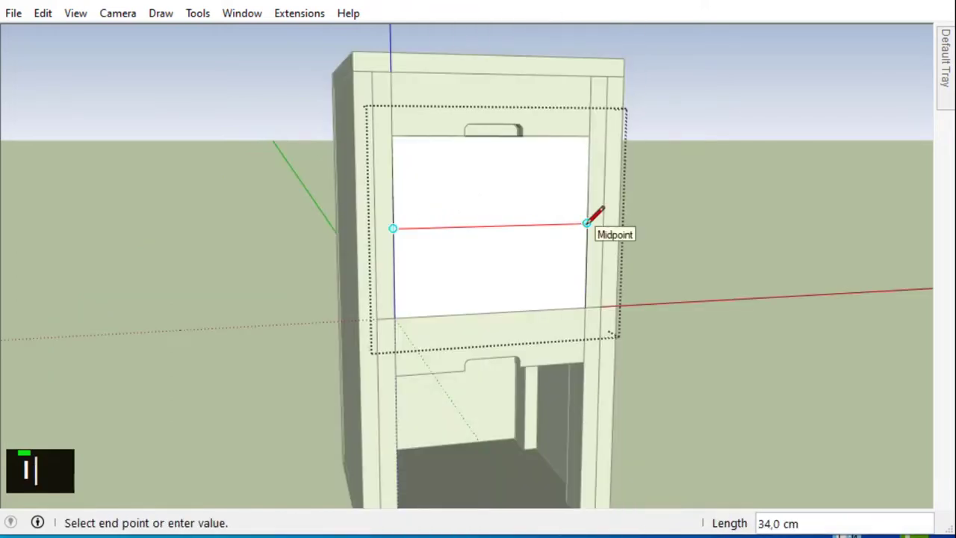
{"action": "double_click", "coordinate": [542, 263]}
{"action": "left_click", "coordinate": [530, 249]}
{"action": "key", "text": "Delete"}
{"action": "middle_click", "coordinate": [466, 189]}
{"action": "scroll", "scroll_direction": "up", "scroll_amount": 3}
{"action": "middle_click", "coordinate": [568, 203]}
Add handle cutouts to the drawer fronts and move the lower edge 1.5 cm
{"action": "type", "text": "r"}
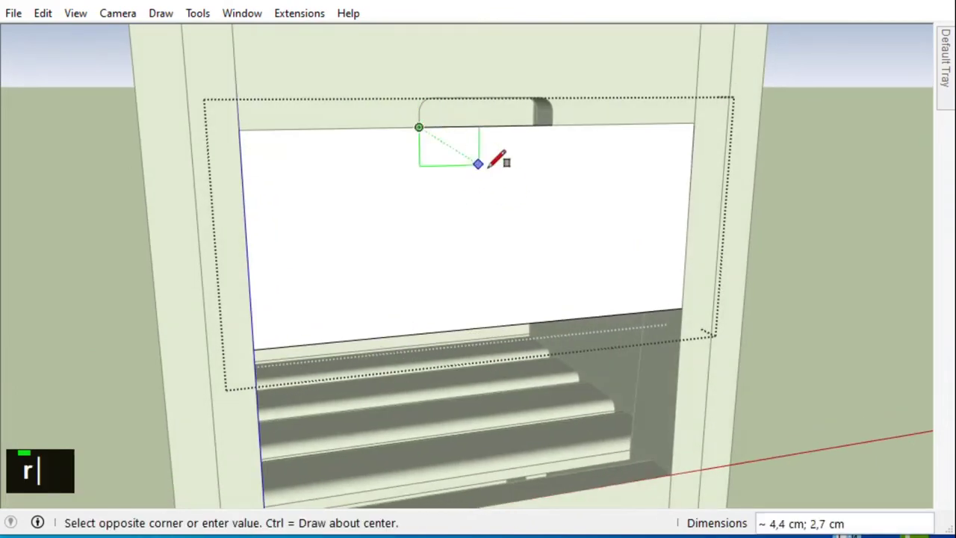
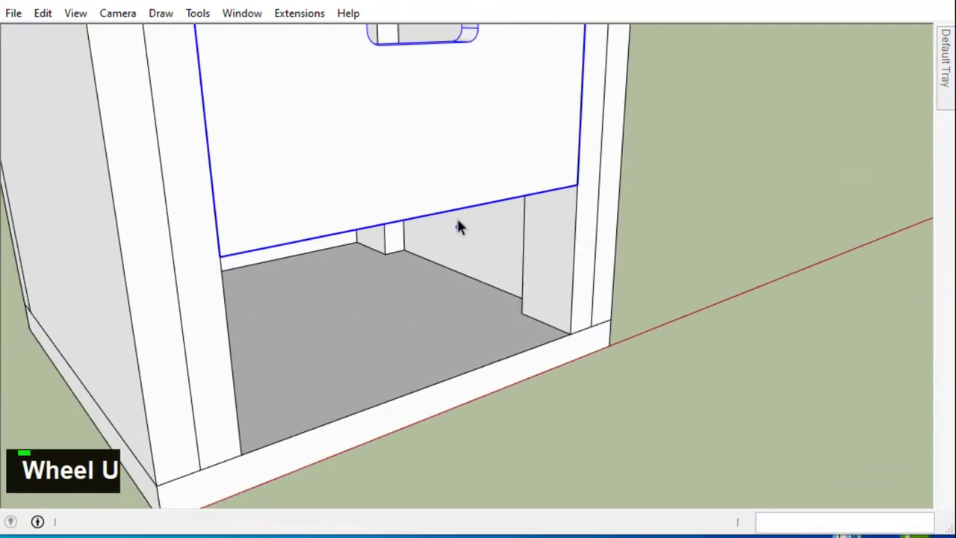
{"action": "double_click", "coordinate": [455, 174]}
{"action": "key", "text": "m"}
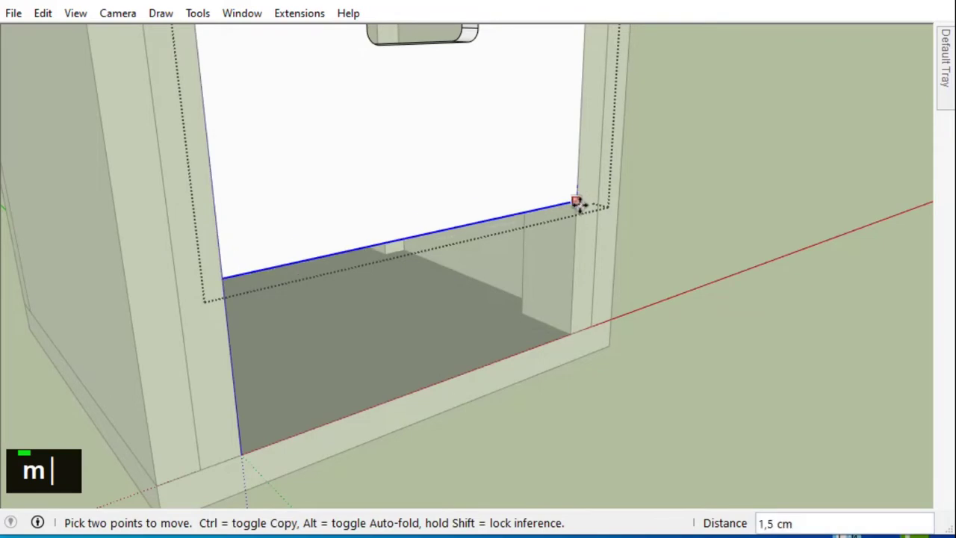
{"action": "scroll", "scroll_direction": "down", "scroll_amount": 3}
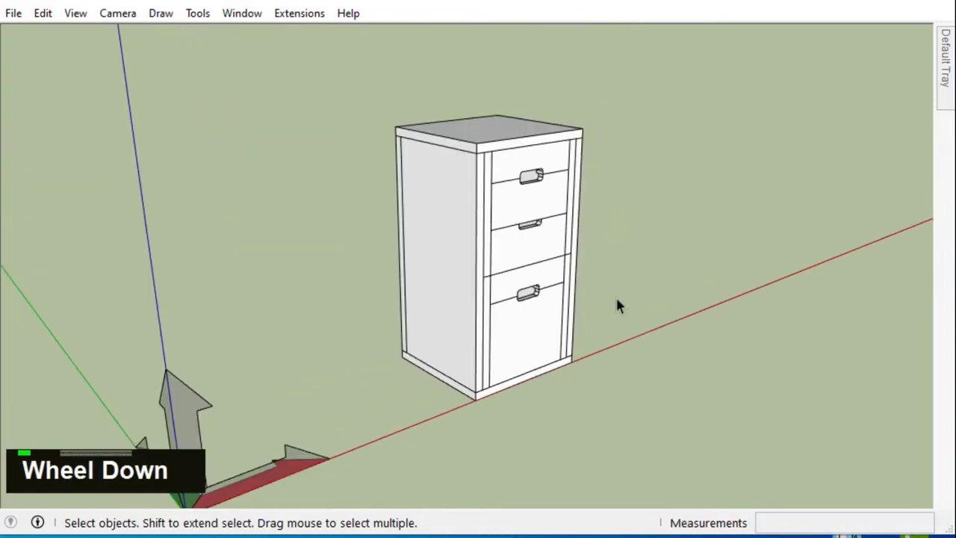
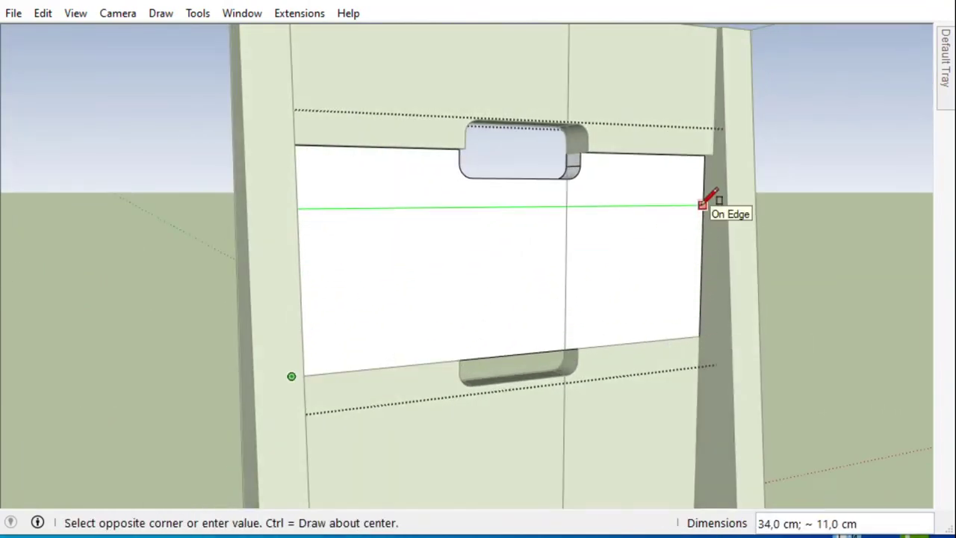
Push/Pull the drawer rectangle into a box behind the front, undoing a mistaken extrusion
{"action": "type", "text": "3"}
{"action": "key", "text": "Return"}
{"action": "scroll", "scroll_direction": "down", "scroll_amount": 3}
{"action": "key", "text": "space"}
{"action": "scroll", "scroll_direction": "down", "scroll_amount": 3}
{"action": "type", "text": "p"}
{"action": "double_click", "coordinate": [586, 270]}
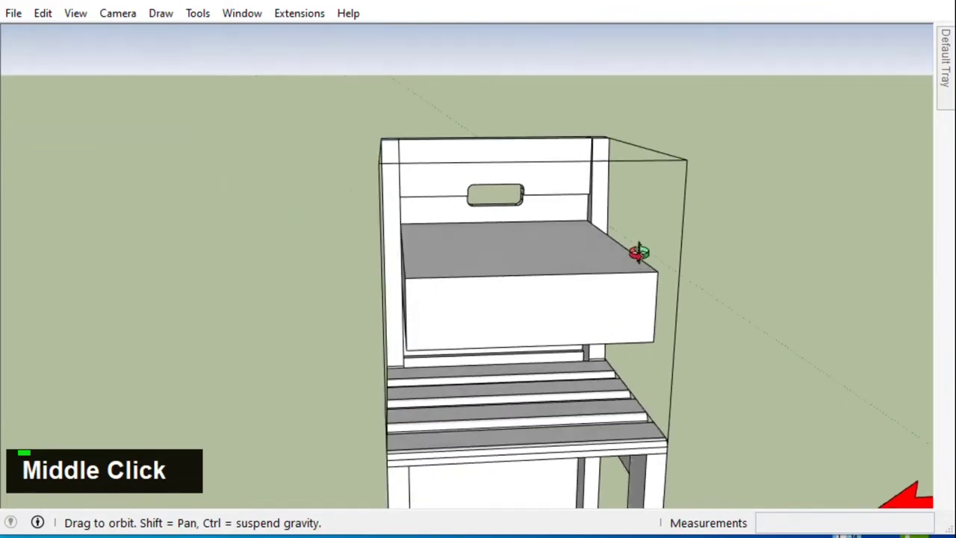
{"action": "key", "text": "ctrl+z"}
{"action": "key", "text": "ctrl+z"}
{"action": "key", "text": "space"}
Redraw the drawer rectangle with value 3 and make the drawer box a group
{"action": "double_click", "coordinate": [554, 238]}
{"action": "right_click", "coordinate": [554, 238]}
{"action": "type", "text": "r"}
{"action": "scroll", "scroll_direction": "up", "scroll_amount": 3}
{"action": "type", "text": "3"}
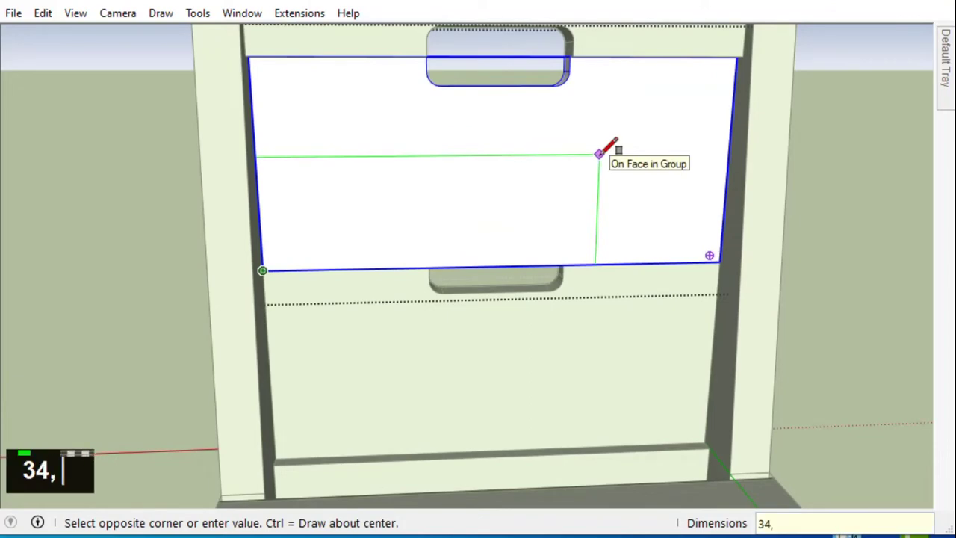
{"action": "key", "text": "Return"}
{"action": "scroll", "scroll_direction": "down", "scroll_amount": 3}
{"action": "double_click", "coordinate": [547, 169]}
{"action": "right_click", "coordinate": [545, 168]}
{"action": "double_click", "coordinate": [548, 179]}
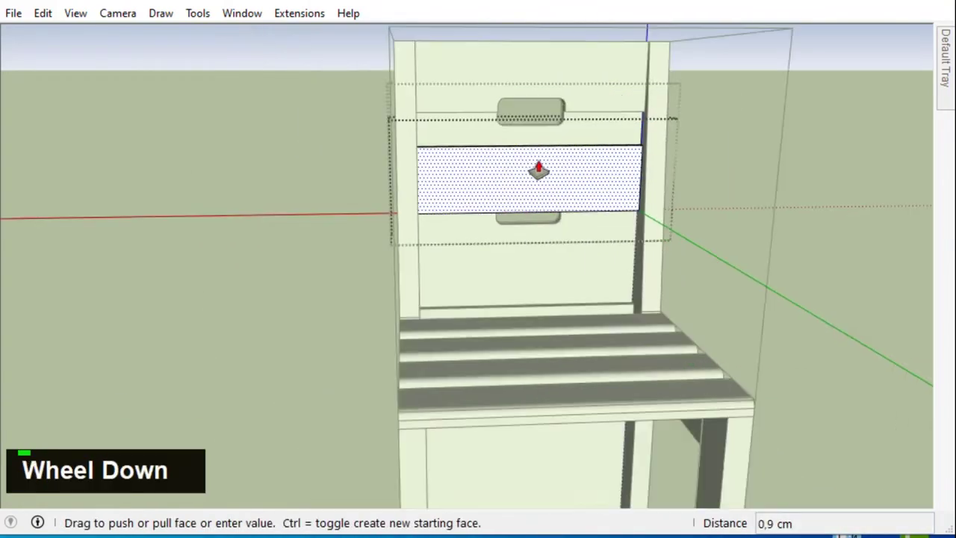
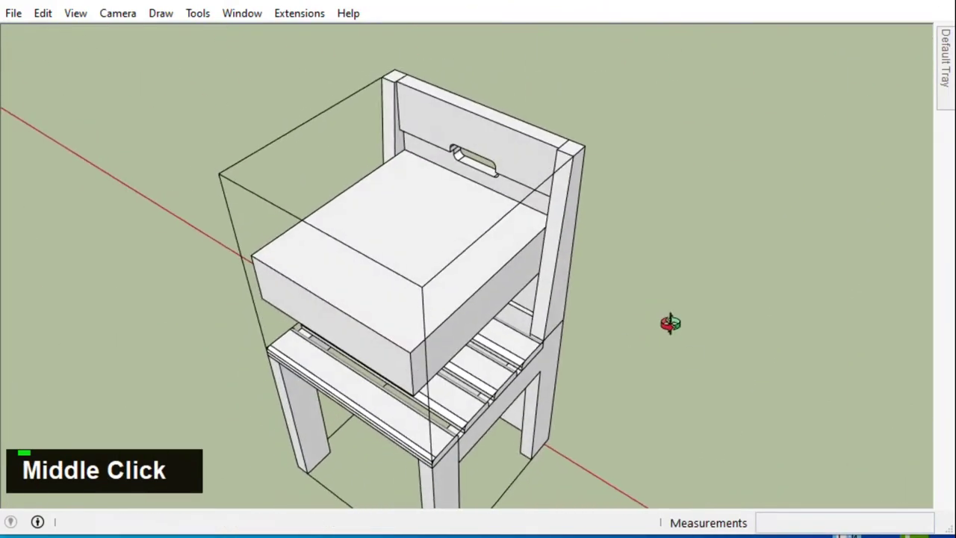
{"action": "scroll", "scroll_direction": "up", "scroll_amount": 3}
{"action": "scroll", "scroll_direction": "down", "scroll_amount": 3}
{"action": "scroll", "scroll_direction": "up", "scroll_amount": 3}
Offset the box's top face inward and push it down -10 cm to hollow the drawer
{"action": "double_click", "coordinate": [437, 207]}
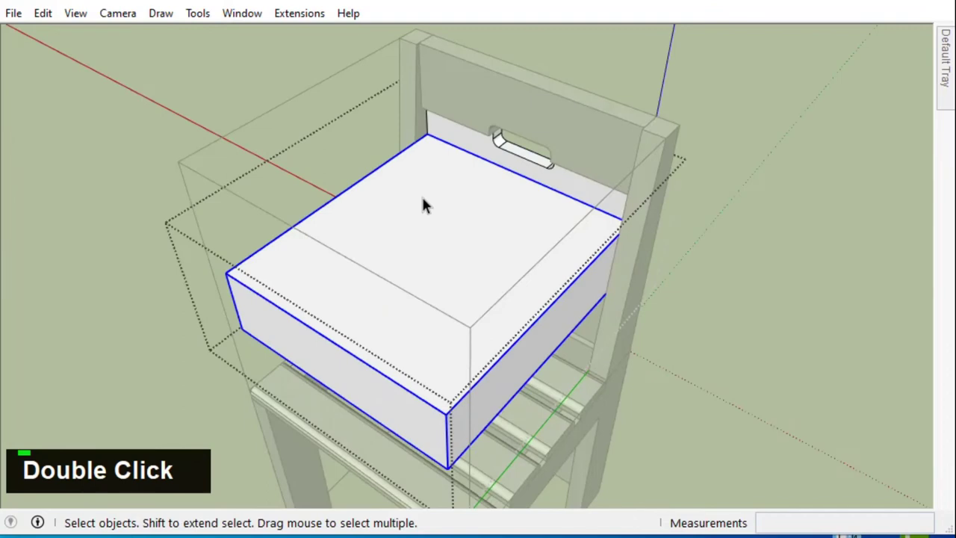
{"action": "key", "text": "f"}
{"action": "double_click", "coordinate": [373, 224]}
{"action": "key", "text": "Return"}
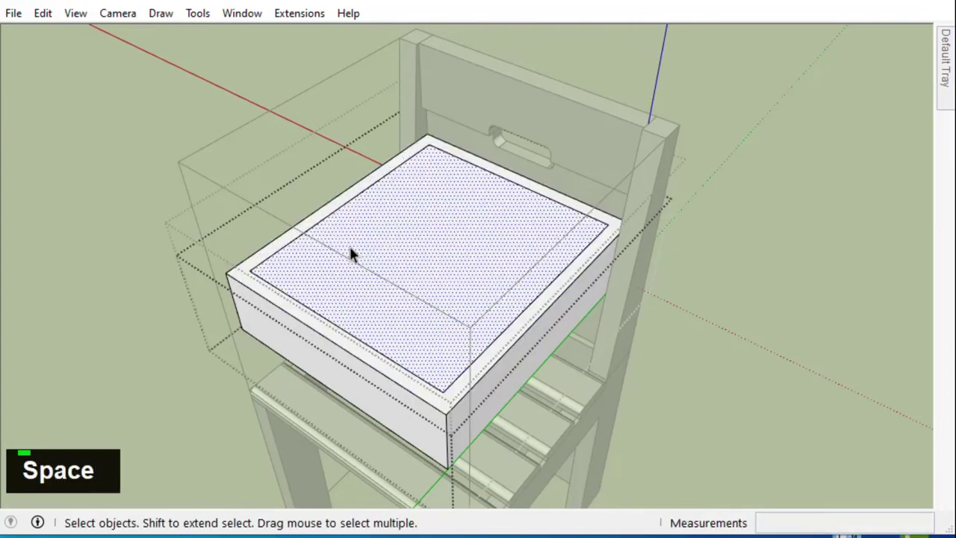
{"action": "type", "text": "p"}
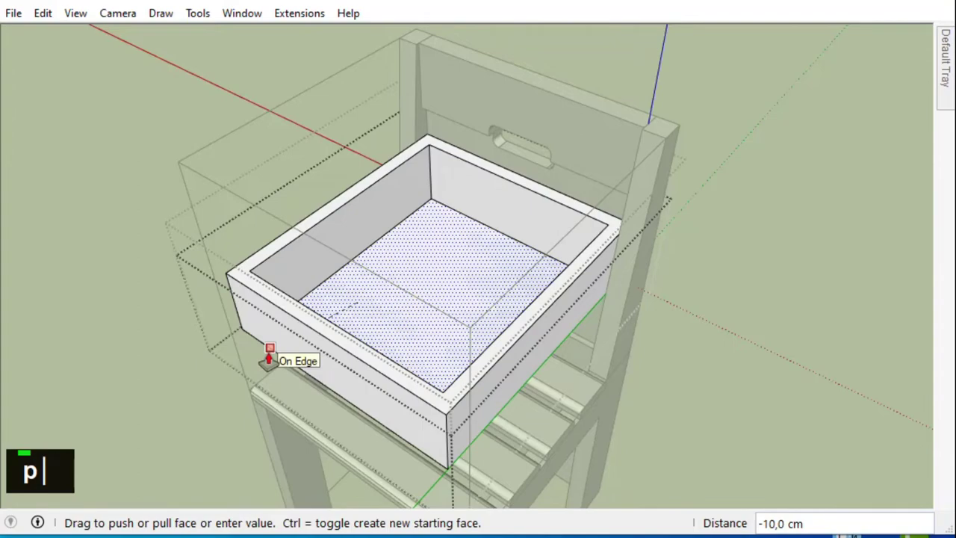
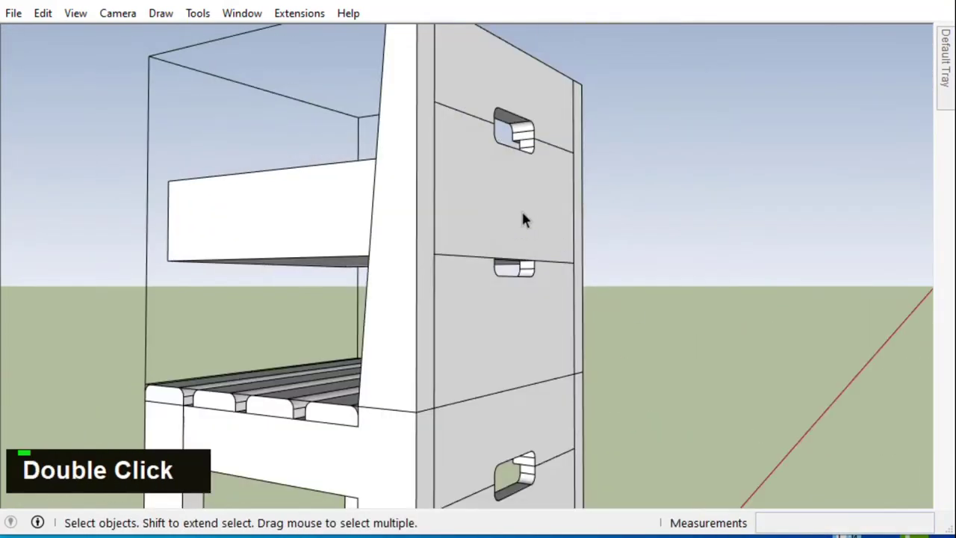
Move the second drawer into the cabinet's upper section, sliding it 15 cm out
{"action": "key", "text": "Delete"}
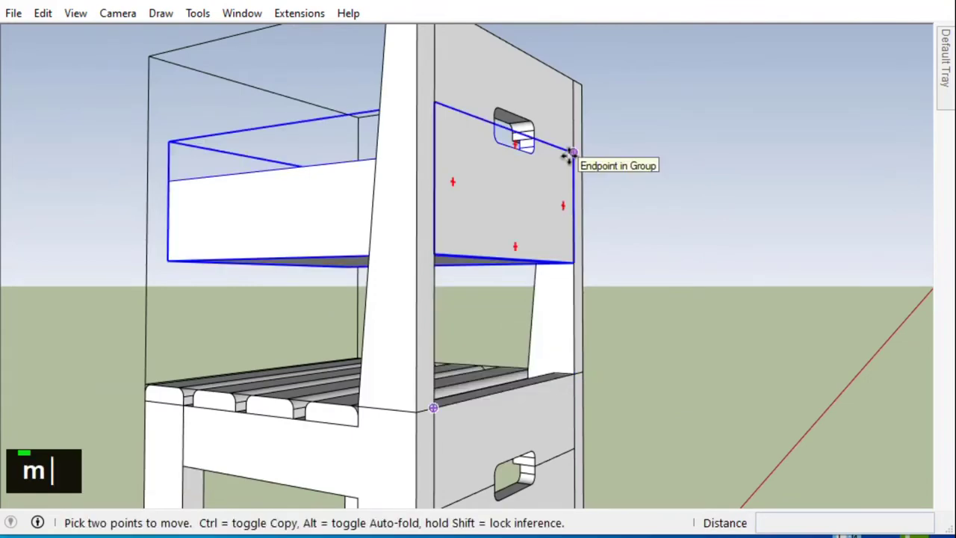
{"action": "scroll", "scroll_direction": "down", "scroll_amount": 3}
{"action": "scroll", "scroll_direction": "up", "scroll_amount": 3}
{"action": "middle_click", "coordinate": [534, 222]}
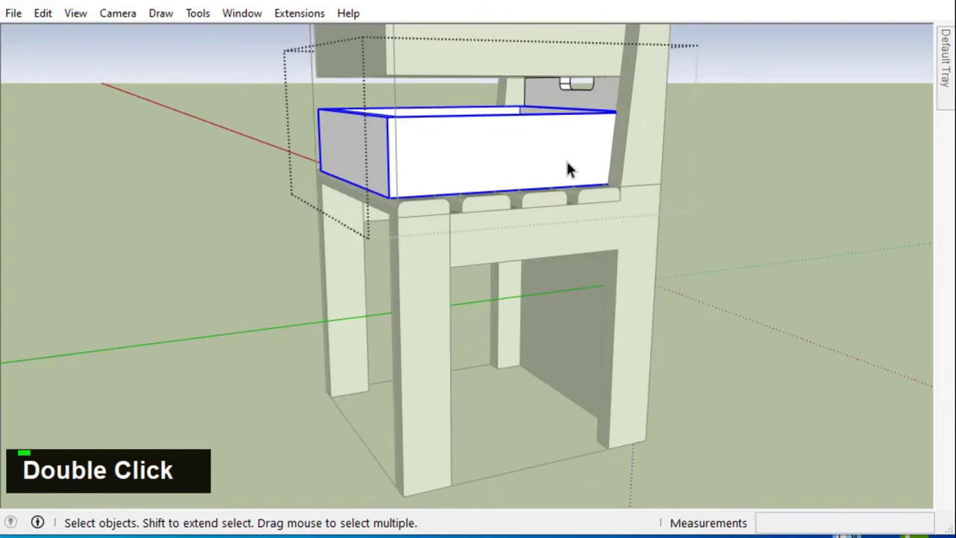
{"action": "key", "text": "m"}
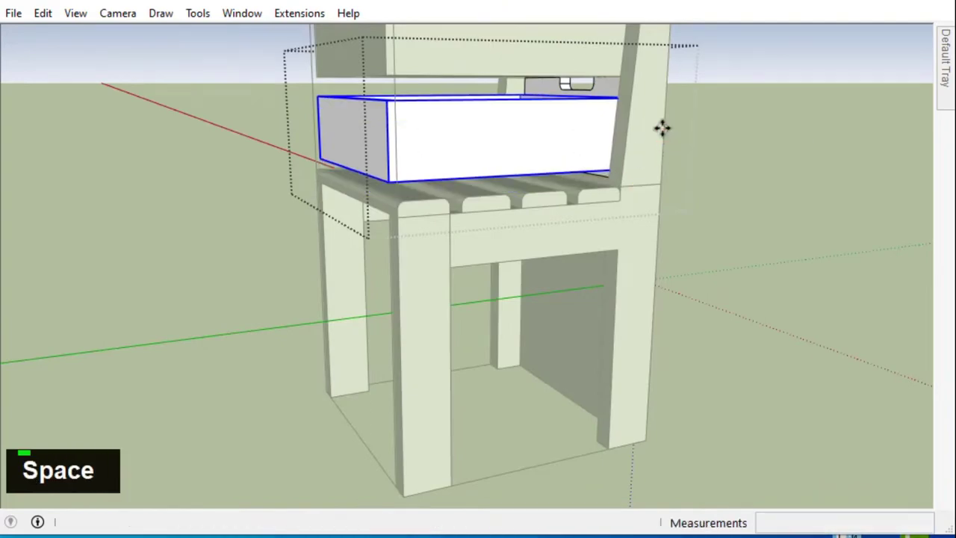
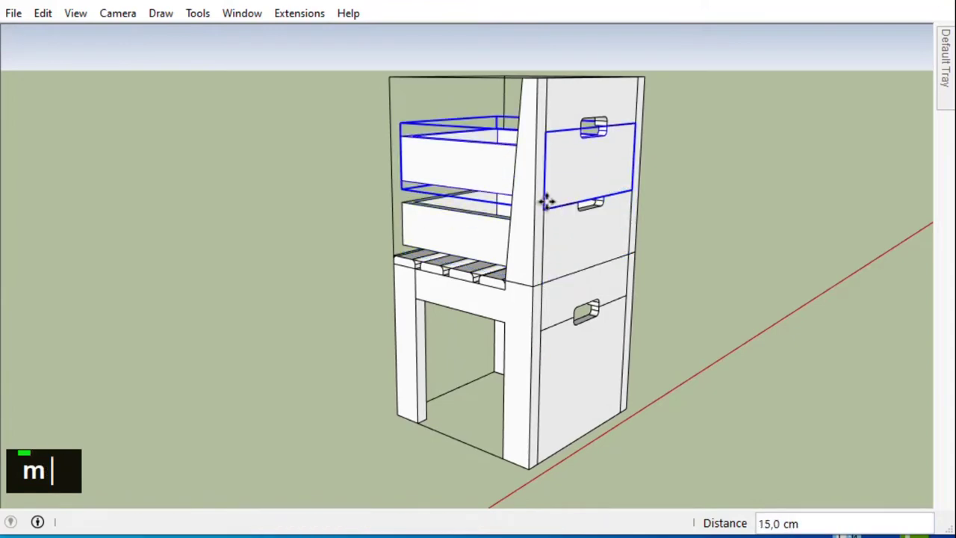
Trace a rectangle across the lower opening on the drawer front's inside
{"action": "scroll", "scroll_direction": "down", "scroll_amount": 3}
{"action": "scroll", "scroll_direction": "up", "scroll_amount": 3}
{"action": "middle_click", "coordinate": [567, 287]}
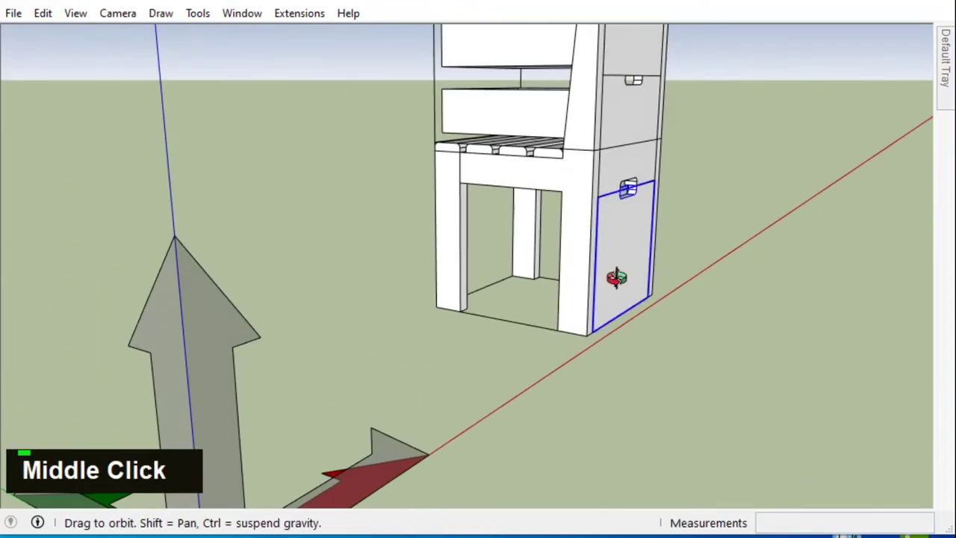
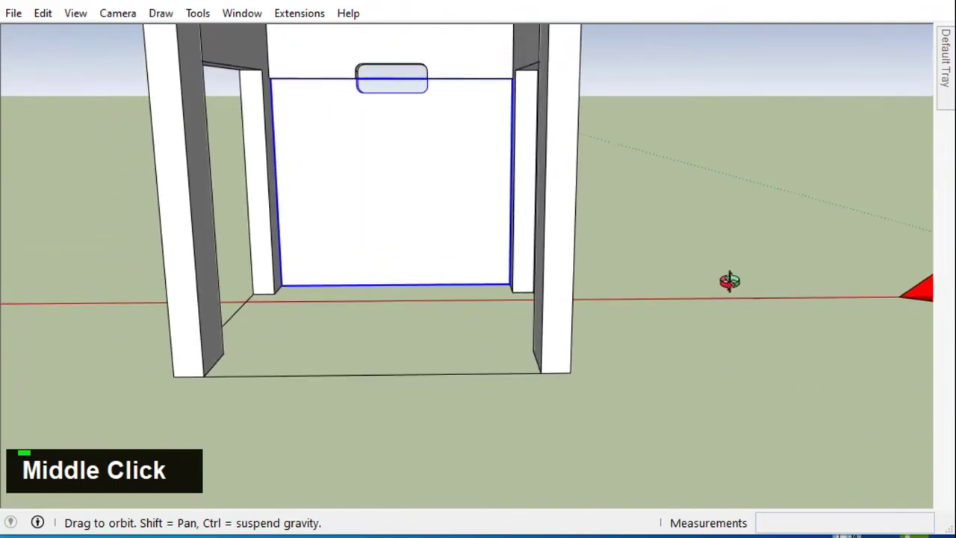
{"action": "scroll", "scroll_direction": "up", "scroll_amount": 3}
{"action": "middle_click", "coordinate": [494, 151]}
{"action": "type", "text": "r"}
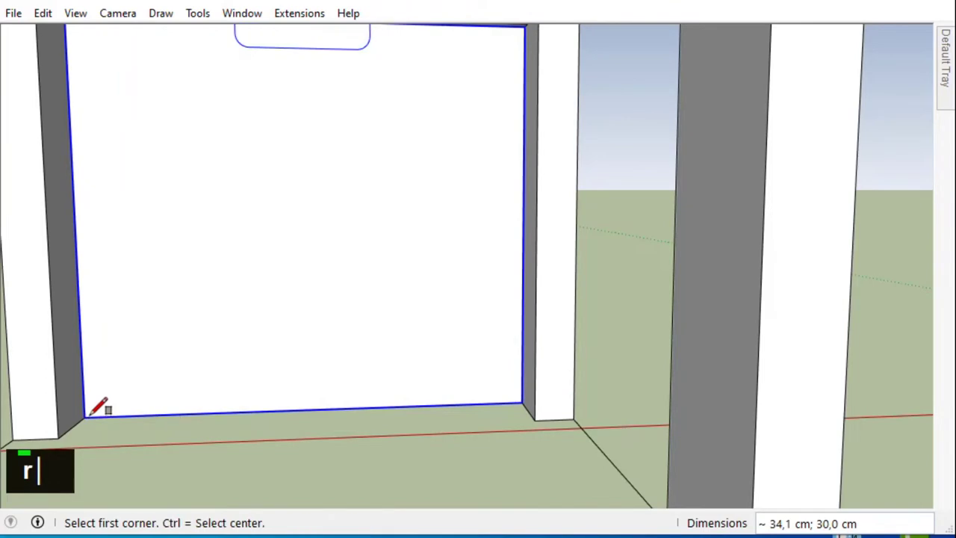
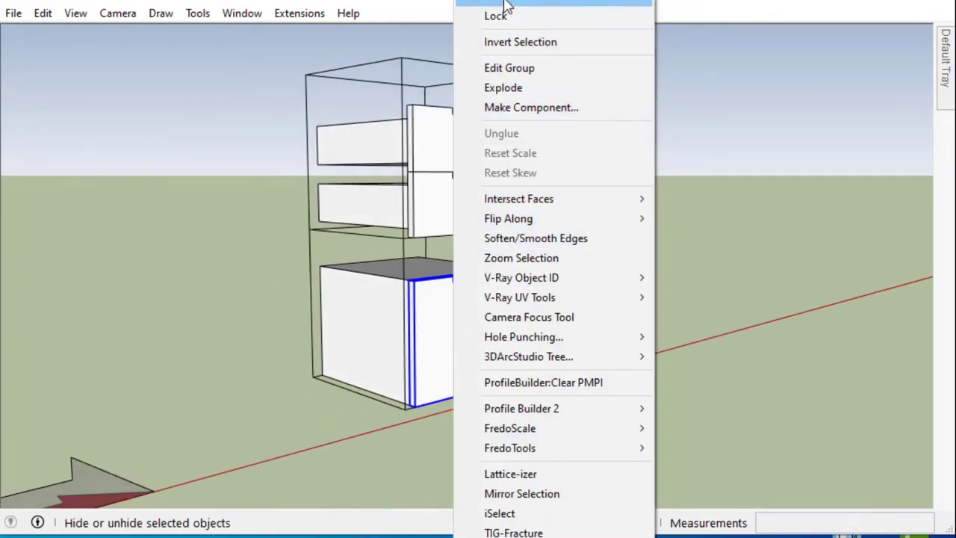
Inside the lower group, offset the front face and push it in to hollow the compartment
{"action": "middle_click", "coordinate": [527, 333]}
{"action": "scroll", "scroll_direction": "up", "scroll_amount": 3}
{"action": "double_click", "coordinate": [454, 304]}
{"action": "type", "text": "f"}
{"action": "key", "text": "Return"}
{"action": "type", "text": "p"}
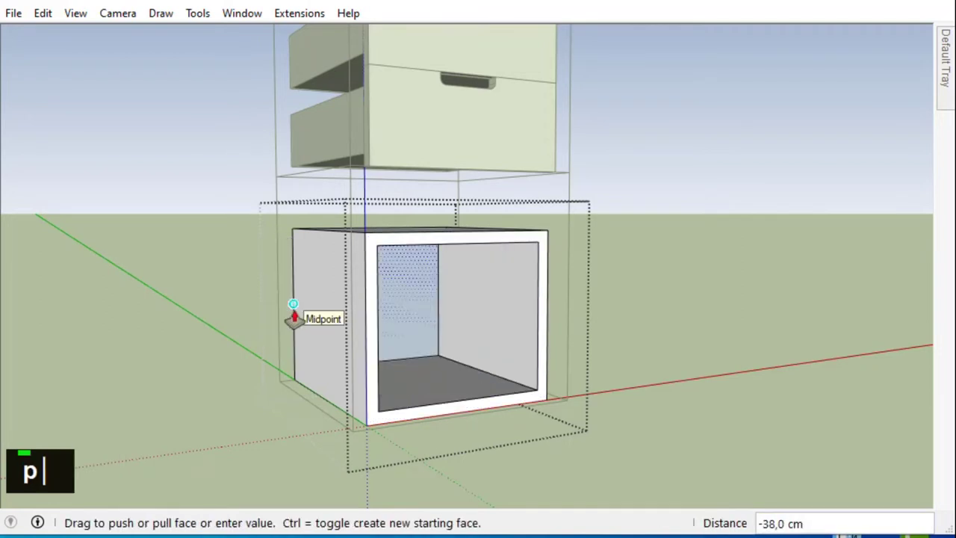
{"action": "key", "text": "Return"}
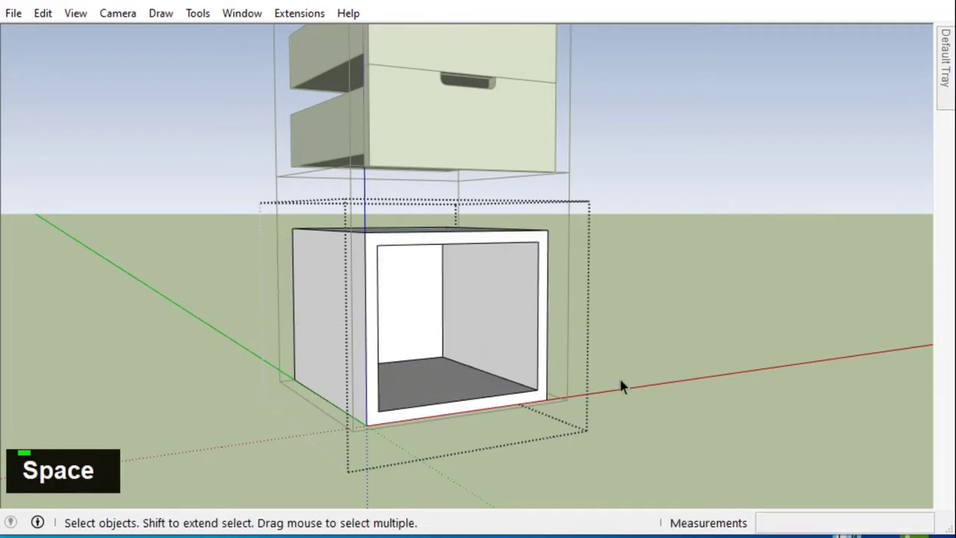
Draw a rectangle in the opening, offset it 2.4 cm and push it down -20 cm into a box
{"action": "scroll", "scroll_direction": "down", "scroll_amount": 3}
{"action": "middle_click", "coordinate": [637, 362]}
{"action": "scroll", "scroll_direction": "up", "scroll_amount": 3}
{"action": "middle_click", "coordinate": [664, 361]}
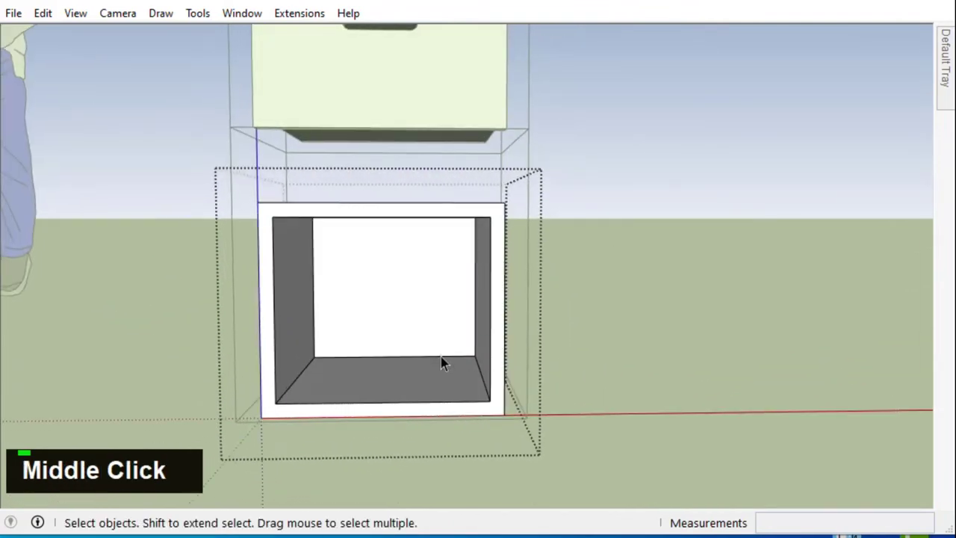
{"action": "type", "text": "r"}
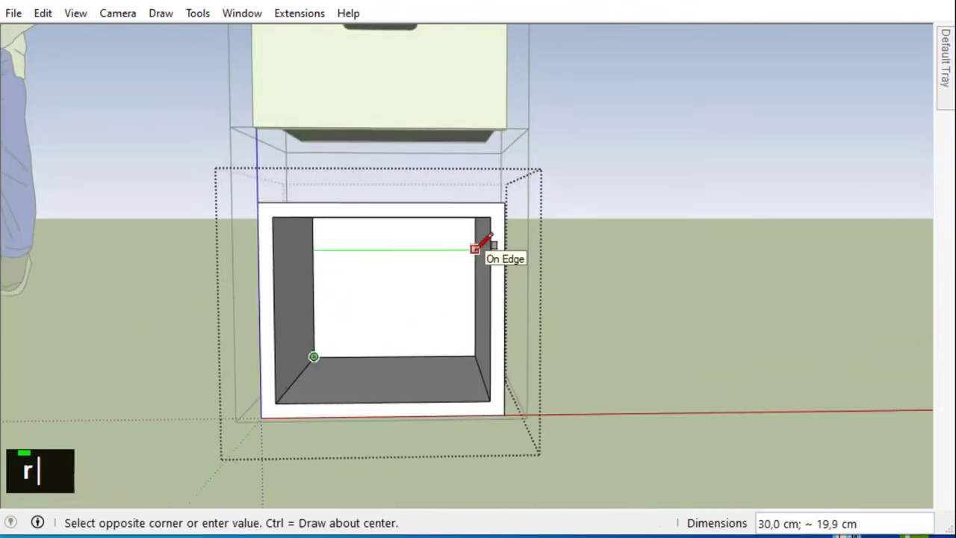
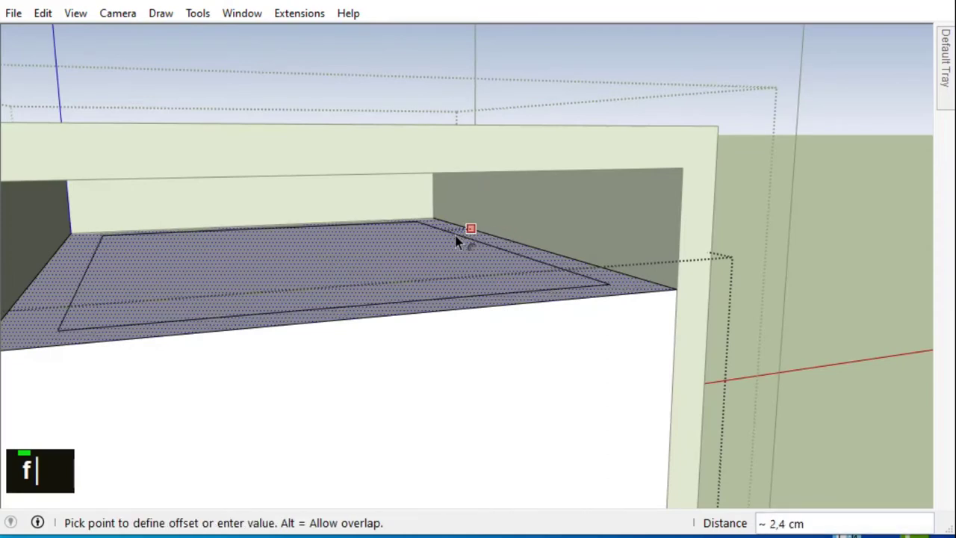
{"action": "key", "text": "Return"}
{"action": "scroll", "scroll_direction": "down", "scroll_amount": 3}
{"action": "type", "text": "p"}
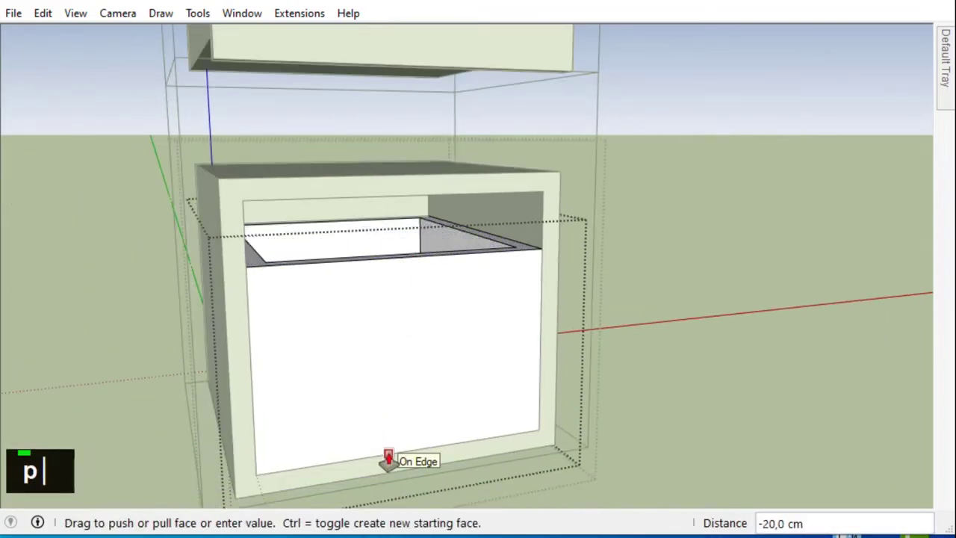
{"action": "key", "text": "Return"}
Inspect the finished lower compartment and close the group edit
{"action": "key", "text": "space"}
{"action": "scroll", "scroll_direction": "down", "scroll_amount": 3}
{"action": "scroll", "scroll_direction": "up", "scroll_amount": 3}
{"action": "middle_click", "coordinate": [586, 337]}
{"action": "key", "text": "space"}
{"action": "scroll", "scroll_direction": "down", "scroll_amount": 3}
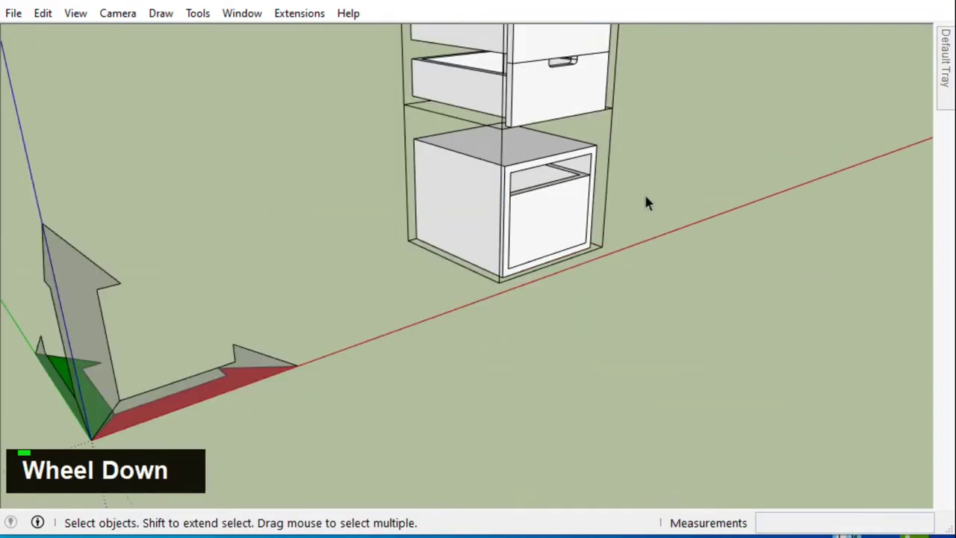
Hide the cabinet shell to expose the lower drawer
{"action": "right_click", "coordinate": [406, 257]}
{"action": "middle_click", "coordinate": [636, 268]}
{"action": "scroll", "scroll_direction": "up", "scroll_amount": 3}
{"action": "left_click", "coordinate": [498, 272]}
{"action": "right_click", "coordinate": [496, 276]}
{"action": "scroll", "scroll_direction": "down", "scroll_amount": 3}
{"action": "middle_click", "coordinate": [525, 305]}
{"action": "right_click", "coordinate": [432, 204]}
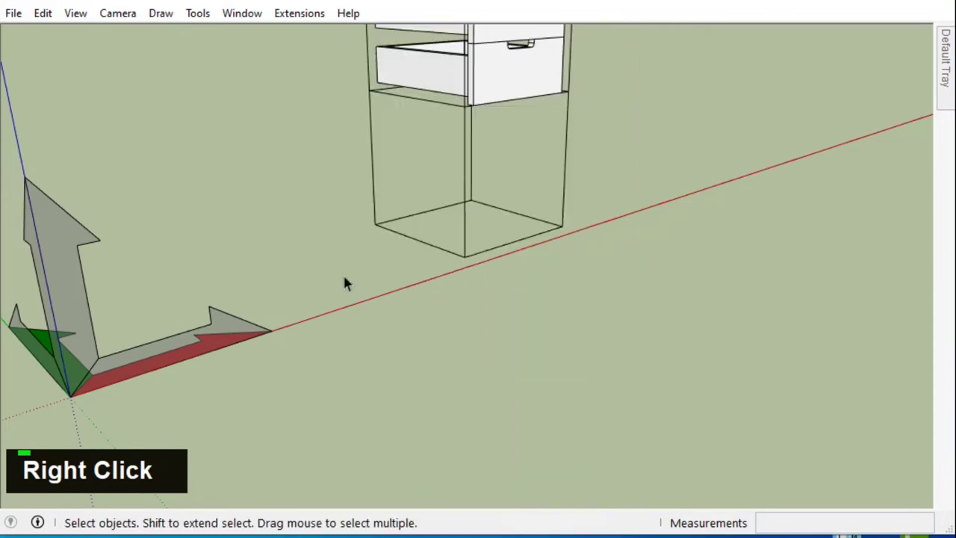
{"action": "key", "text": "ctrl+z"}
{"action": "scroll", "scroll_direction": "up", "scroll_amount": 3}
Inside the lower drawer group, join the notched front panel to the drawer box
{"action": "double_click", "coordinate": [546, 188]}
{"action": "double_click", "coordinate": [545, 186]}
{"action": "right_click", "coordinate": [544, 184]}
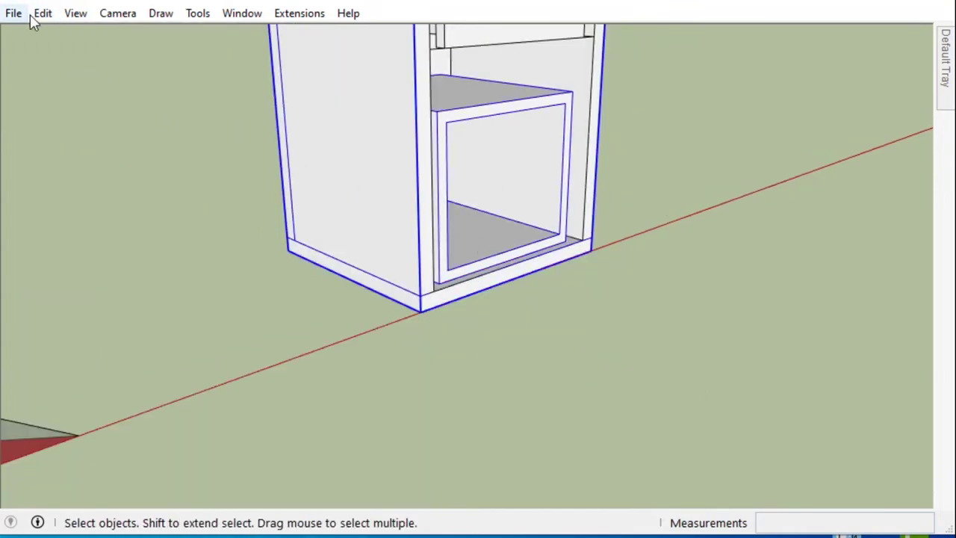
{"action": "right_click", "coordinate": [396, 237]}
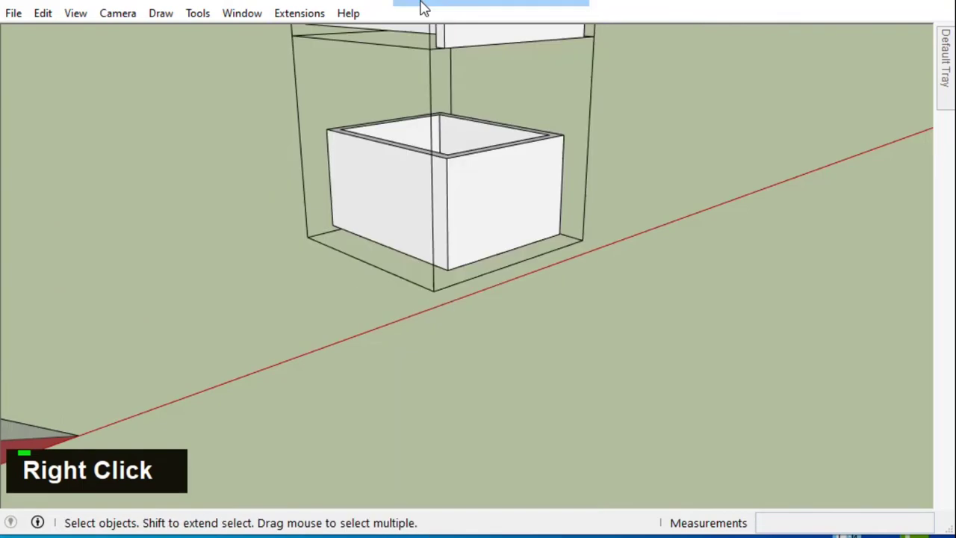
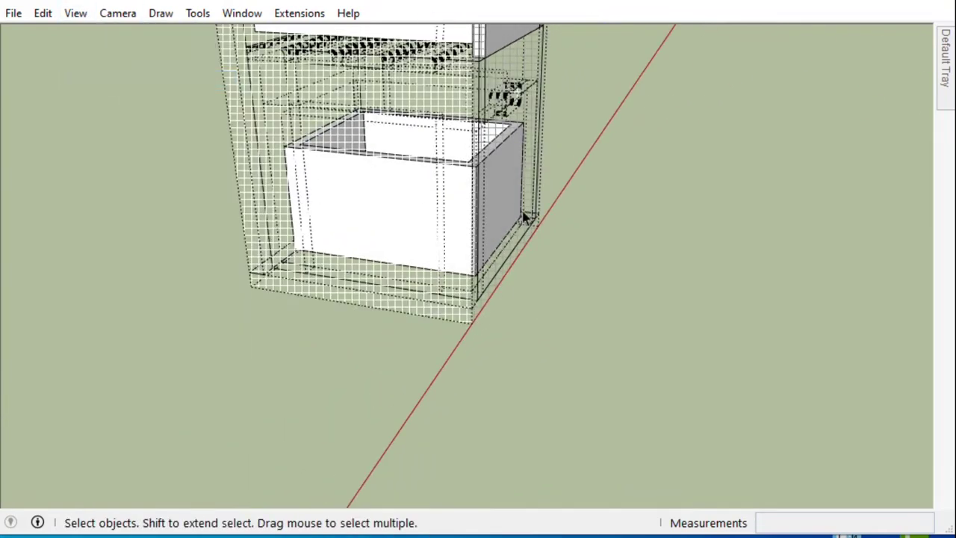
Unhide the geometry so all three drawers show partly pulled out in the frame
{"action": "right_click", "coordinate": [531, 206]}
{"action": "middle_click", "coordinate": [435, 207]}
{"action": "key", "text": "space"}
{"action": "left_click", "coordinate": [463, 210]}
{"action": "right_click", "coordinate": [463, 210]}
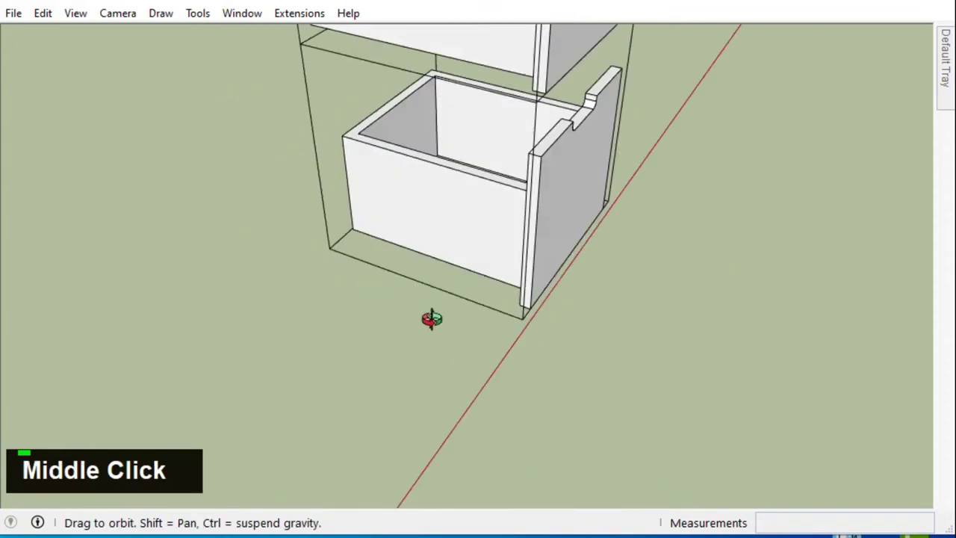
{"action": "scroll", "scroll_direction": "down", "scroll_amount": 3}
{"action": "middle_click", "coordinate": [464, 243]}
{"action": "scroll", "scroll_direction": "up", "scroll_amount": 3}
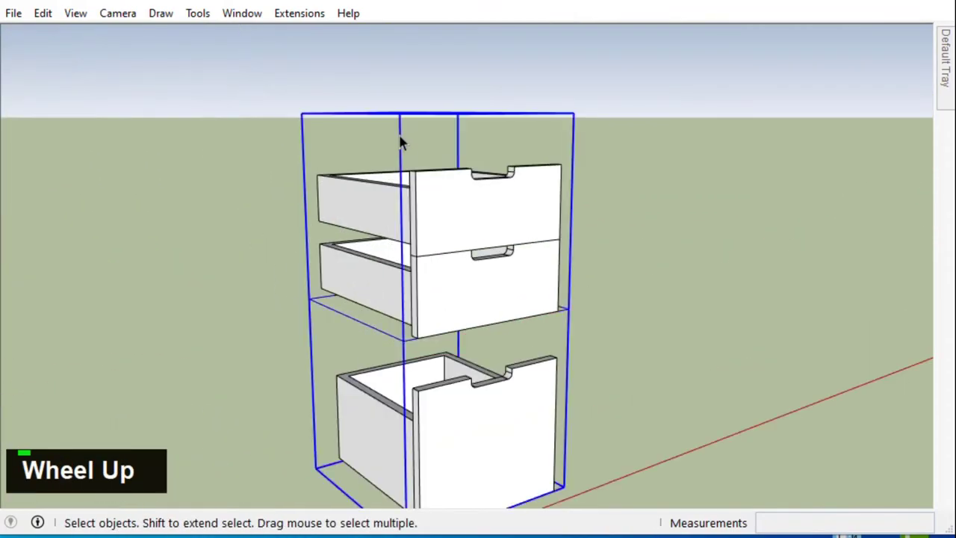
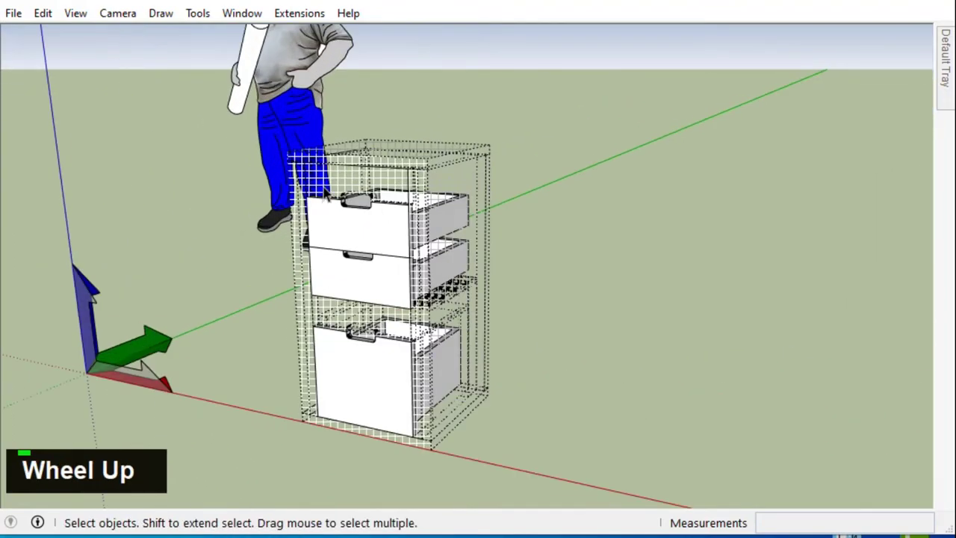
Turn off Hidden Geometry and draw a 5 × 30 cm rectangle on the upper drawer's side wall
{"action": "right_click", "coordinate": [331, 185]}
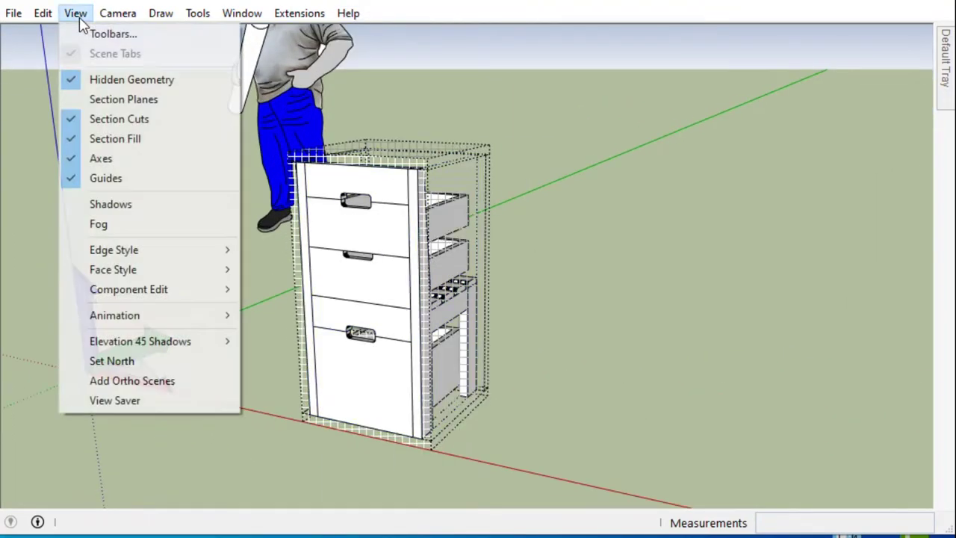
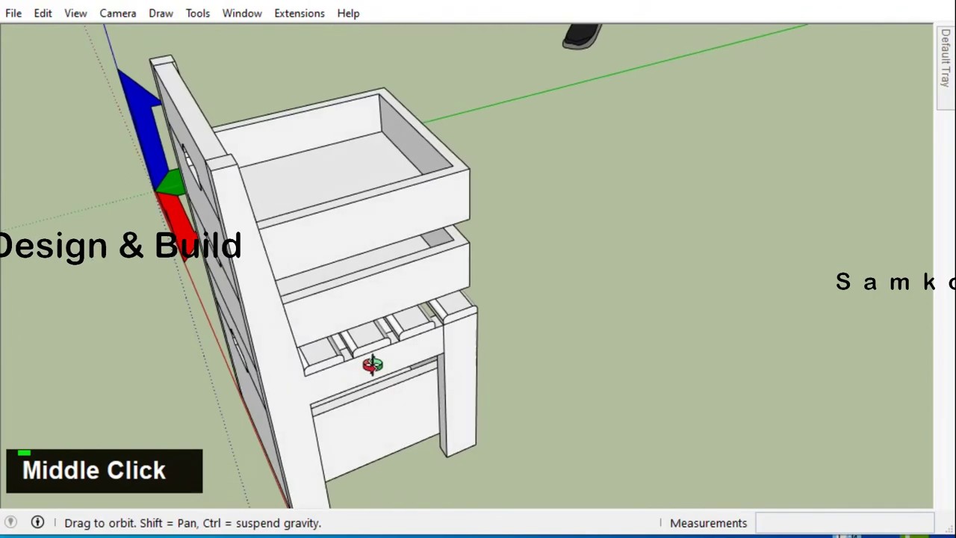
{"action": "scroll", "scroll_direction": "down", "scroll_amount": 3}
{"action": "middle_click", "coordinate": [420, 350]}
{"action": "scroll", "scroll_direction": "up", "scroll_amount": 3}
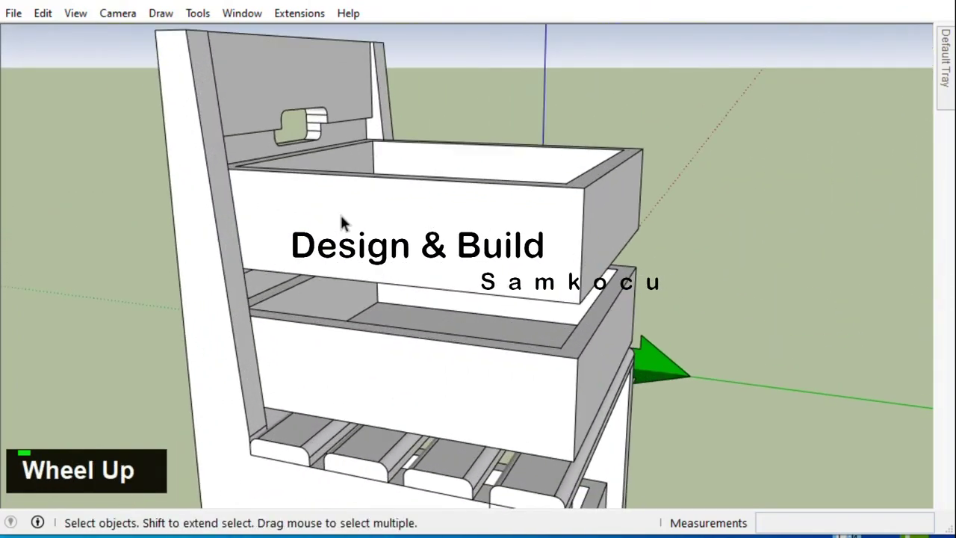
{"action": "key", "text": "r"}
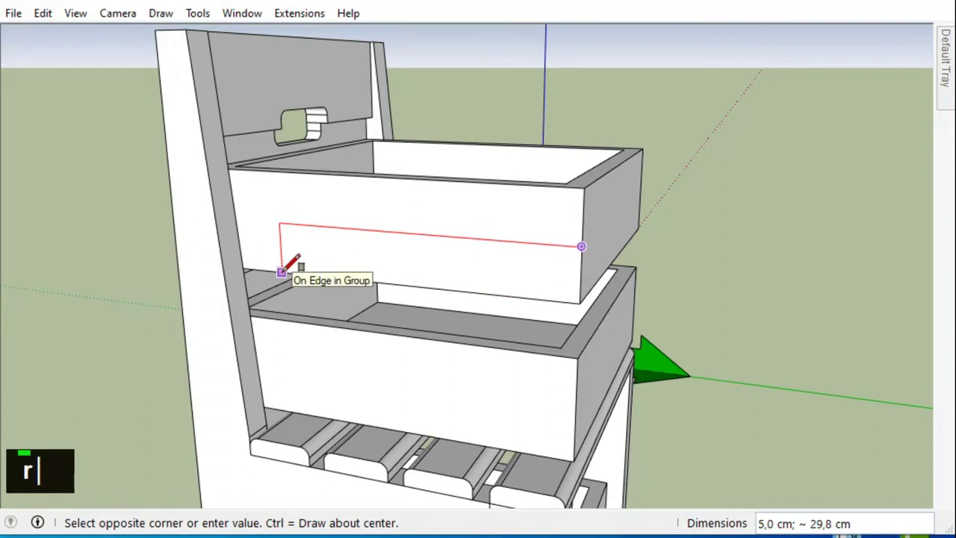
{"action": "key", "text": "5"}
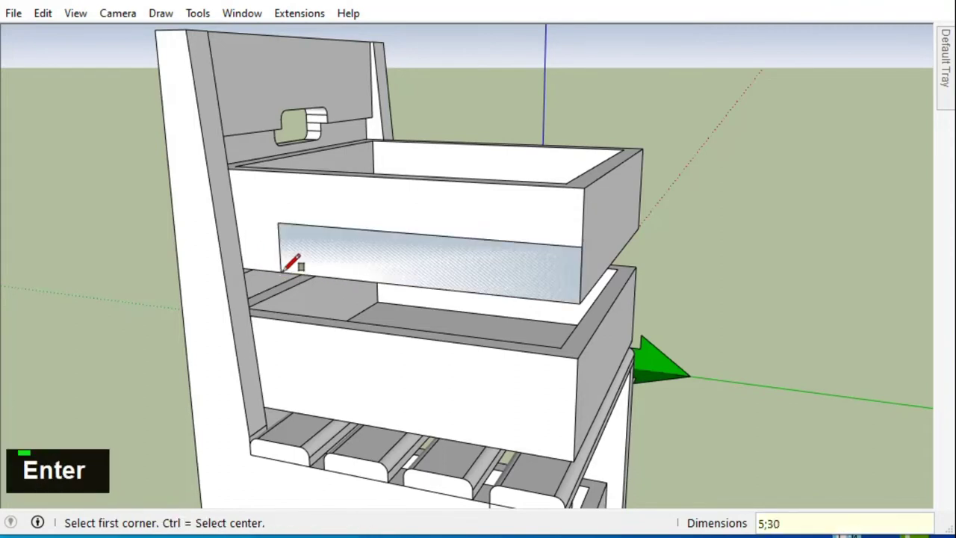
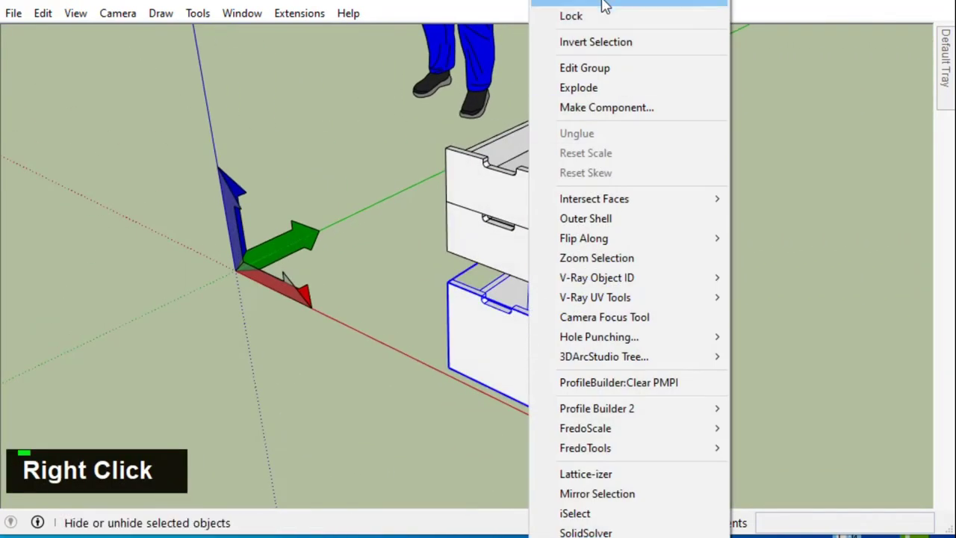
Hide the drawers, leaving the cabinet frame with its two runner rails and lower box
{"action": "scroll", "scroll_direction": "up", "scroll_amount": 3}
{"action": "left_click", "coordinate": [542, 261]}
{"action": "right_click", "coordinate": [542, 262]}
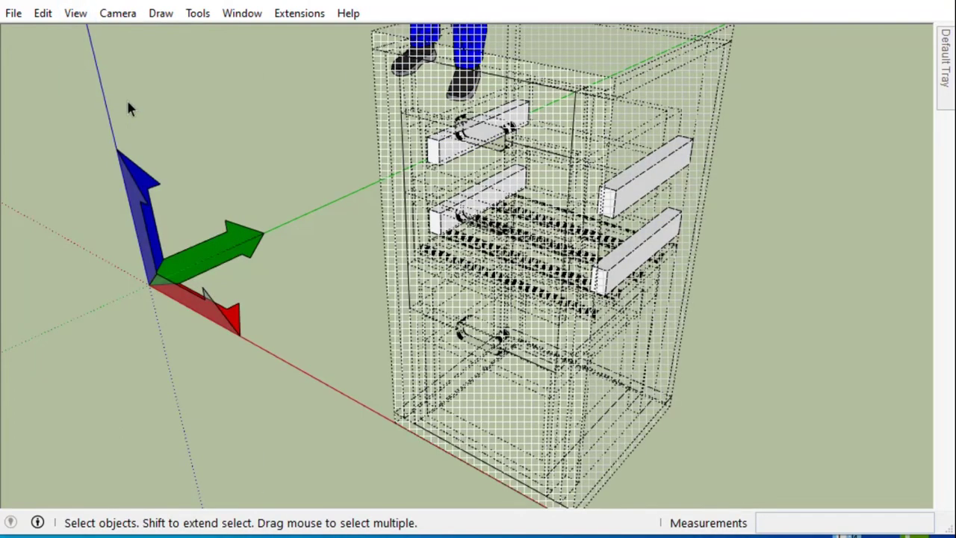
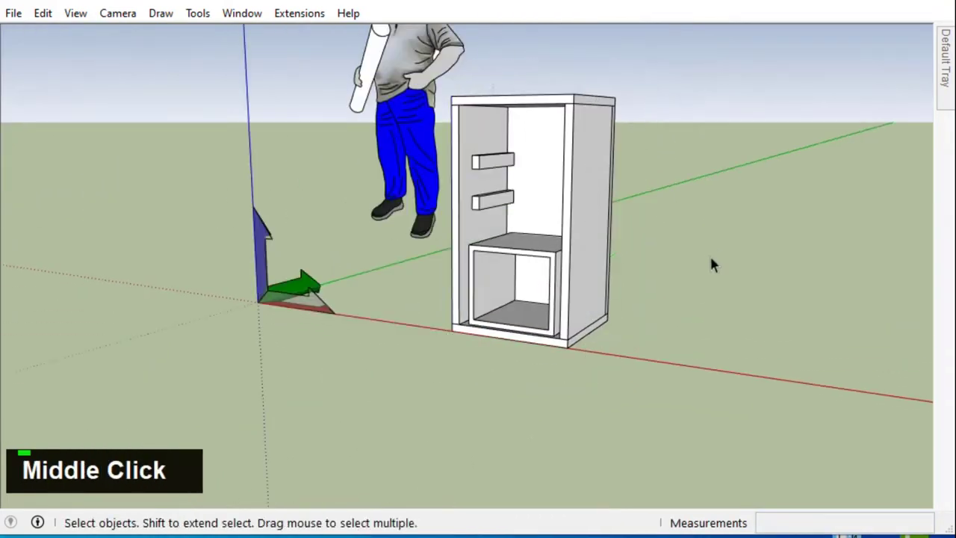
Dimension the carcass: 46 cm wide, 86 cm tall, 3 cm boards, 34 × 30 cm lower opening
{"action": "scroll", "scroll_direction": "up", "scroll_amount": 3}
{"action": "middle_click", "coordinate": [581, 180]}
{"action": "scroll", "scroll_direction": "down", "scroll_amount": 3}
{"action": "middle_click", "coordinate": [497, 217]}
{"action": "scroll", "scroll_direction": "up", "scroll_amount": 3}
{"action": "scroll", "scroll_direction": "down", "scroll_amount": 3}
{"action": "middle_click", "coordinate": [593, 210]}
{"action": "scroll", "scroll_direction": "up", "scroll_amount": 3}
{"action": "scroll", "scroll_direction": "down", "scroll_amount": 3}
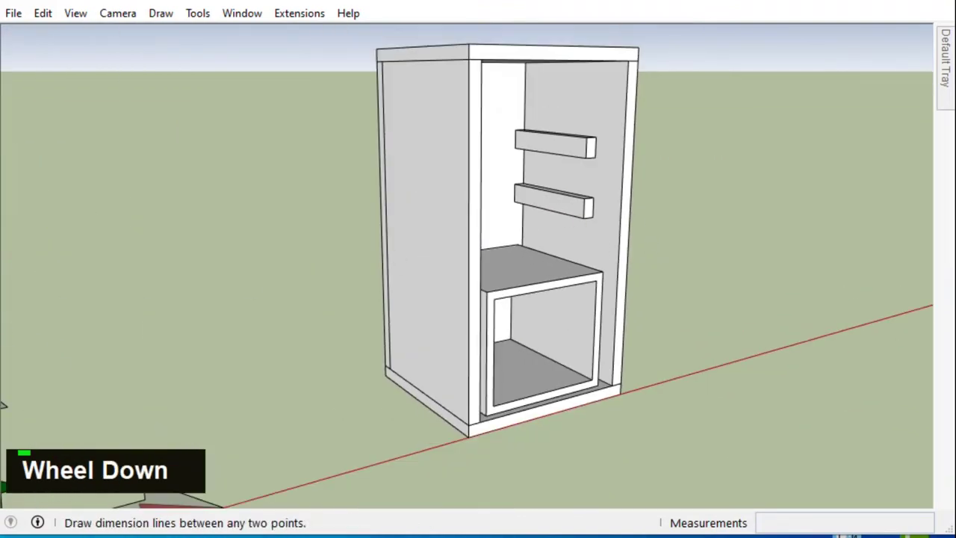
{"action": "scroll", "scroll_direction": "down", "scroll_amount": 3}
{"action": "scroll", "scroll_direction": "up", "scroll_amount": 3}
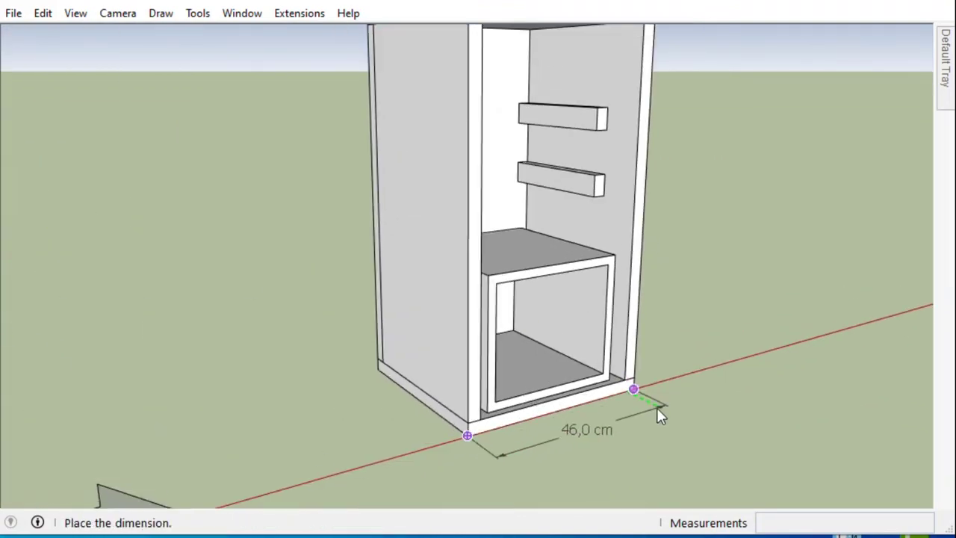
{"action": "scroll", "scroll_direction": "down", "scroll_amount": 3}
{"action": "scroll", "scroll_direction": "up", "scroll_amount": 3}
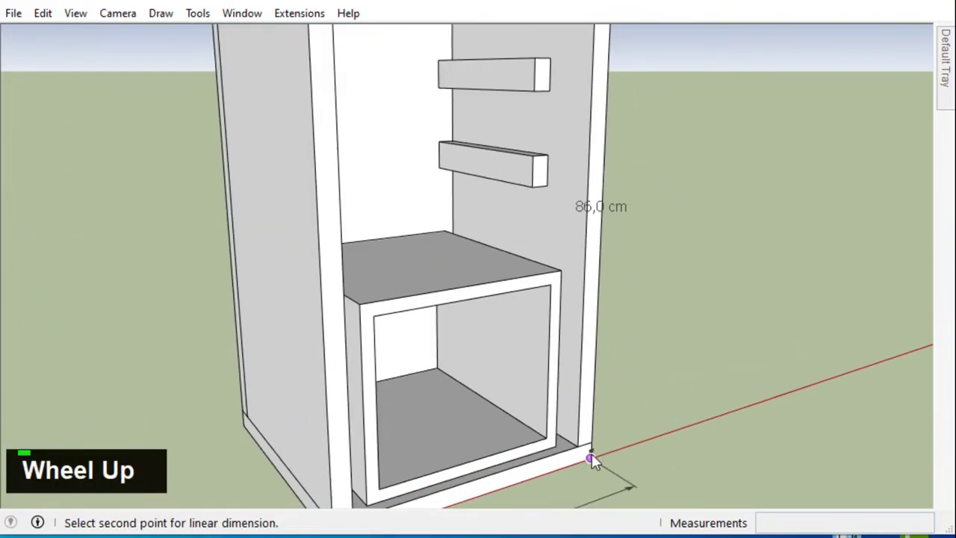
{"action": "scroll", "scroll_direction": "down", "scroll_amount": 3}
{"action": "scroll", "scroll_direction": "up", "scroll_amount": 3}
{"action": "scroll", "scroll_direction": "down", "scroll_amount": 3}
{"action": "scroll", "scroll_direction": "up", "scroll_amount": 3}
{"action": "scroll", "scroll_direction": "down", "scroll_amount": 3}
{"action": "scroll", "scroll_direction": "up", "scroll_amount": 3}
{"action": "scroll", "scroll_direction": "down", "scroll_amount": 3}
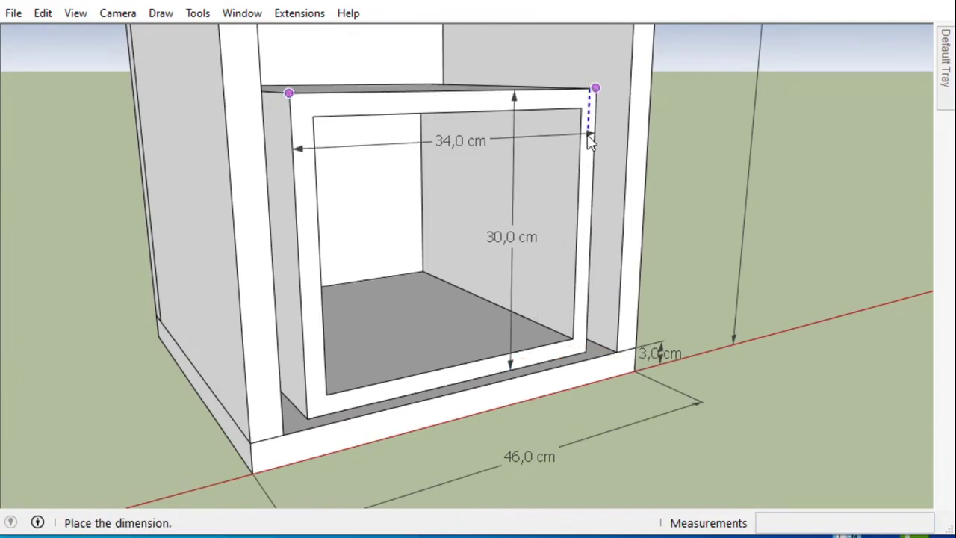
Dimension the runner rails: 30 cm long, 18 cm below the top, 15 cm apart
{"action": "scroll", "scroll_direction": "down", "scroll_amount": 3}
{"action": "scroll", "scroll_direction": "up", "scroll_amount": 3}
{"action": "scroll", "scroll_direction": "down", "scroll_amount": 3}
{"action": "middle_click", "coordinate": [543, 193]}
{"action": "scroll", "scroll_direction": "up", "scroll_amount": 3}
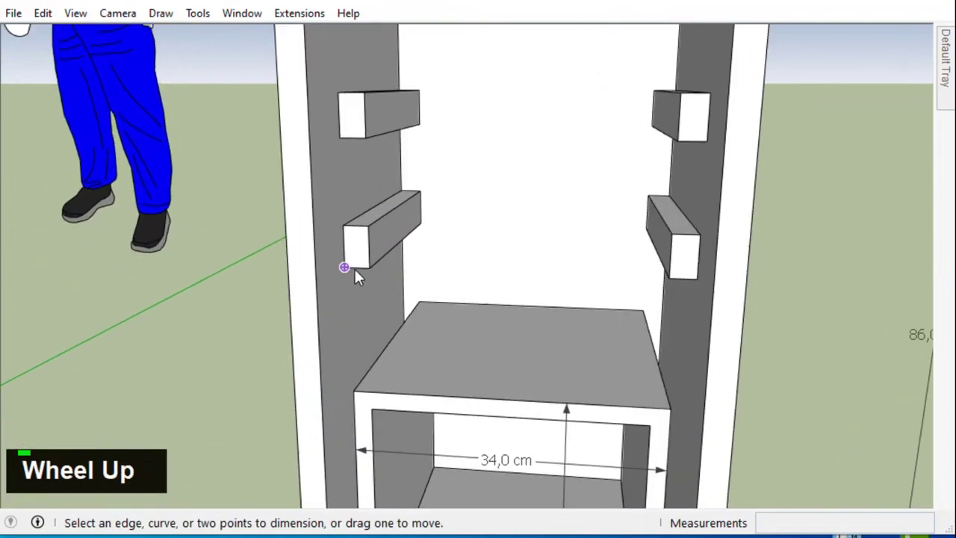
{"action": "middle_click", "coordinate": [103, 210]}
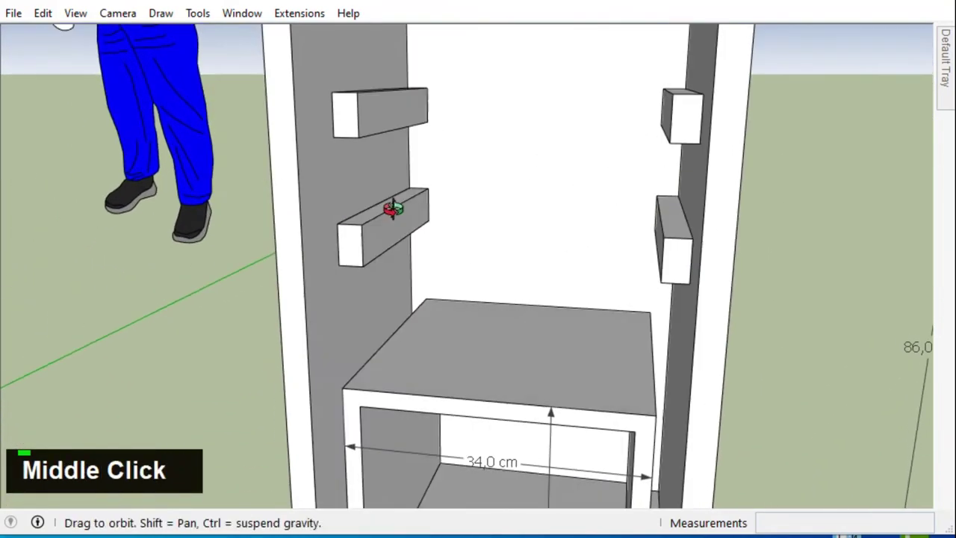
{"action": "scroll", "scroll_direction": "down", "scroll_amount": 3}
{"action": "scroll", "scroll_direction": "up", "scroll_amount": 3}
{"action": "middle_click", "coordinate": [661, 207]}
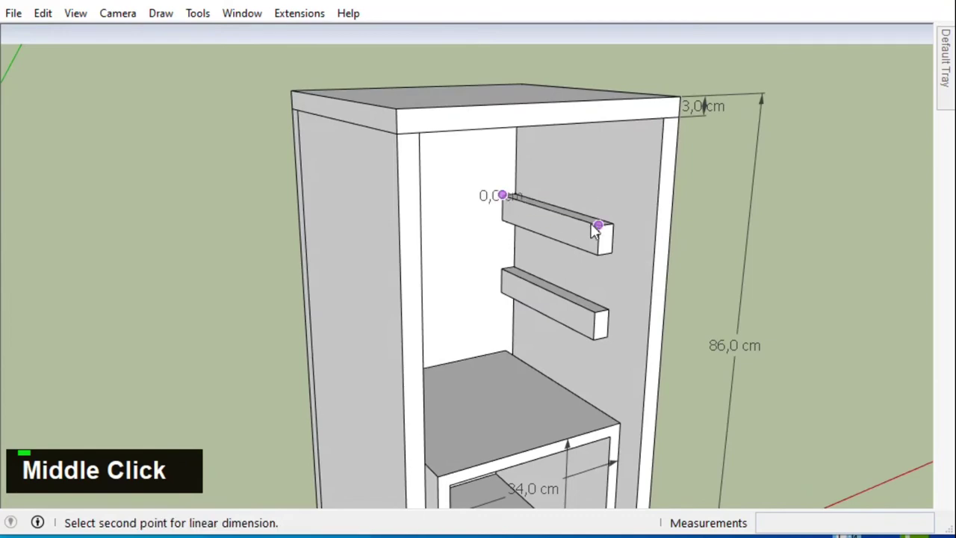
{"action": "scroll", "scroll_direction": "up", "scroll_amount": 3}
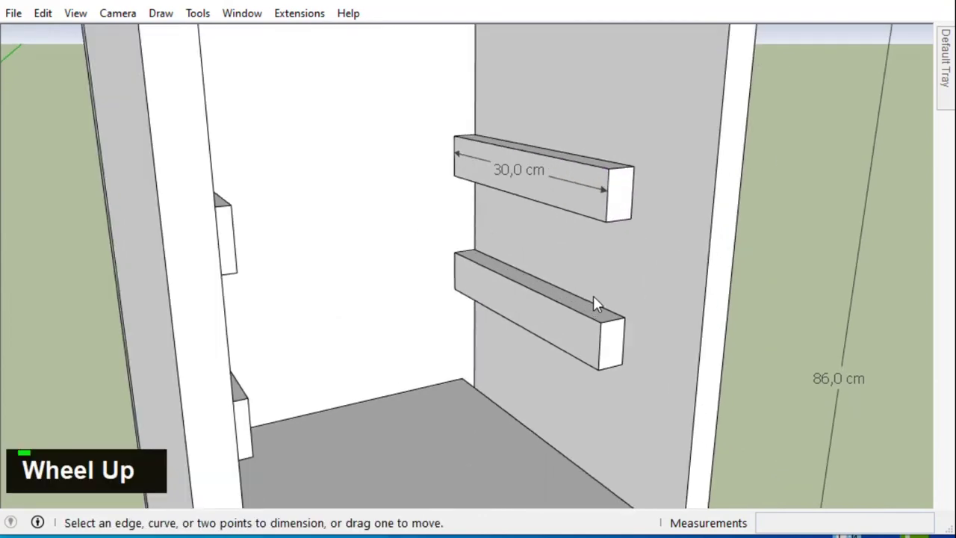
{"action": "scroll", "scroll_direction": "down", "scroll_amount": 3}
{"action": "middle_click", "coordinate": [602, 249]}
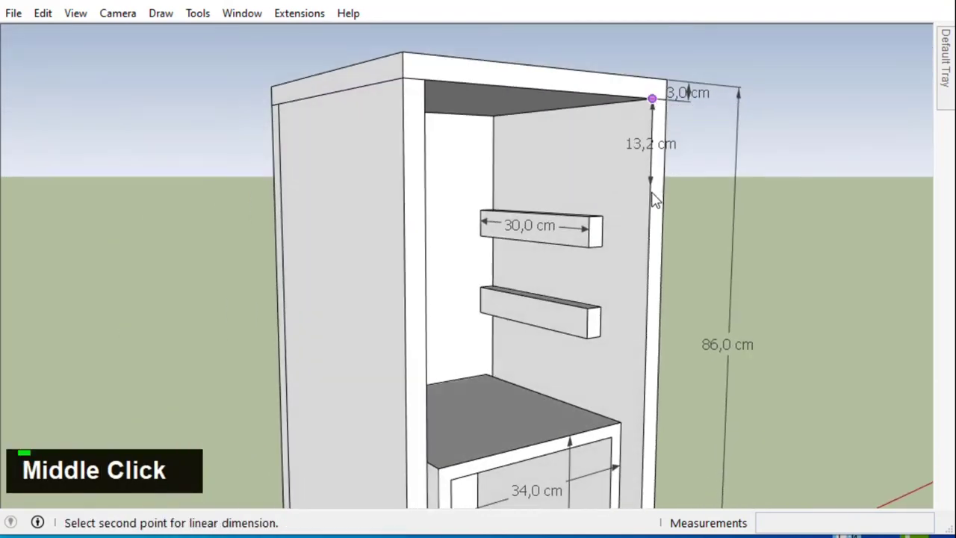
{"action": "scroll", "scroll_direction": "down", "scroll_amount": 3}
{"action": "scroll", "scroll_direction": "up", "scroll_amount": 3}
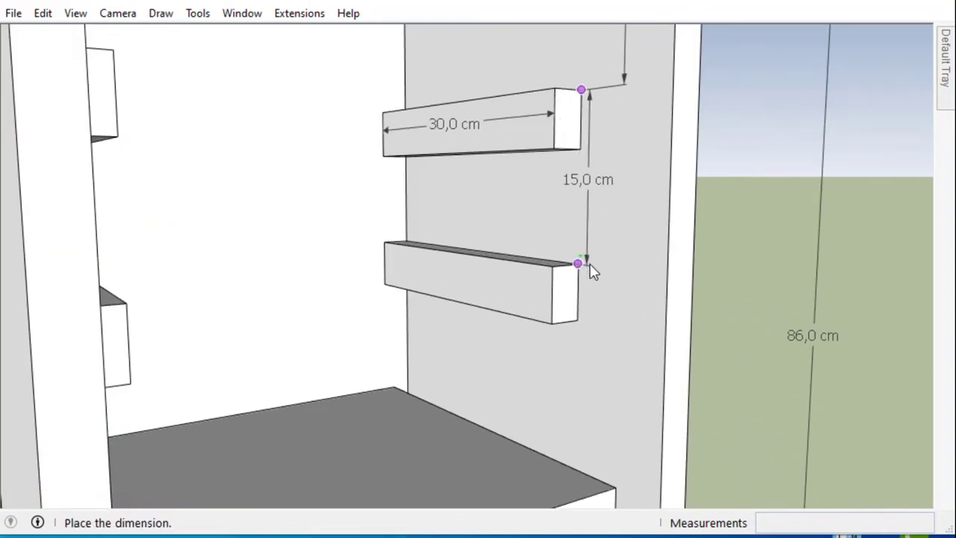
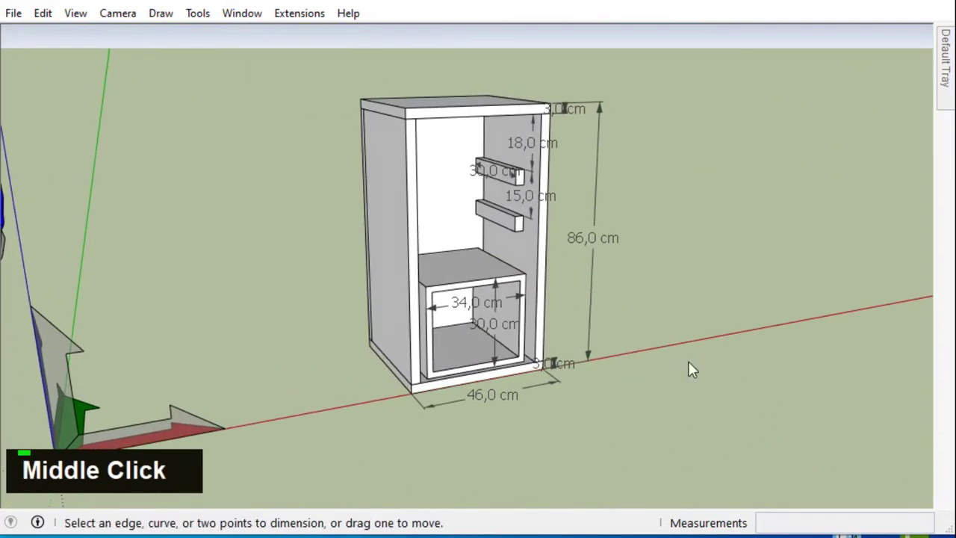
Remove the dimension annotations and paint the cabinet frame in a reddish pink material
{"action": "middle_click", "coordinate": [583, 329]}
{"action": "key", "text": "ctrl+z"}
{"action": "key", "text": "ctrl+z"}
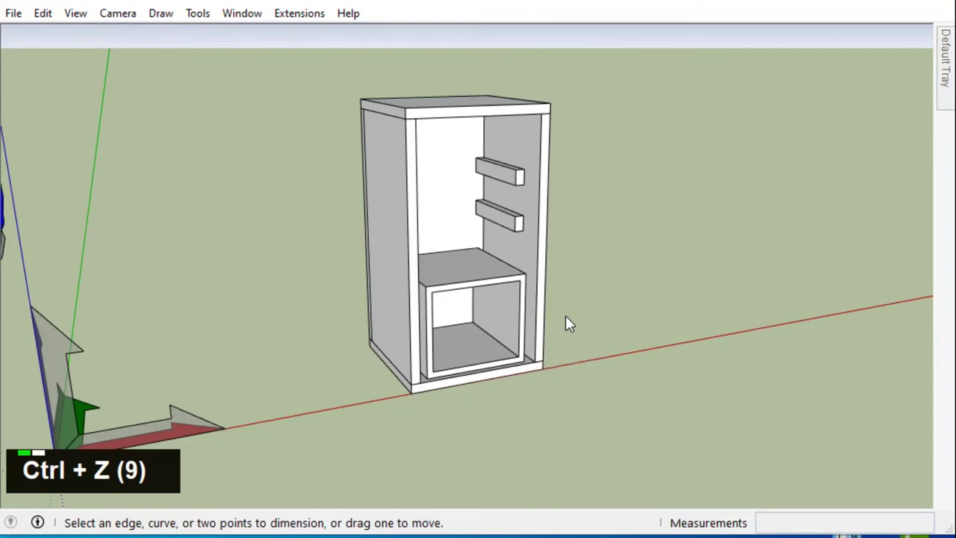
{"action": "middle_click", "coordinate": [527, 306]}
{"action": "scroll", "scroll_direction": "up", "scroll_amount": 3}
{"action": "middle_click", "coordinate": [568, 249]}
{"action": "scroll", "scroll_direction": "down", "scroll_amount": 3}
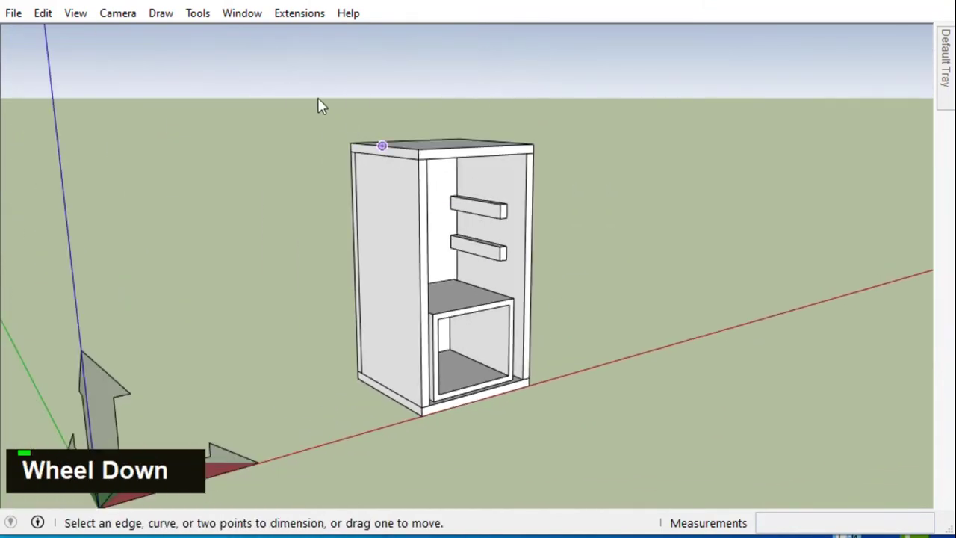
{"action": "key", "text": "space"}
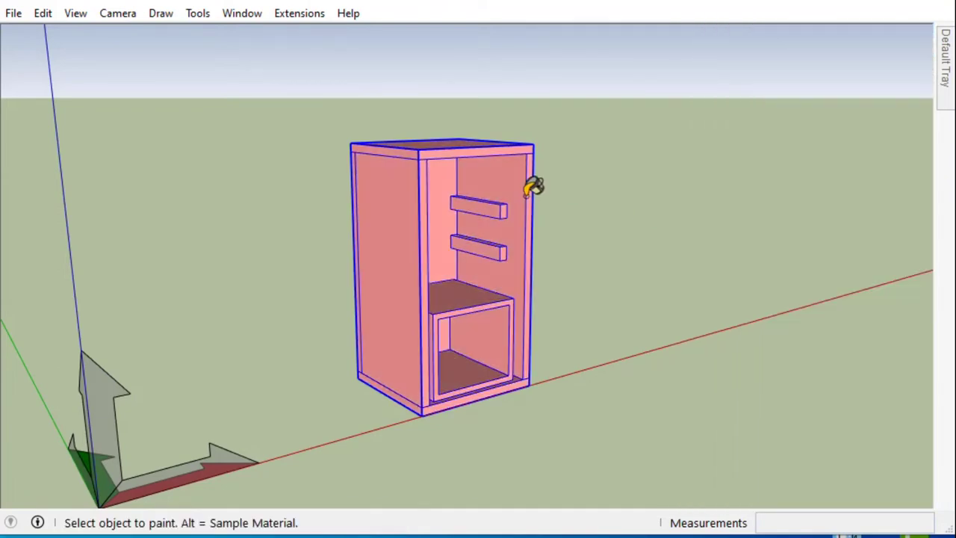
{"action": "key", "text": "space"}
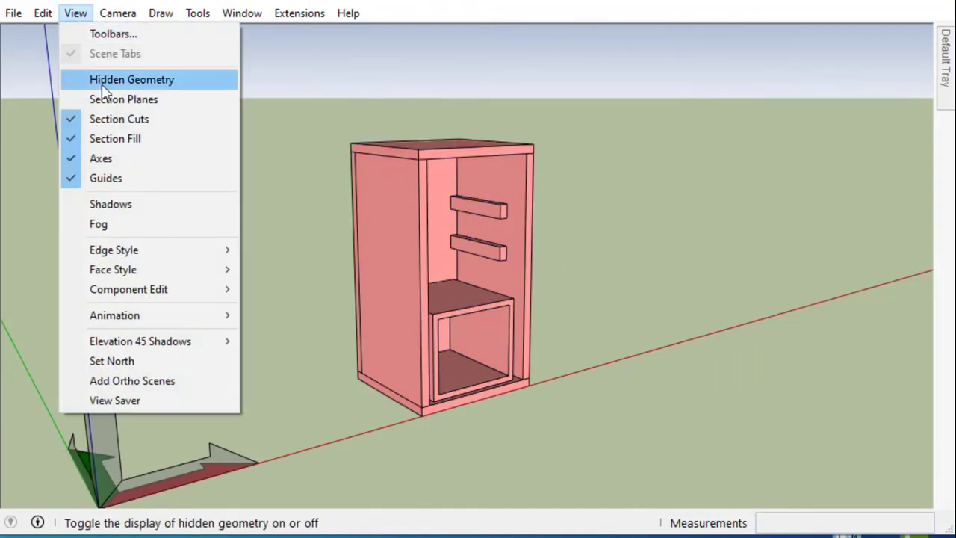
Paint the two upper drawer fronts red from the Materials tray
{"action": "scroll", "scroll_direction": "up", "scroll_amount": 3}
{"action": "right_click", "coordinate": [513, 120]}
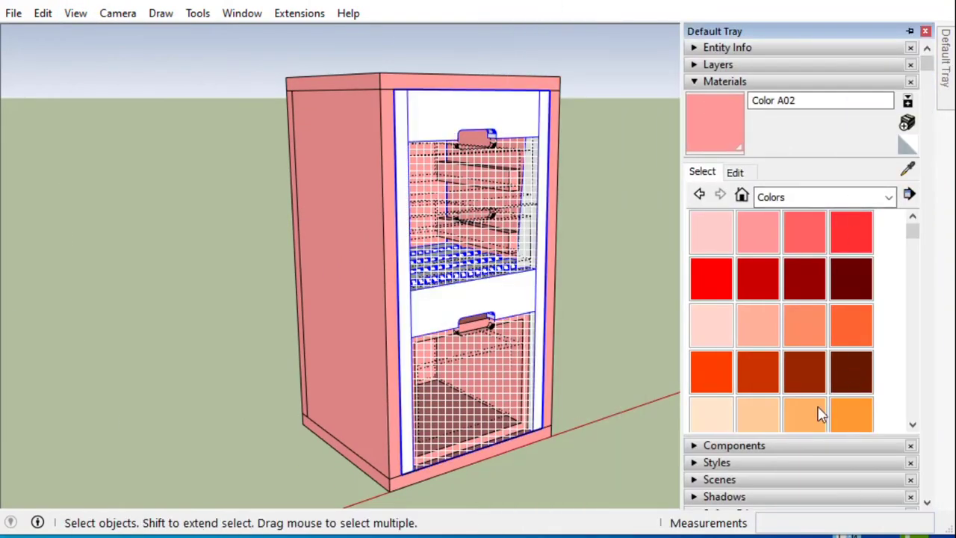
{"action": "key", "text": "space"}
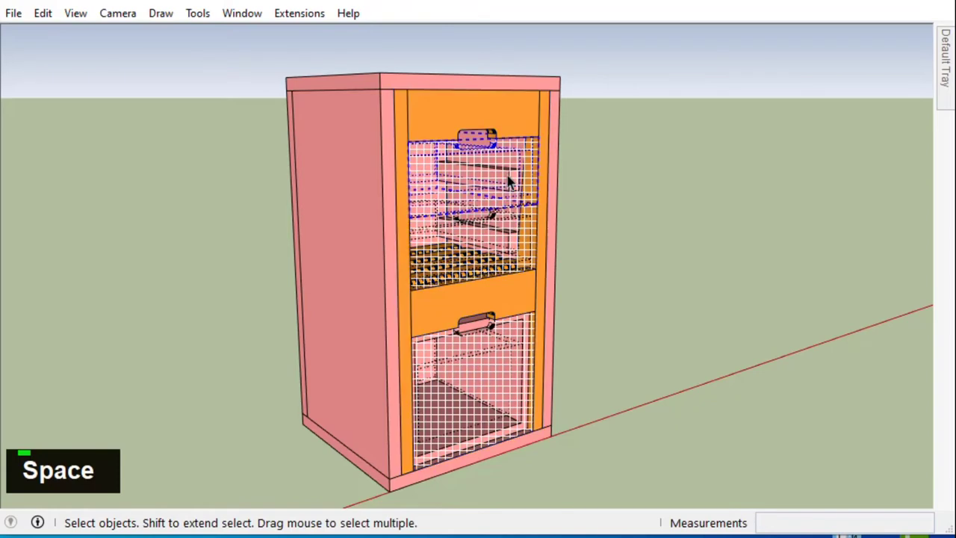
{"action": "right_click", "coordinate": [514, 177]}
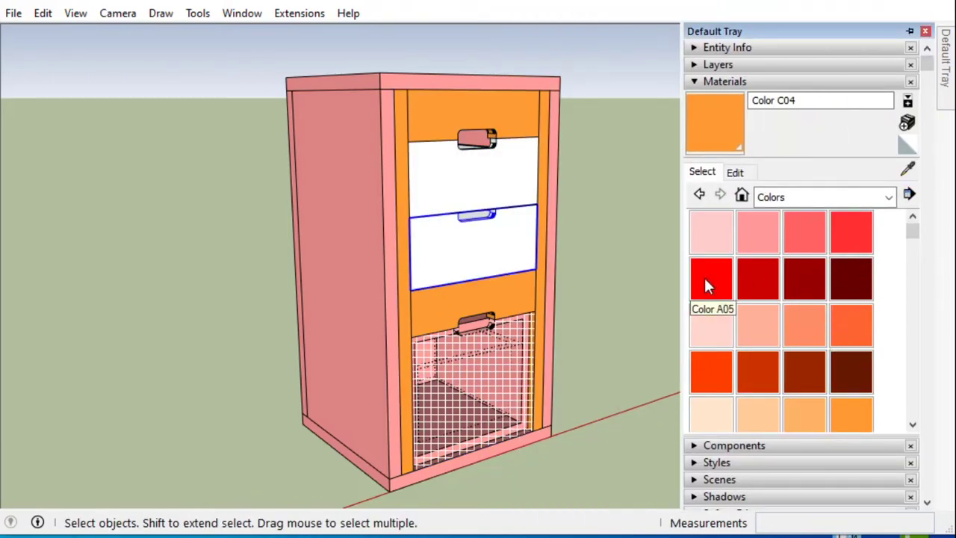
{"action": "key", "text": "space"}
Paint the bottom drawer front green
{"action": "right_click", "coordinate": [525, 345]}
{"action": "right_click", "coordinate": [516, 357]}
{"action": "scroll", "scroll_direction": "down", "scroll_amount": 3}
{"action": "scroll", "scroll_direction": "down", "scroll_amount": 3}
{"action": "middle_click", "coordinate": [465, 188]}
{"action": "scroll", "scroll_direction": "up", "scroll_amount": 3}
{"action": "key", "text": "m"}
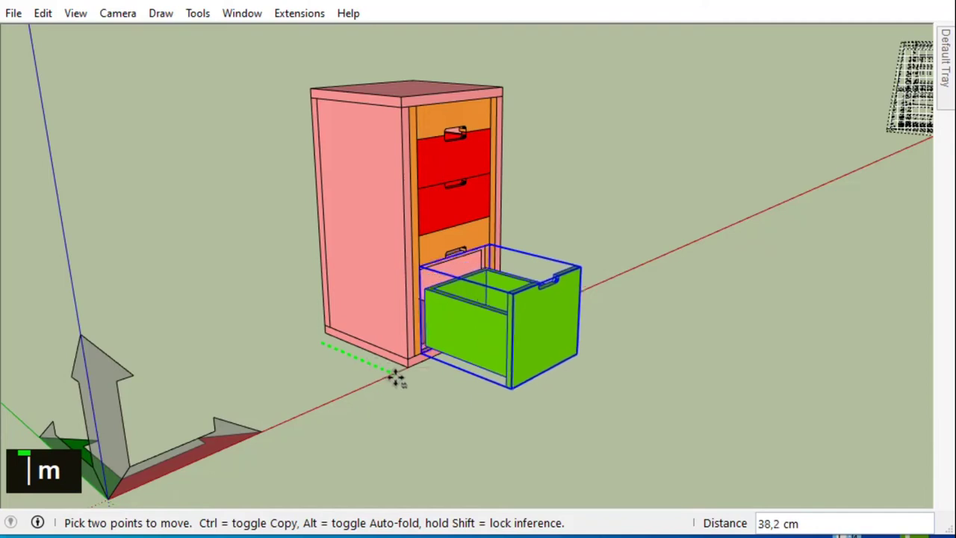
{"action": "key", "text": "m"}
{"action": "key", "text": "m"}
{"action": "type", "text": "m m m | m"}
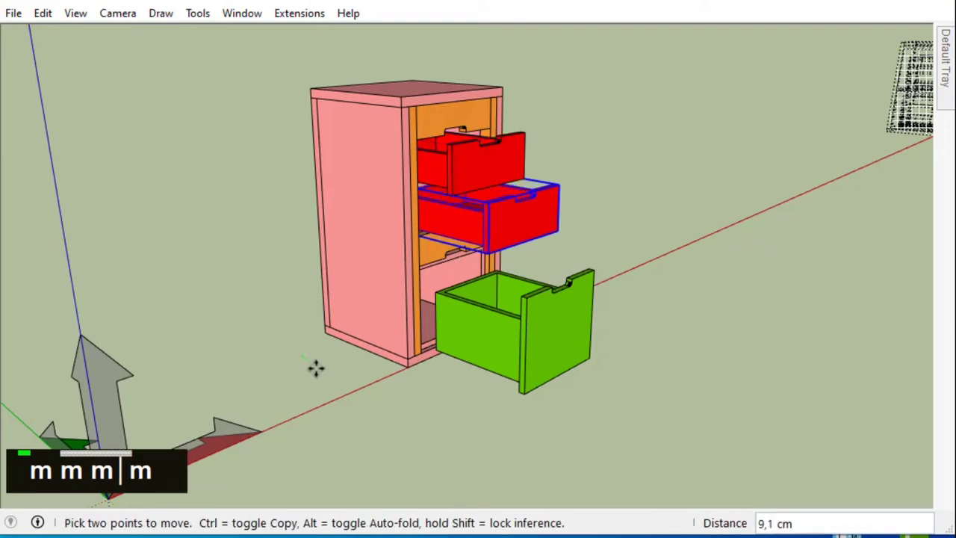
{"action": "key", "text": "space"}
{"action": "scroll", "scroll_direction": "up", "scroll_amount": 3}
{"action": "middle_click", "coordinate": [514, 332]}
{"action": "scroll", "scroll_direction": "down", "scroll_amount": 3}
{"action": "type", "text": "m"}
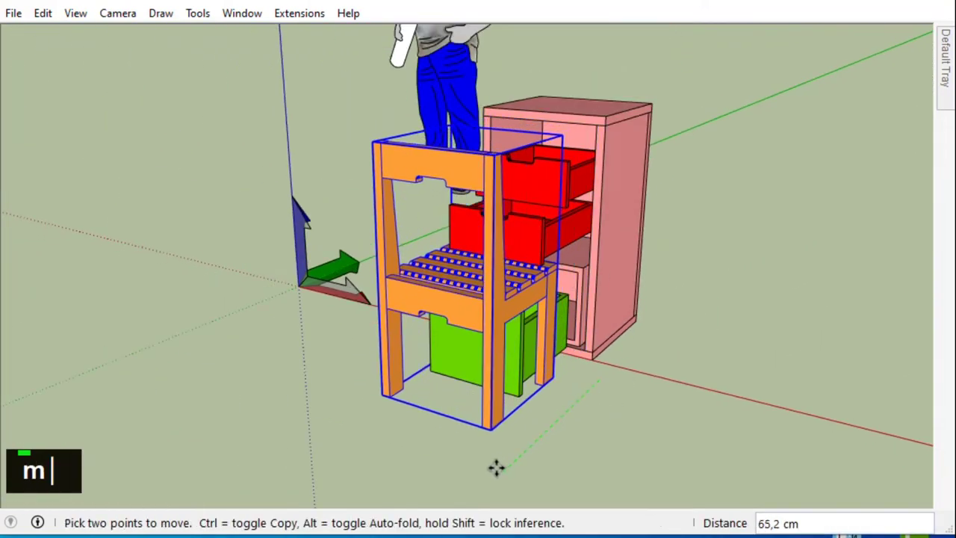
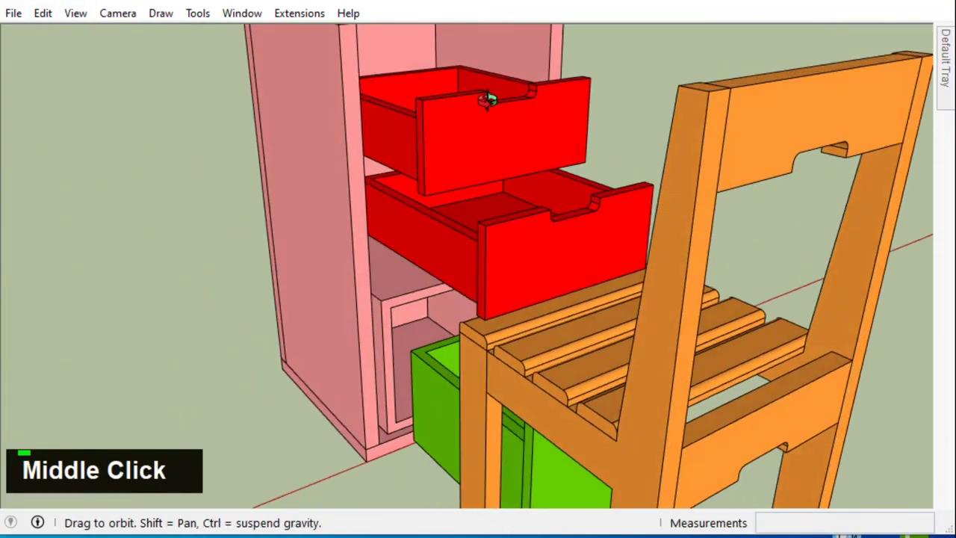
{"action": "scroll", "scroll_direction": "down", "scroll_amount": 3}
{"action": "scroll", "scroll_direction": "up", "scroll_amount": 3}
{"action": "scroll", "scroll_direction": "down", "scroll_amount": 3}
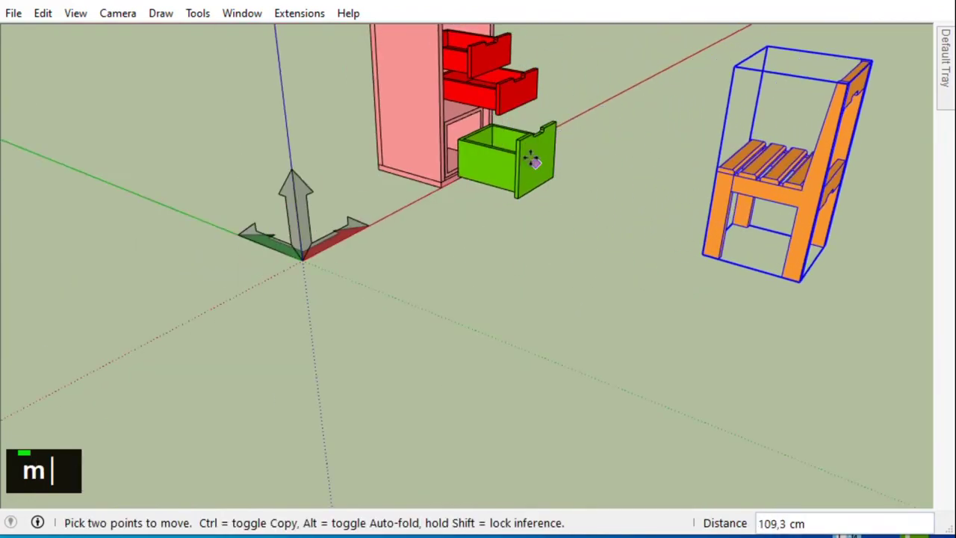
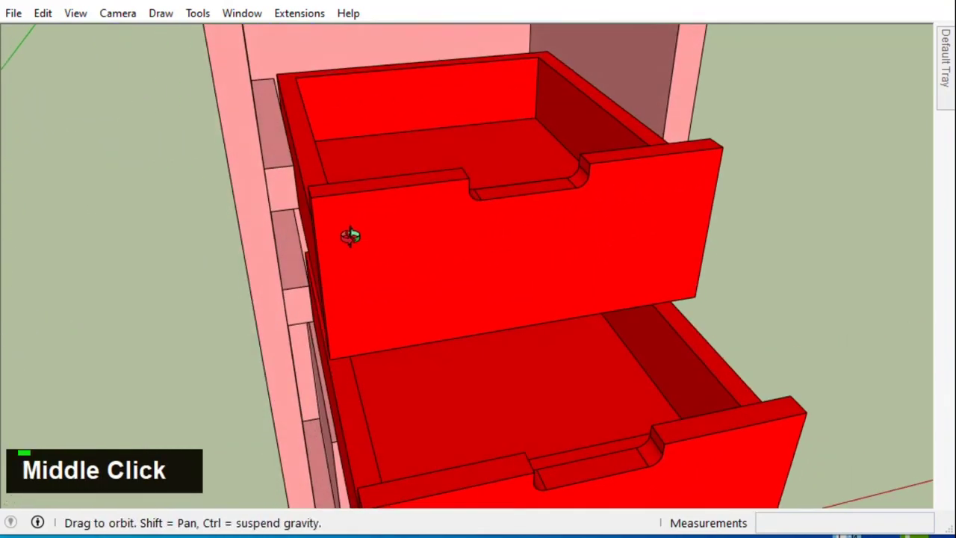
{"action": "key", "text": "m"}
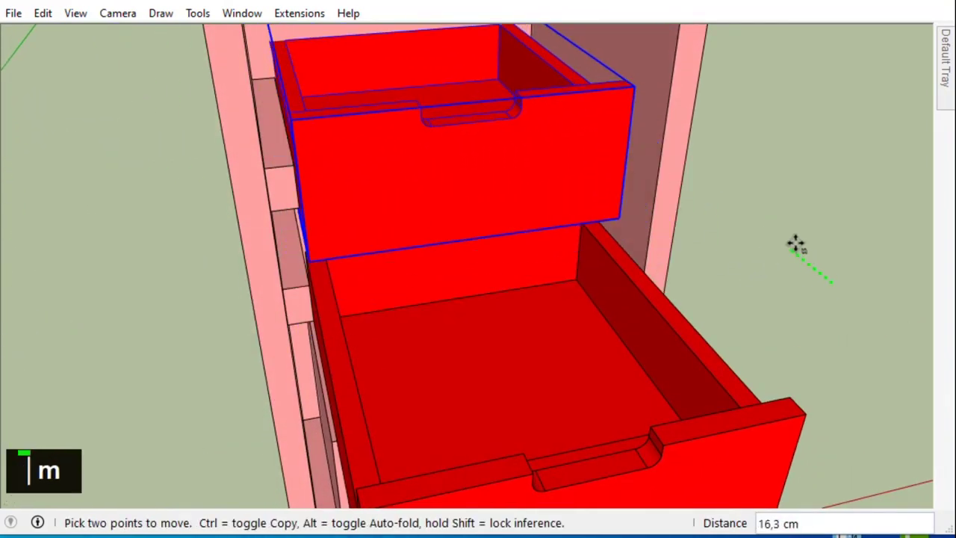
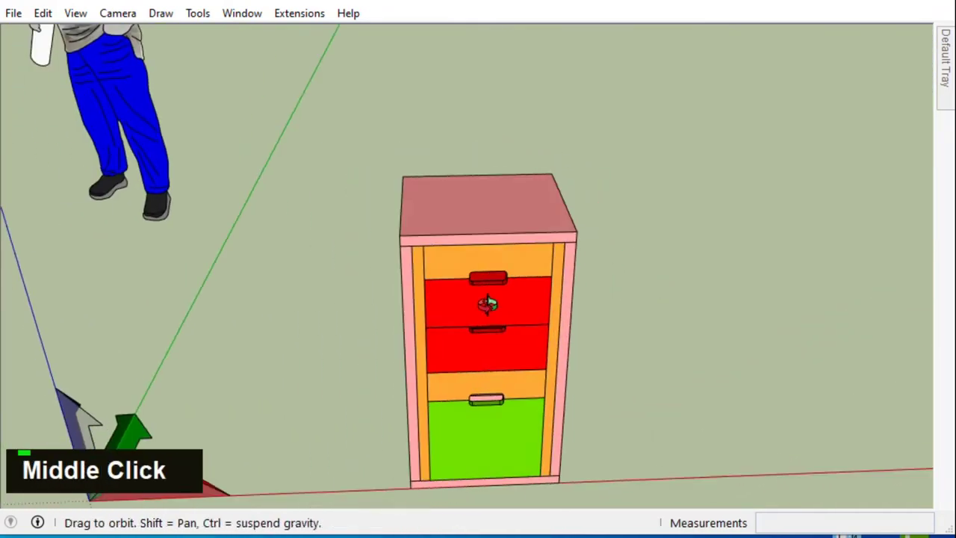
Place a 70 cm Tape Measure guide line across the cabinet's side face
{"action": "scroll", "scroll_direction": "down", "scroll_amount": 3}
{"action": "middle_click", "coordinate": [545, 257]}
{"action": "scroll", "scroll_direction": "up", "scroll_amount": 3}
{"action": "type", "text": "r|"}
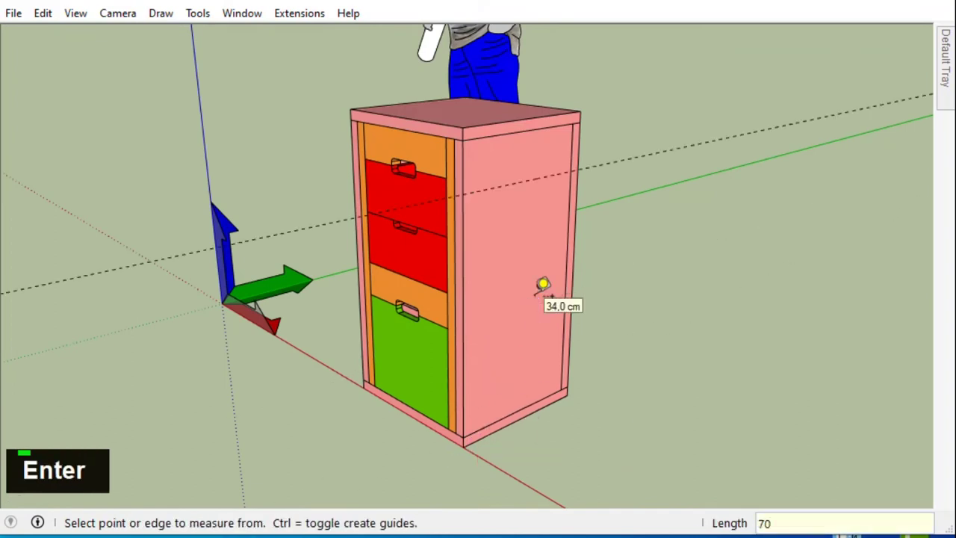
{"action": "key", "text": "r"}
{"action": "scroll", "scroll_direction": "up", "scroll_amount": 3}
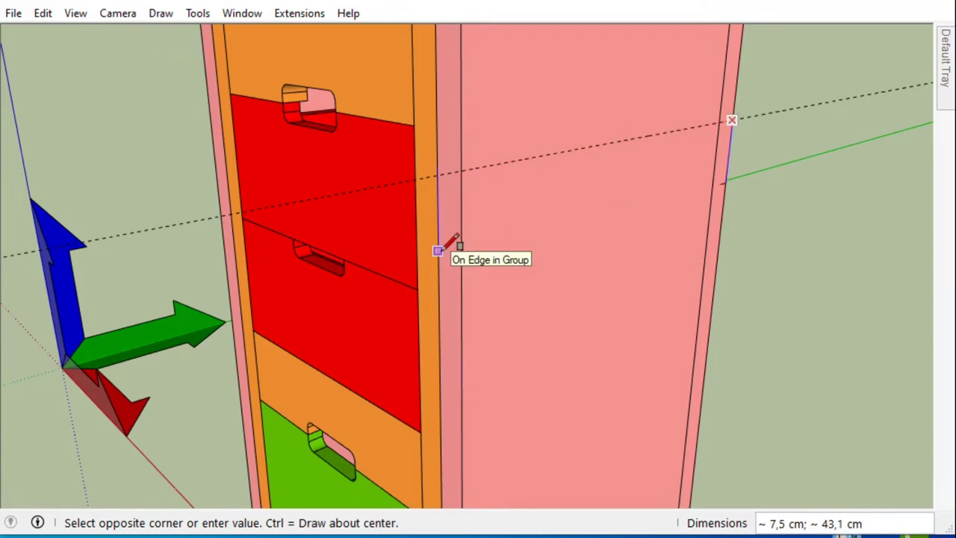
{"action": "key", "text": "Escape"}
Draw a 3 × 43 cm rectangle along the guide on the side panel
{"action": "scroll", "scroll_direction": "up", "scroll_amount": 3}
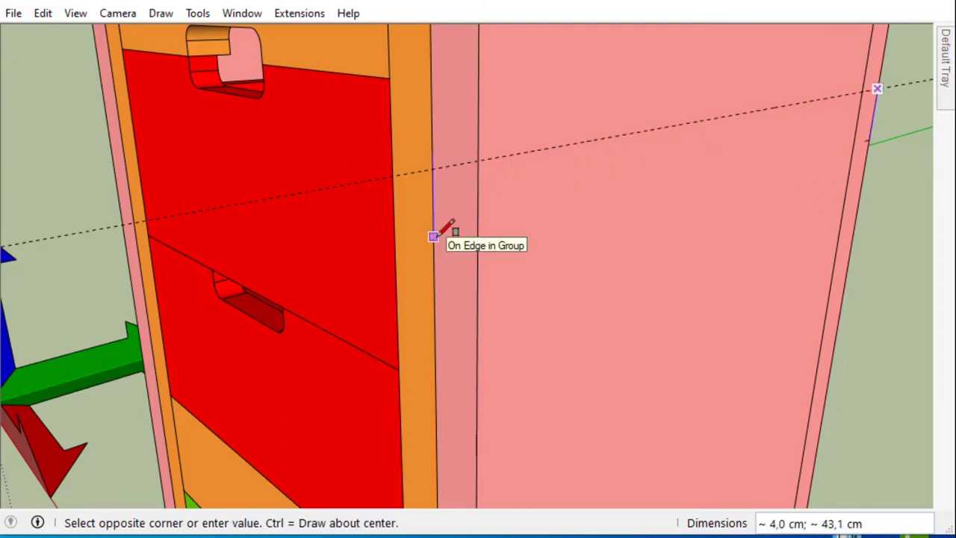
{"action": "key", "text": "3"}
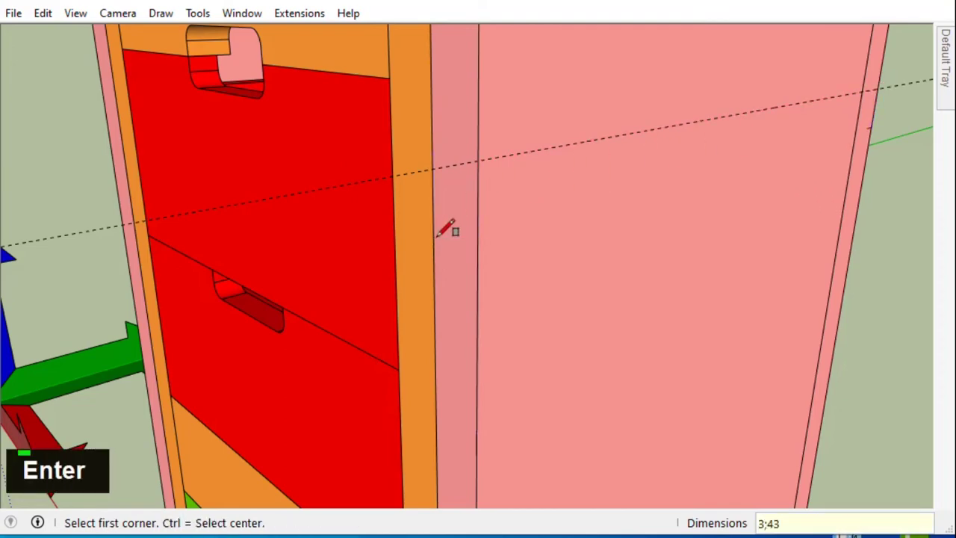
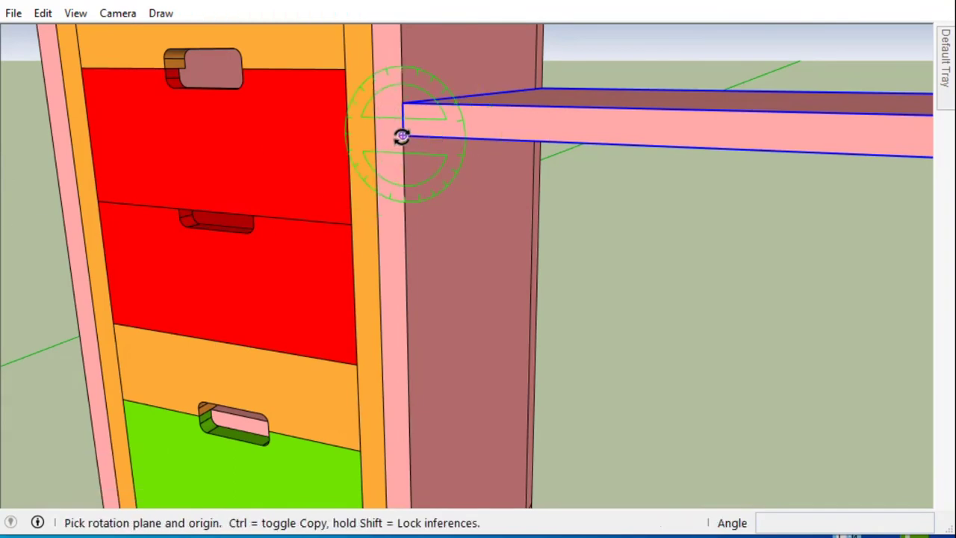
Rotate the extruded leaf outward about its hinge edge toward 90°
{"action": "scroll", "scroll_direction": "down", "scroll_amount": 3}
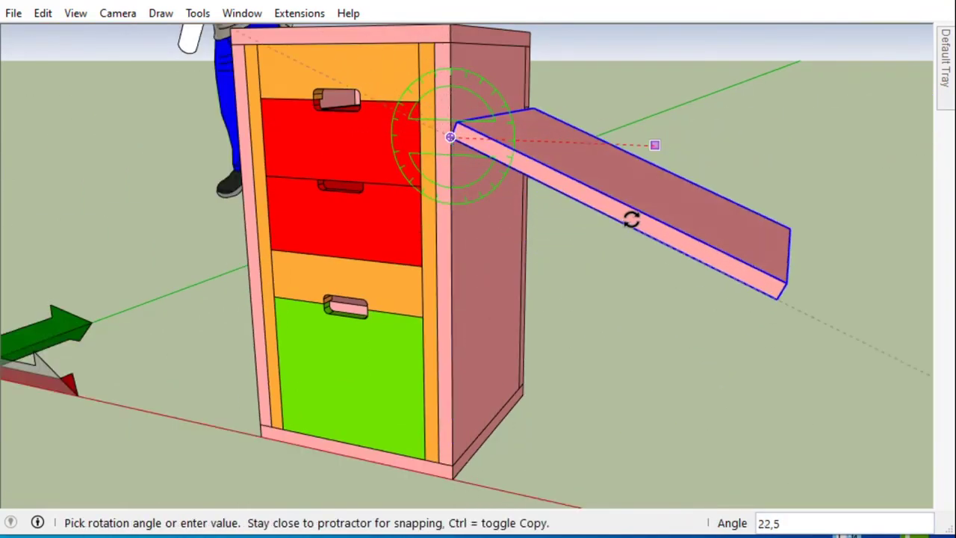